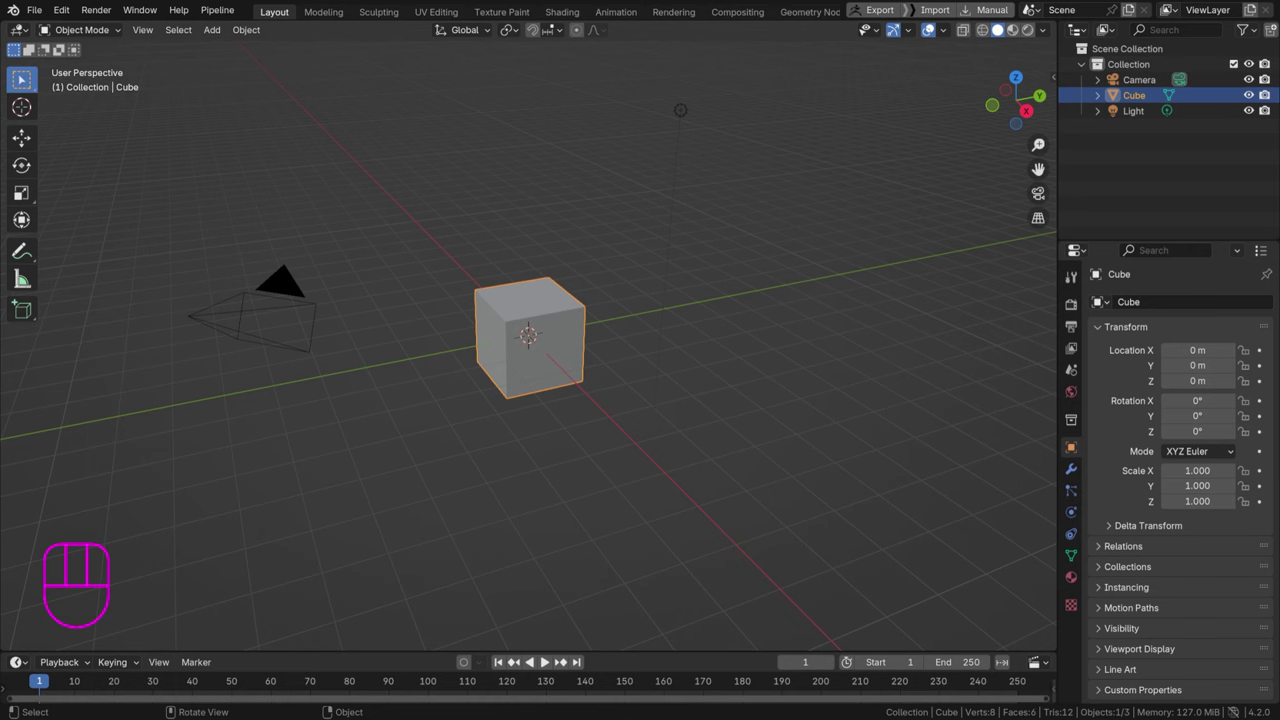
Add a plane scaled up to about 10.5 as the floor and enter Edit Mode on its edges
right_click(614, 216)
key(shift+a)
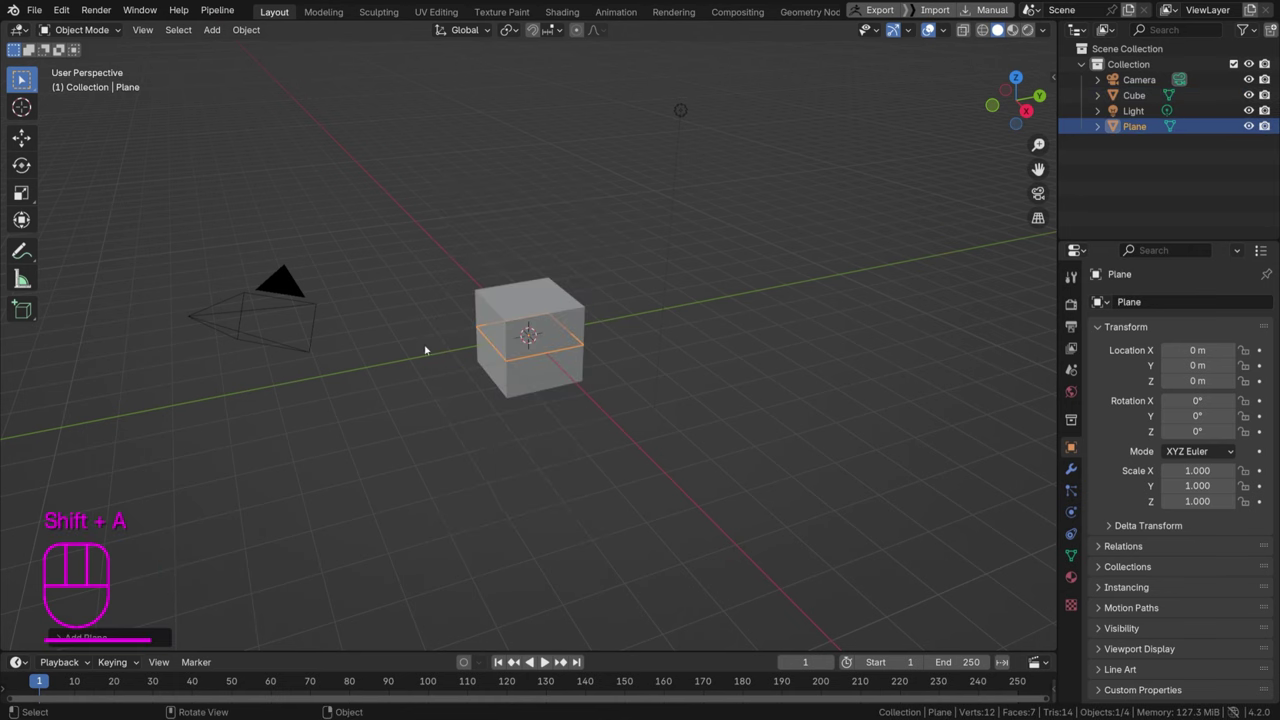
key(s)
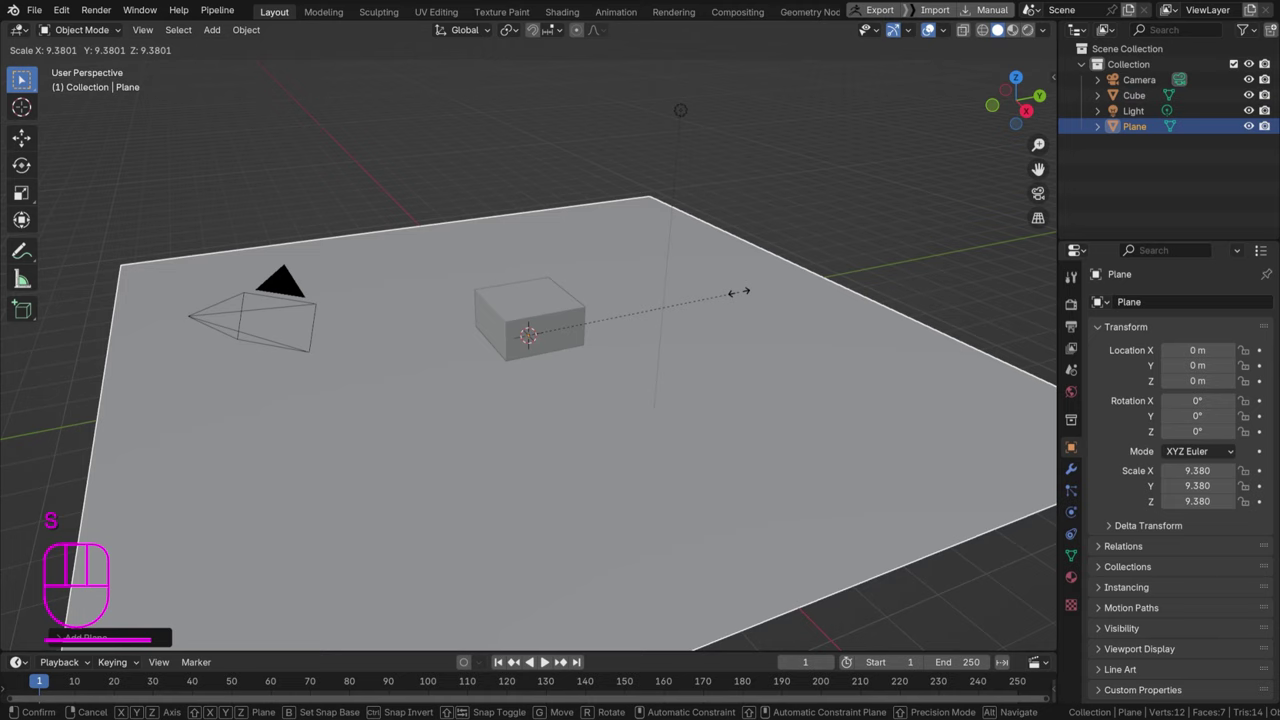
key(Tab)
key(2)
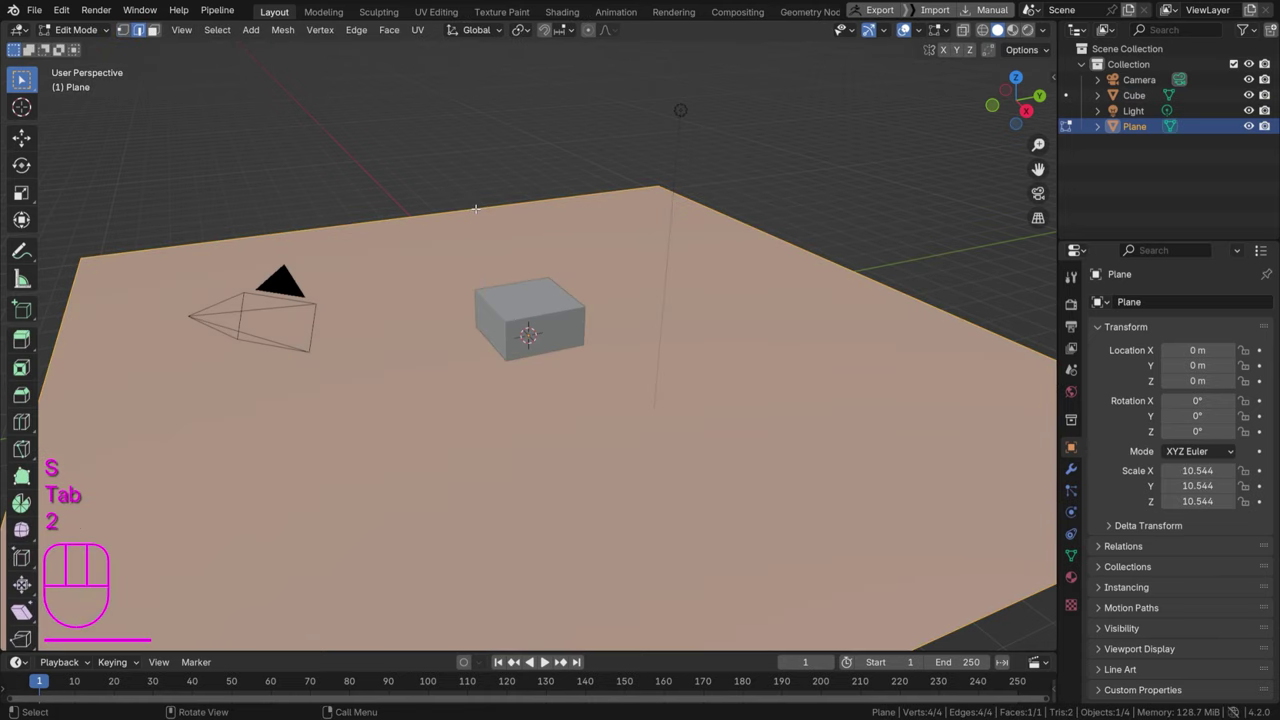
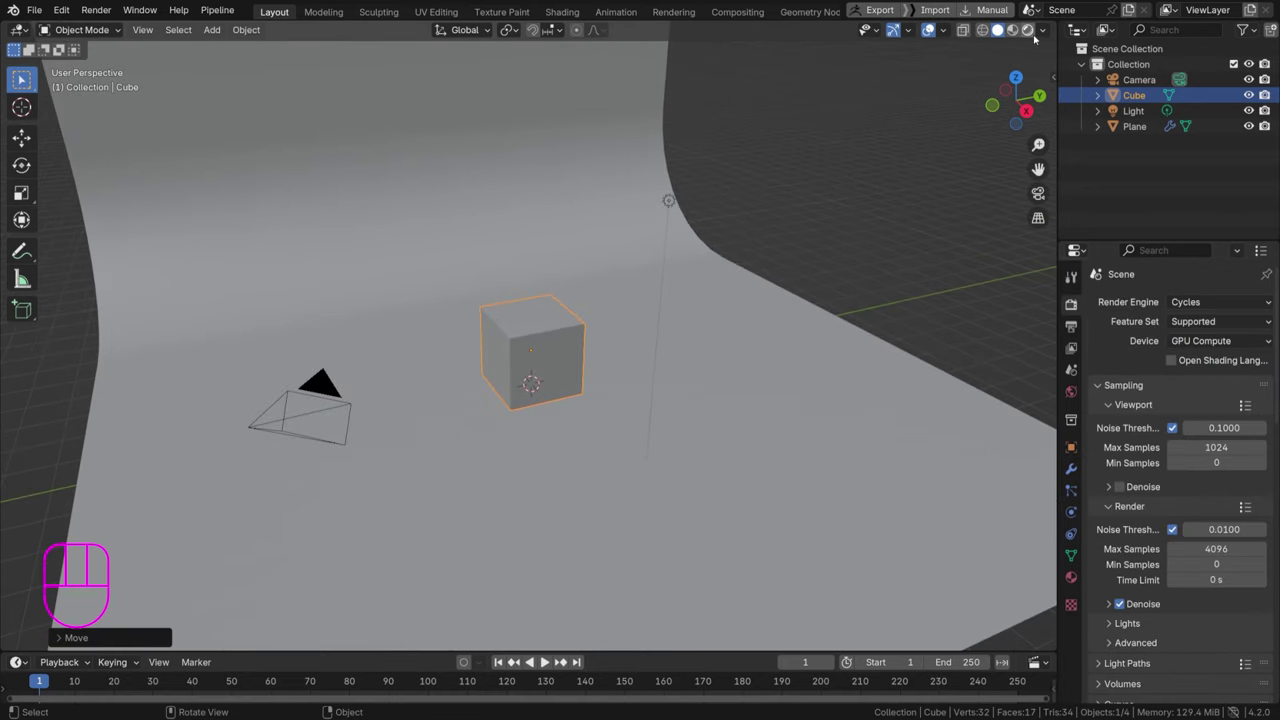
In camera view, tilt and move the camera vertically to frame the cube against the backdrop
drag(1029, 44, 1016, 55)
key(KP_0)
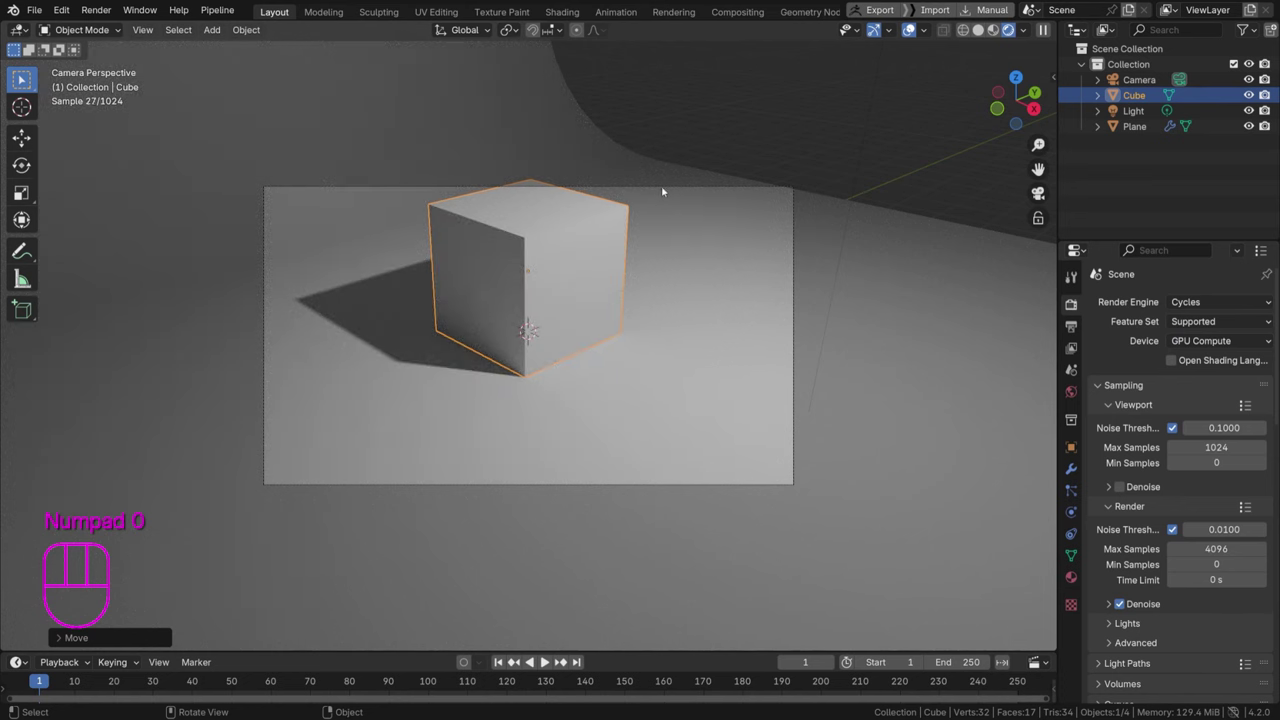
click(667, 187)
key(g)
key(r)
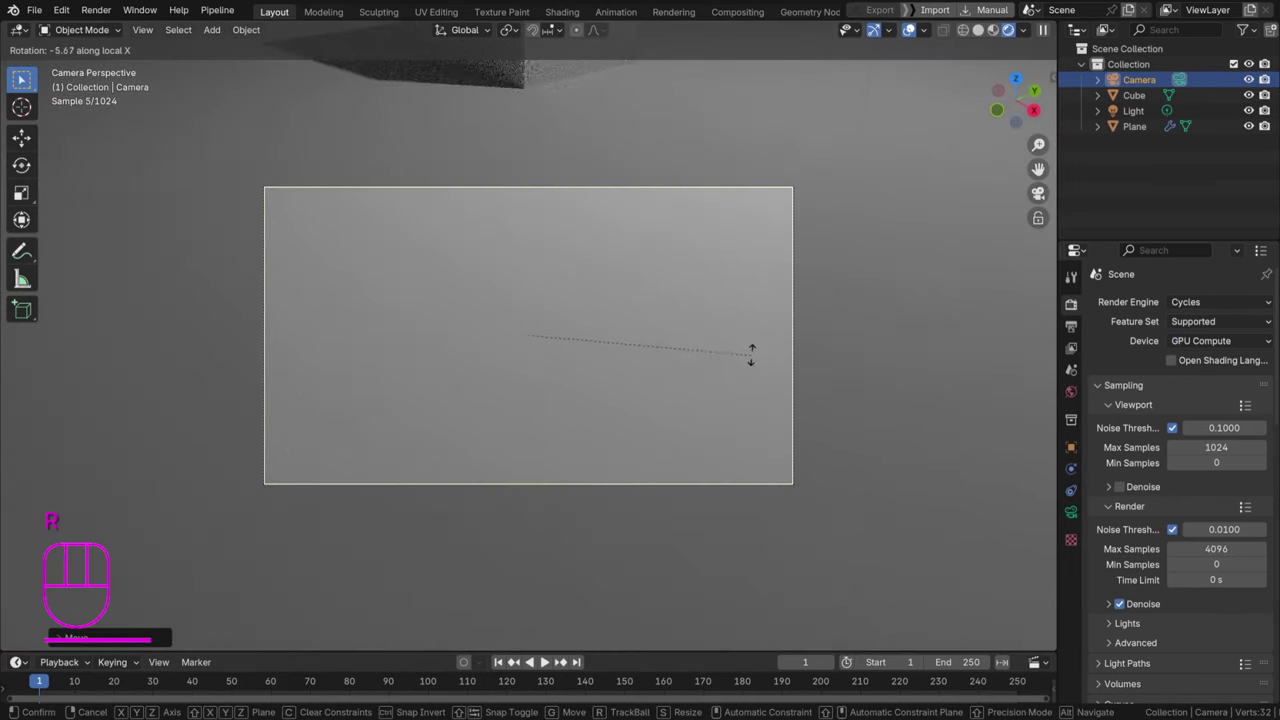
key(g)
key(r)
key(g)
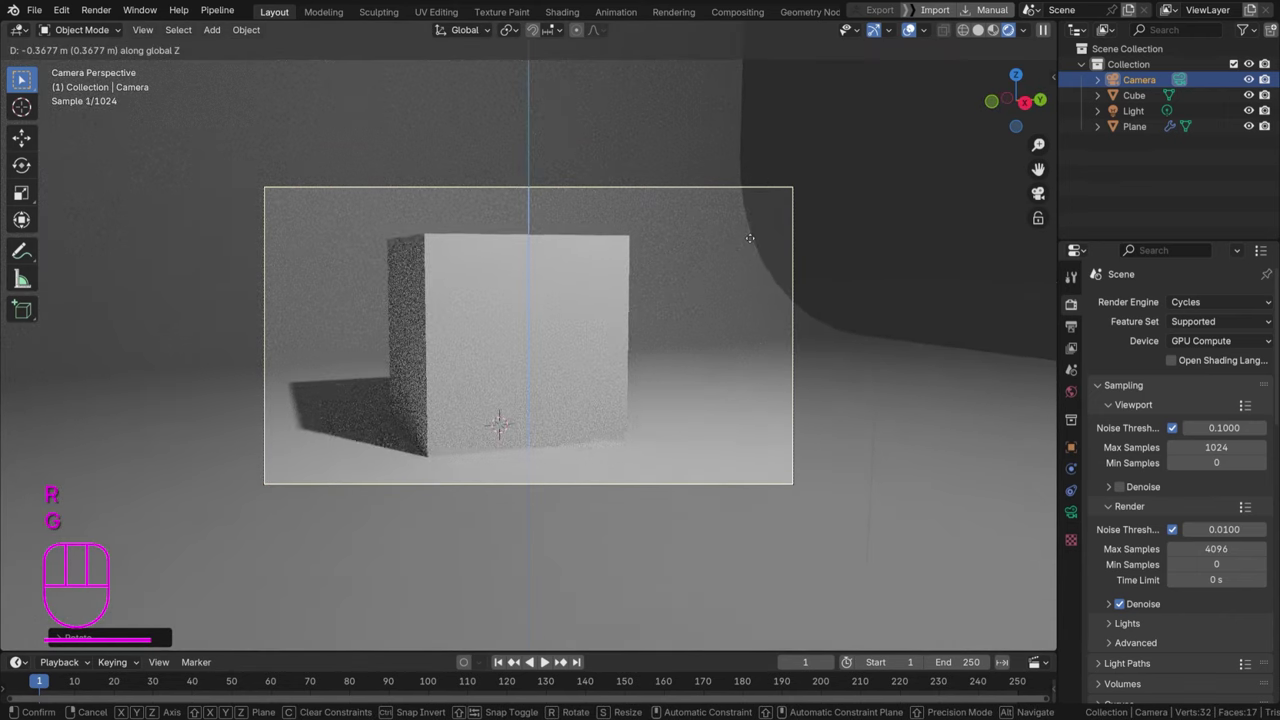
key(g)
Resize the backdrop plane and bevel its back edge into a curve
click(711, 257)
key(s)
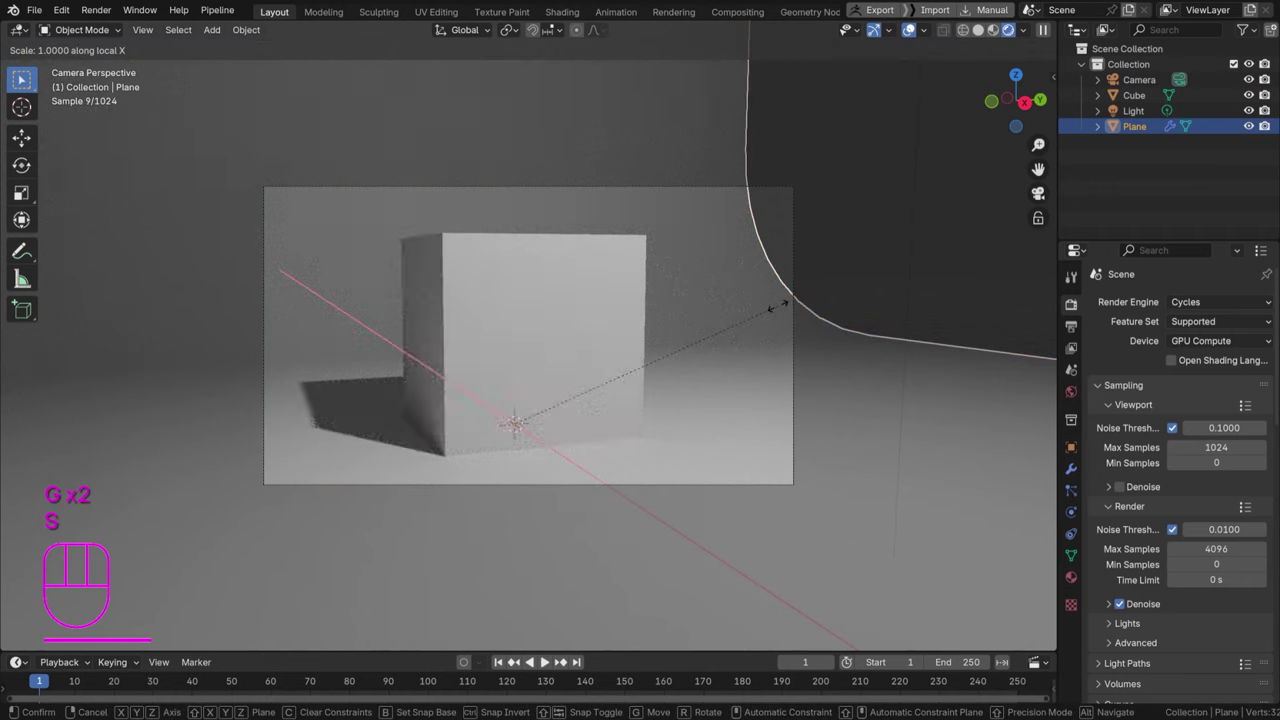
key(ctrl+b)
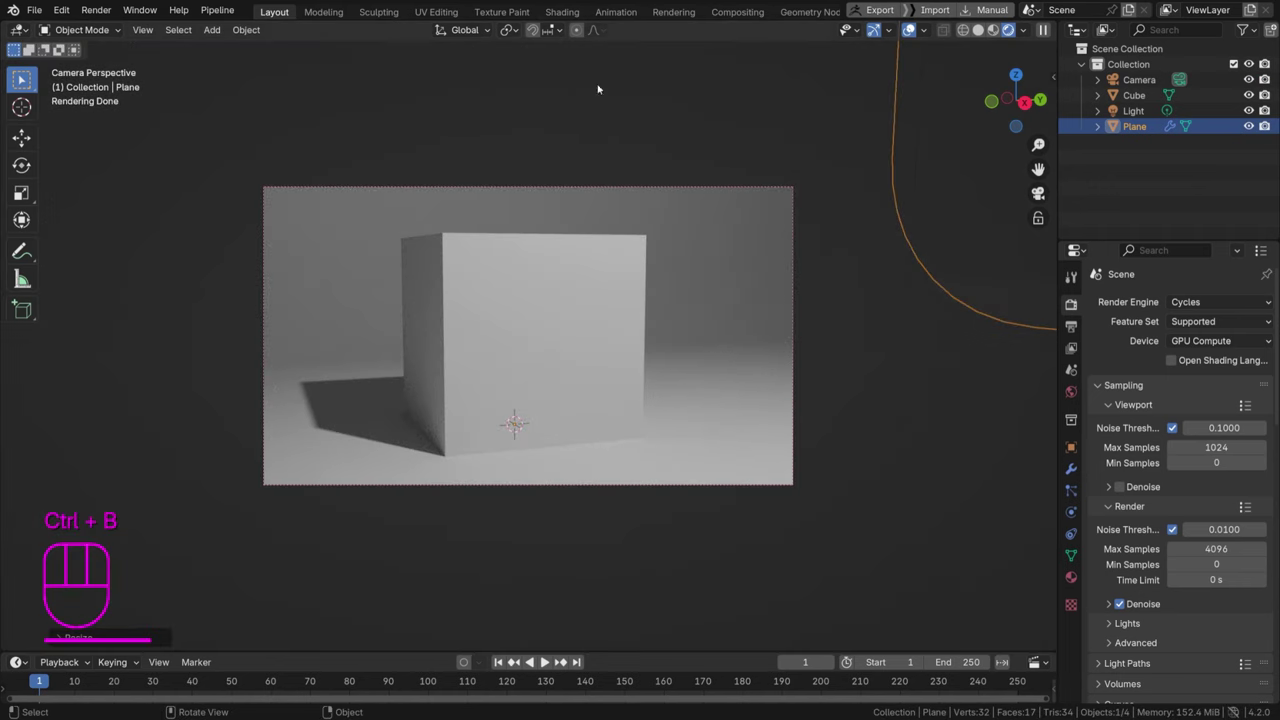
Enable Denoise for viewport sampling and save the file
drag(695, 247, 744, 193)
key(ctrl+s)
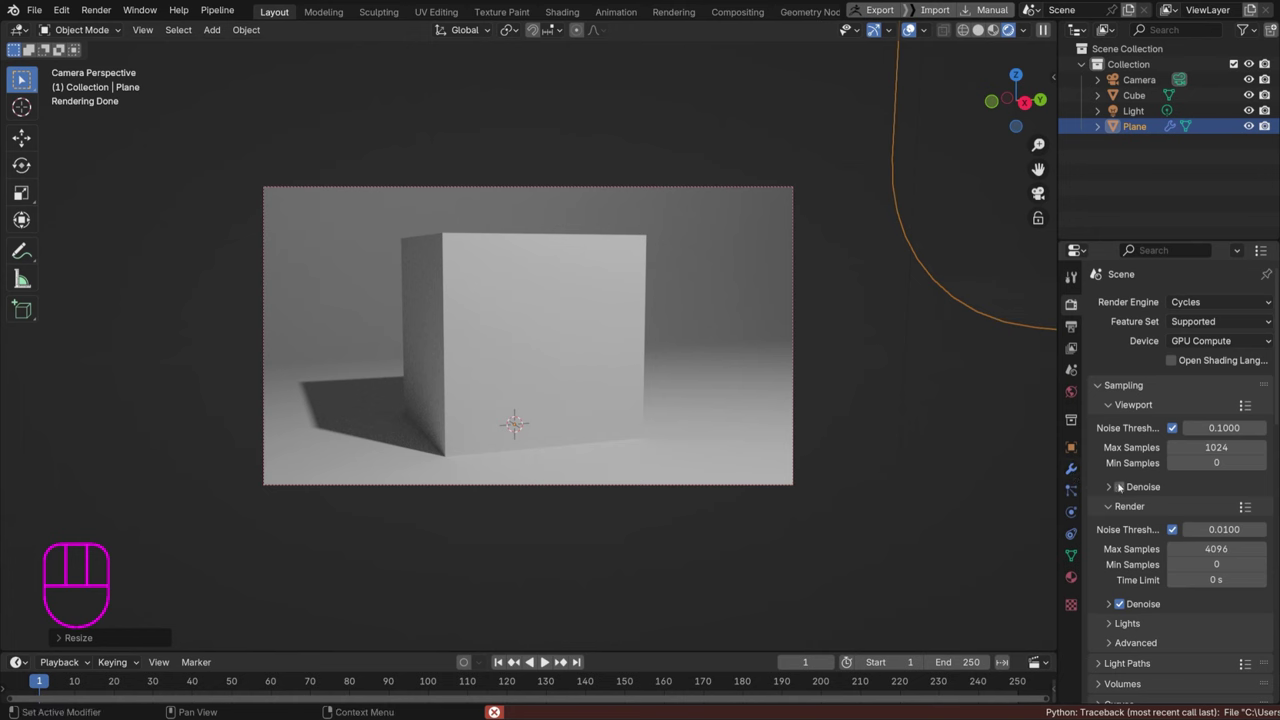
click(1124, 491)
drag(852, 463, 983, 349)
key(ctrl+s)
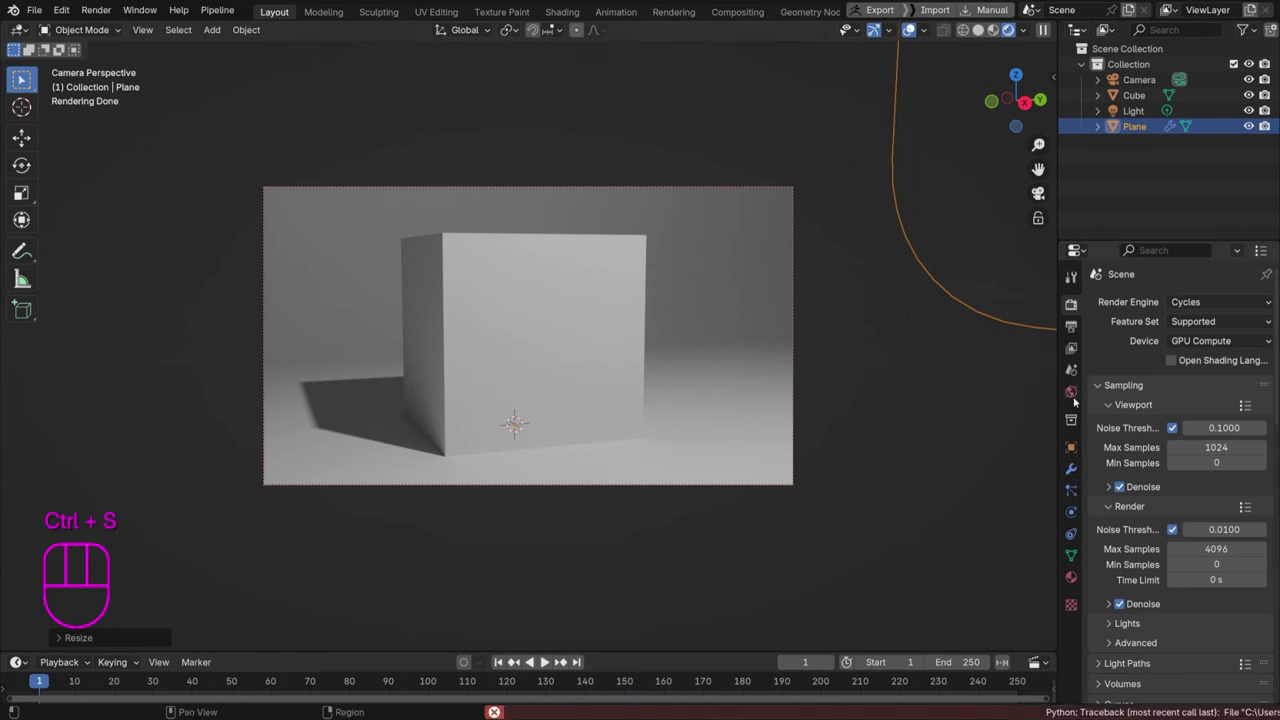
Light the world with the burnt warehouse HDR as an Environment Texture
click(1078, 398)
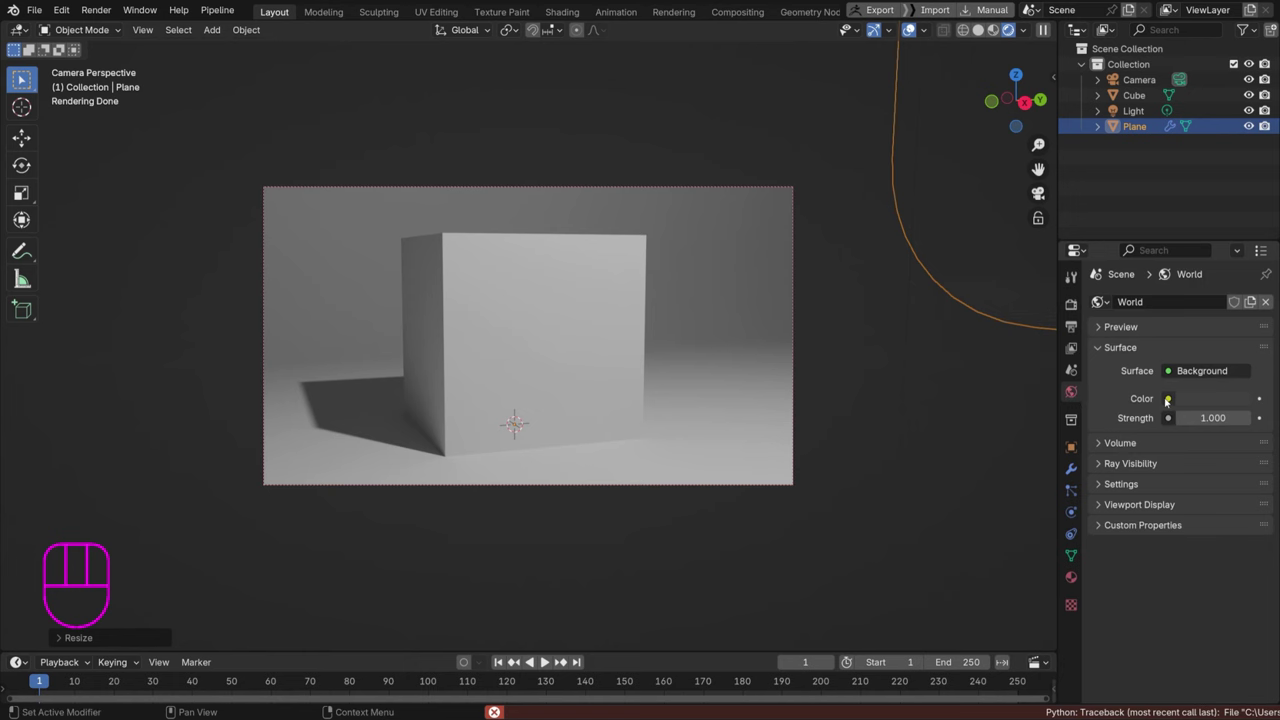
drag(1169, 400, 852, 467)
click(1236, 421)
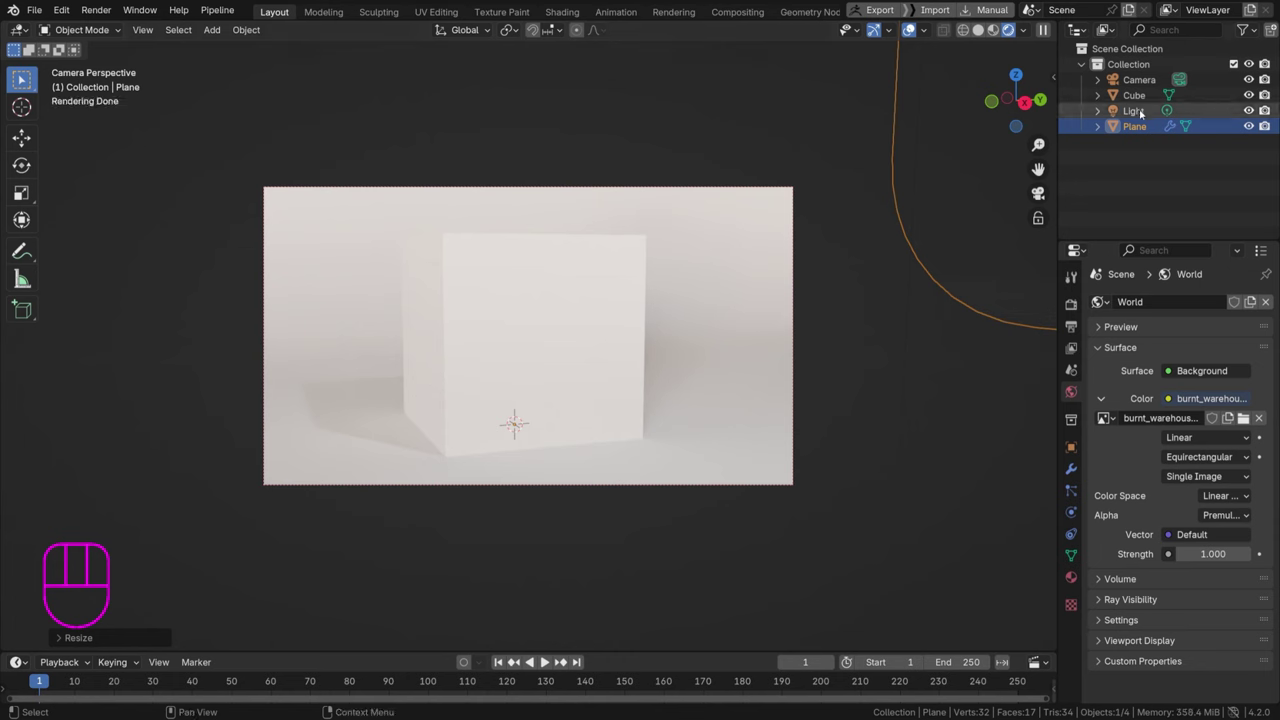
Delete the light and split the viewport into a Shader Editor showing the world node tree
click(1242, 418)
key(Delete)
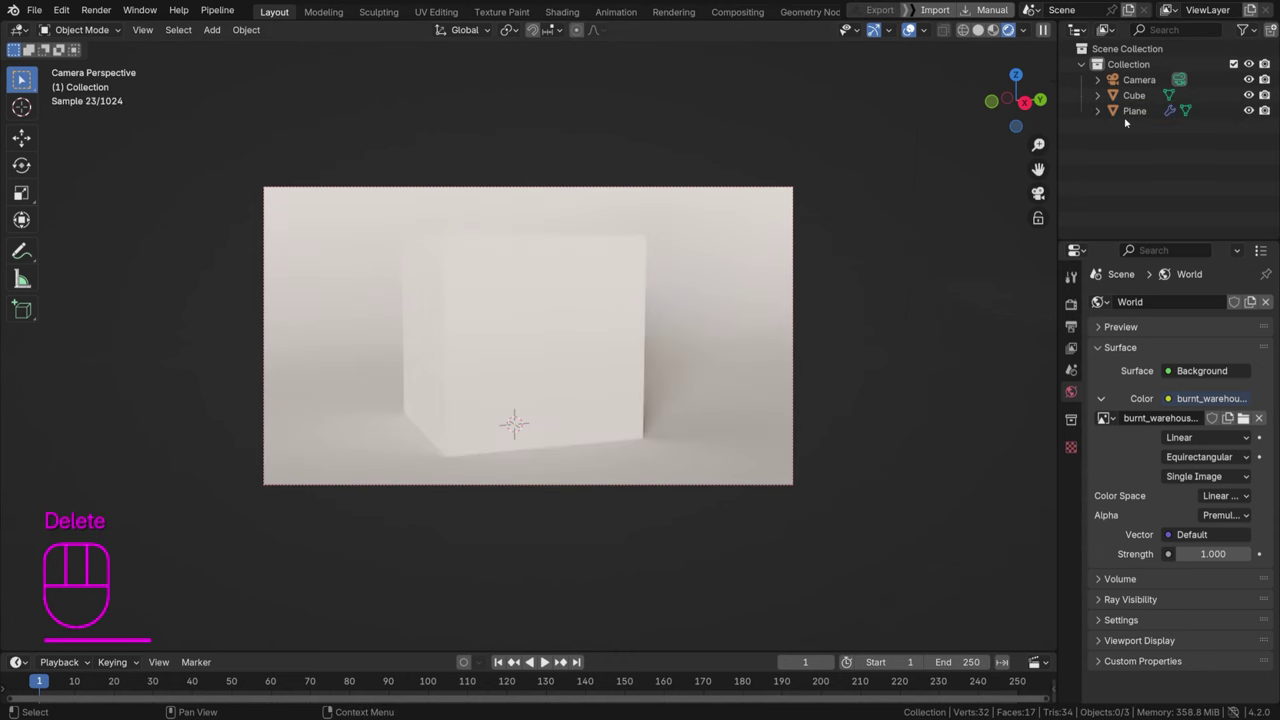
click(1242, 418)
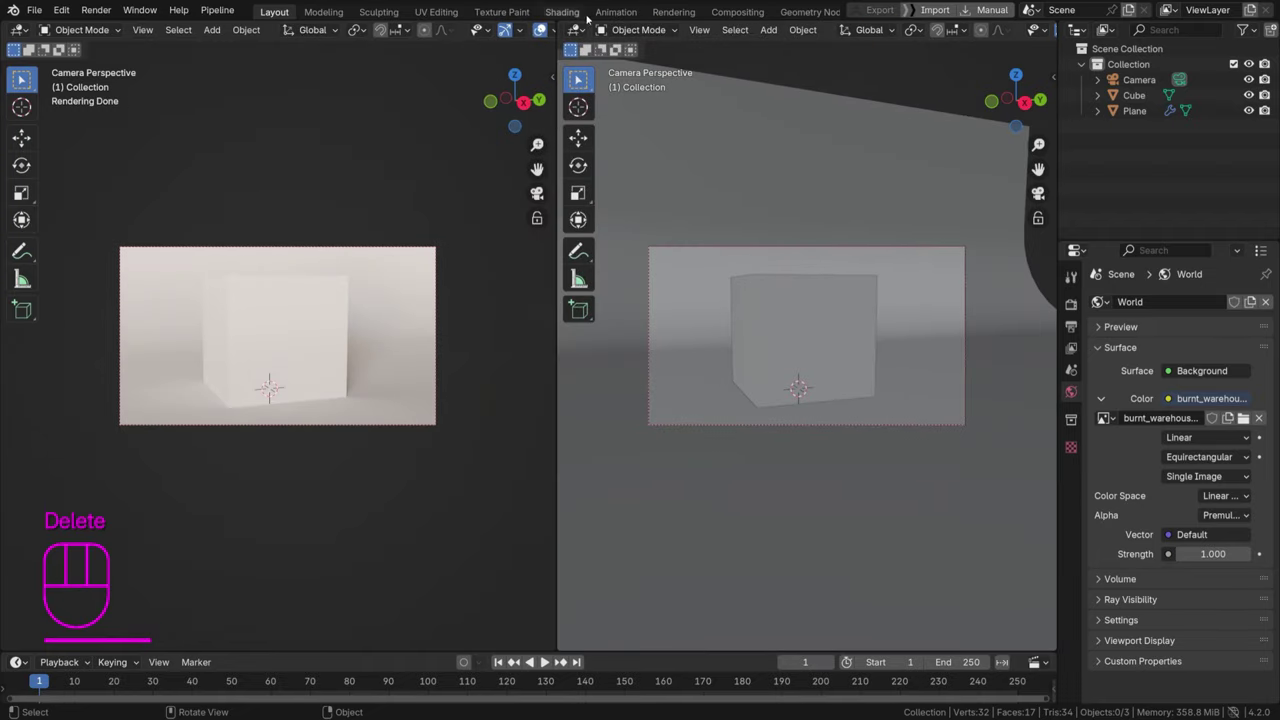
click(1242, 418)
click(1242, 418)
middle_click(1242, 418)
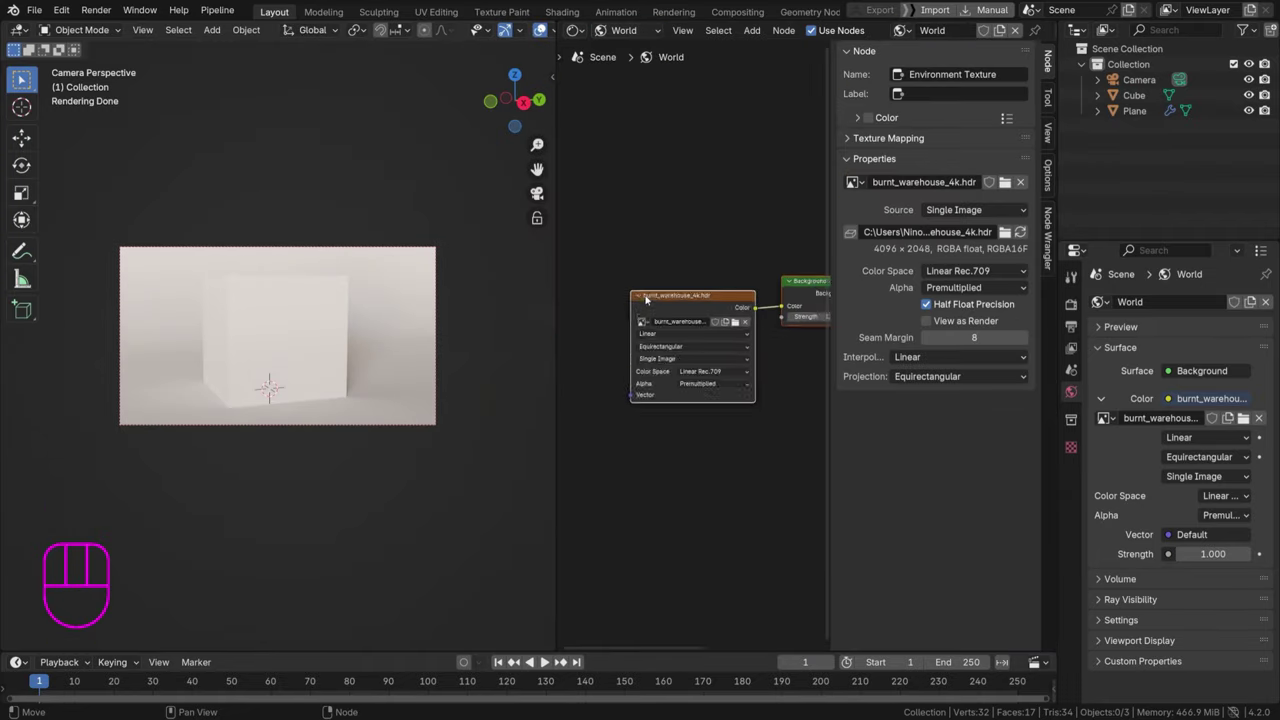
Rotate the warehouse environment about 57.7° in Z via Texture Coordinate and Mapping nodes
key(ctrl+t)
middle_click(1242, 418)
click(1242, 418)
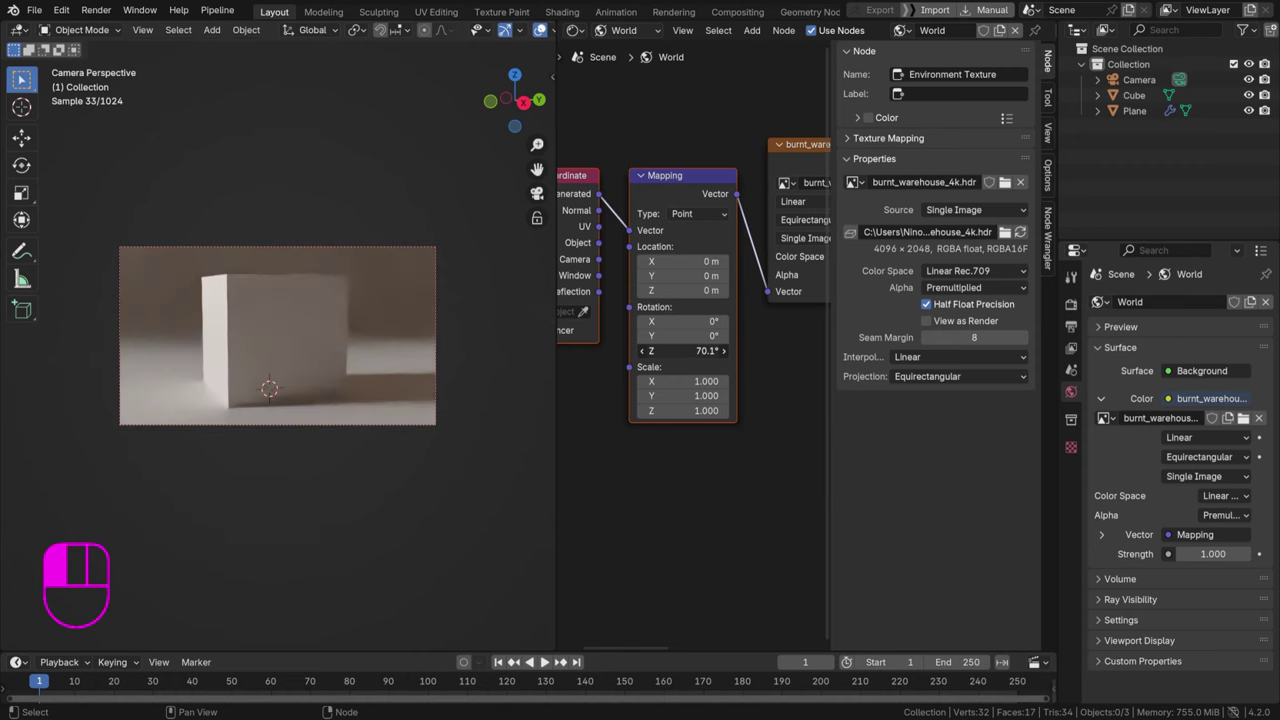
click(1242, 418)
click(1172, 373)
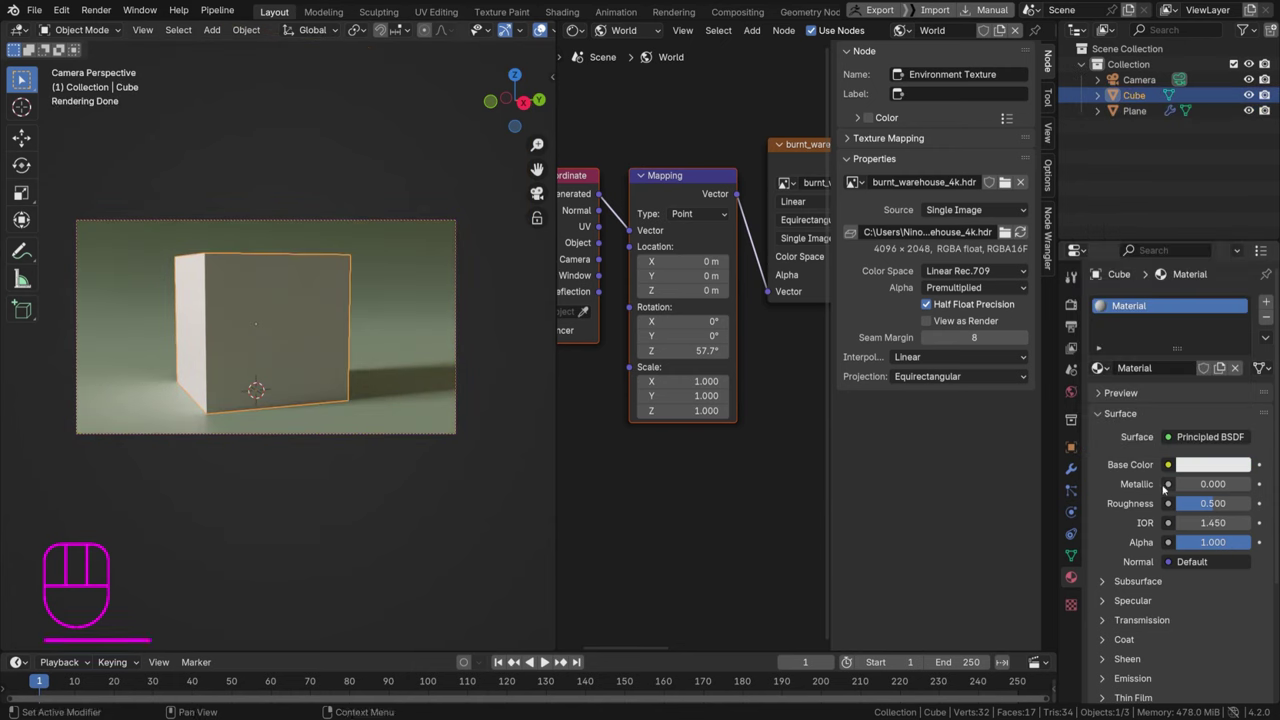
Set the cube's material Base Color to orange and save
click(1202, 461)
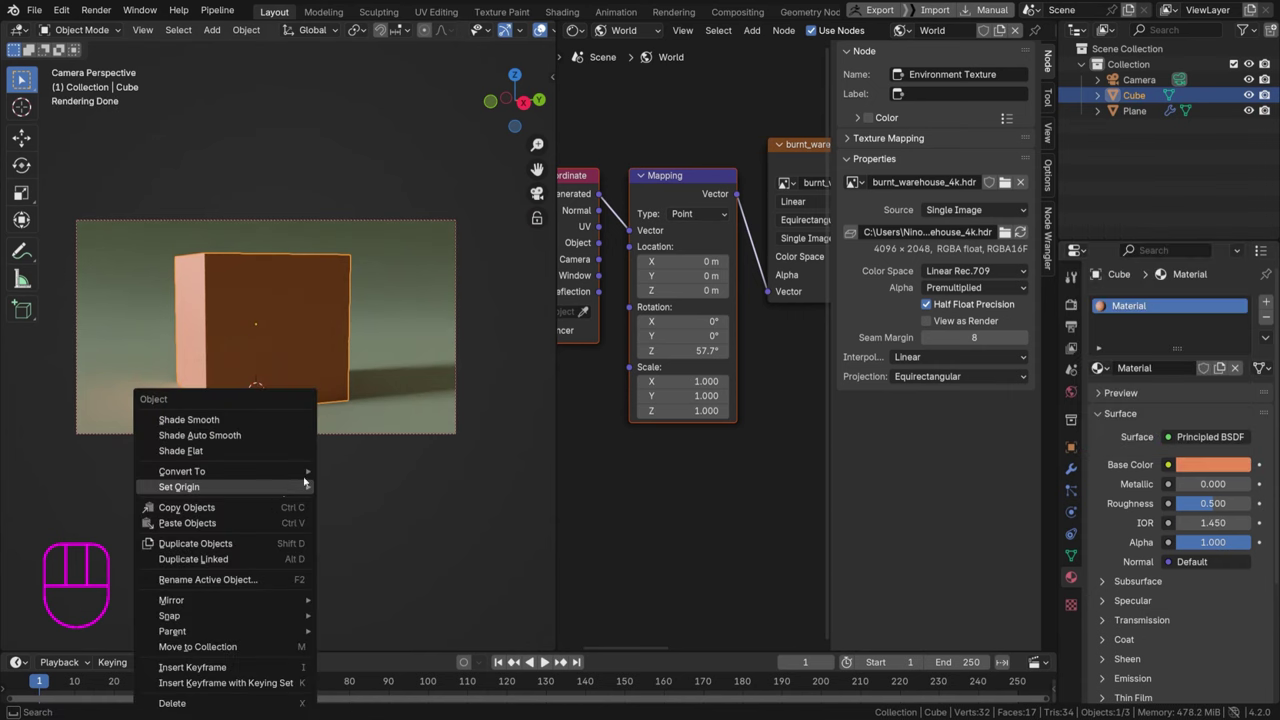
key(ctrl+s)
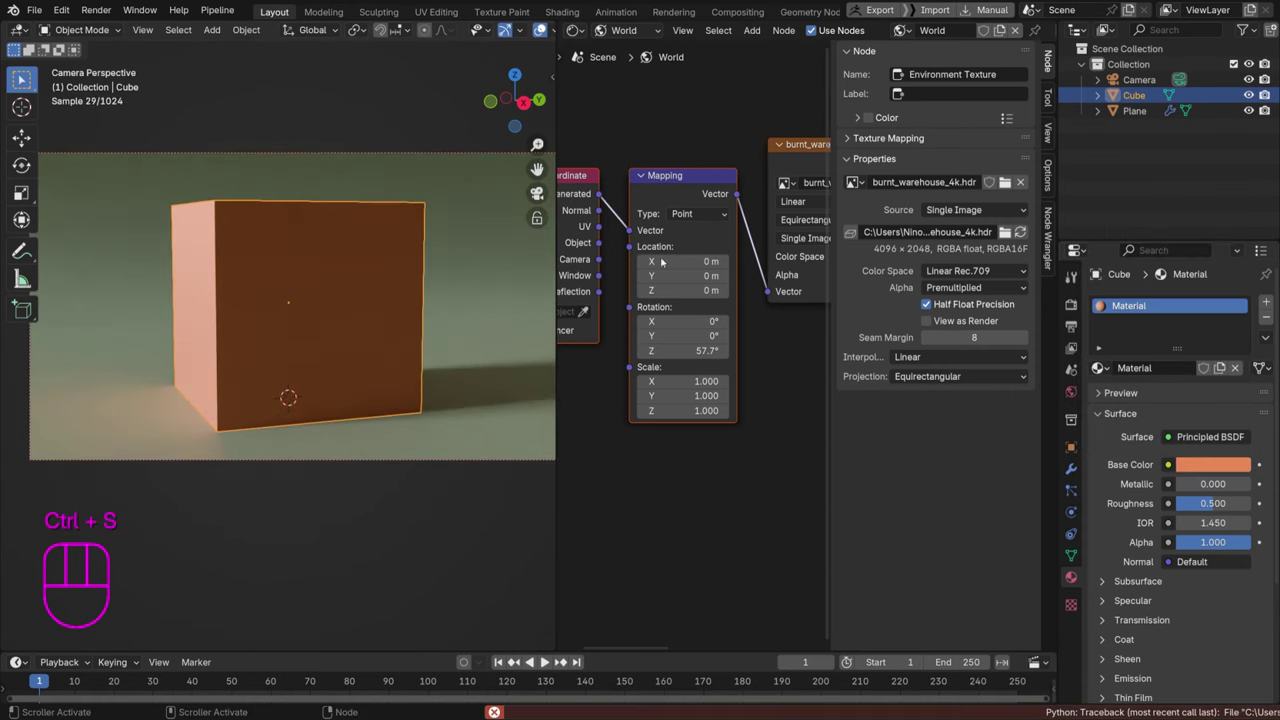
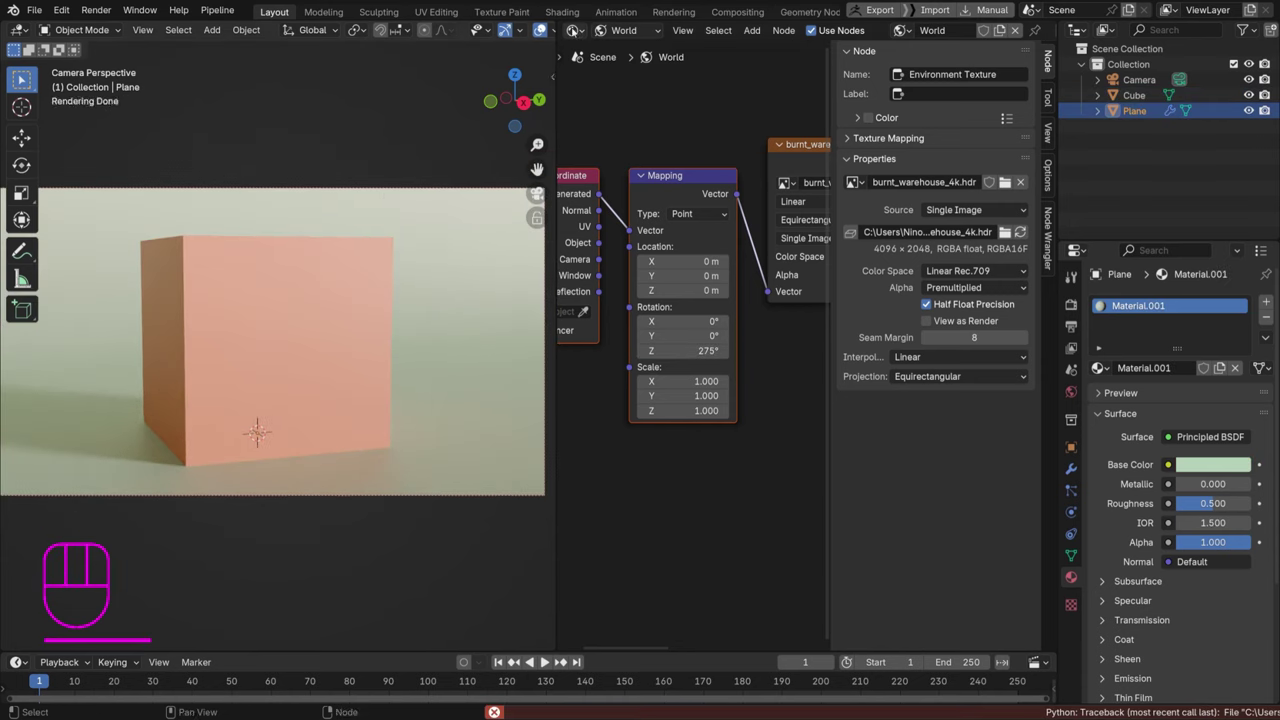
Switch the node editor to the Compositor with Use Nodes on and delete the cube
drag(574, 32, 647, 120)
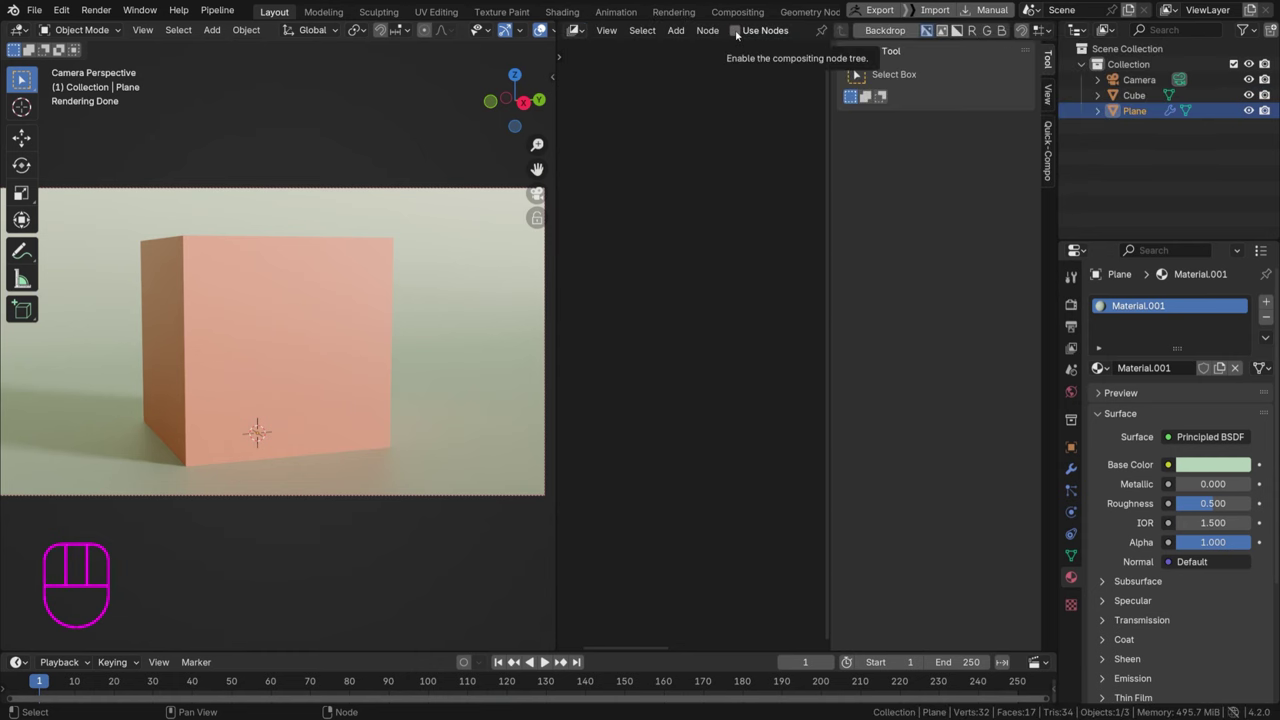
click(737, 35)
click(237, 333)
key(Delete)
Add a smooth-shaded UV sphere raised above the floor and save as cube comp.blend
key(shift+a)
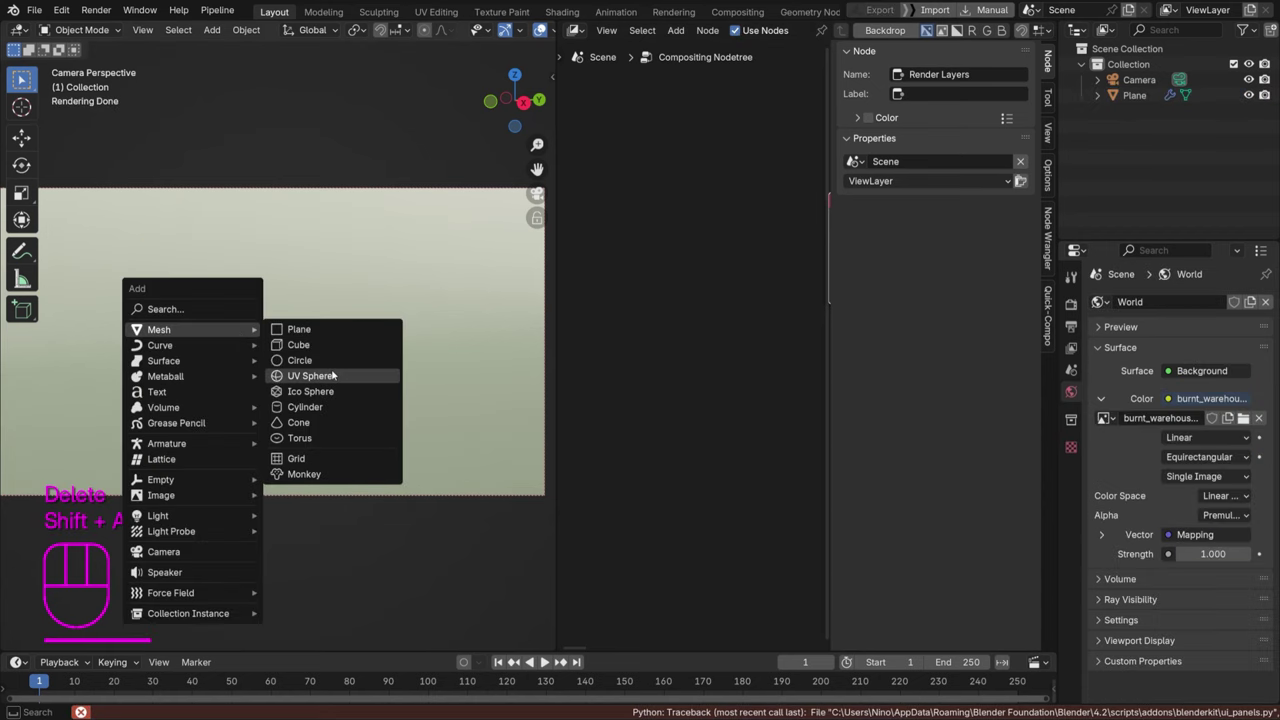
key(g)
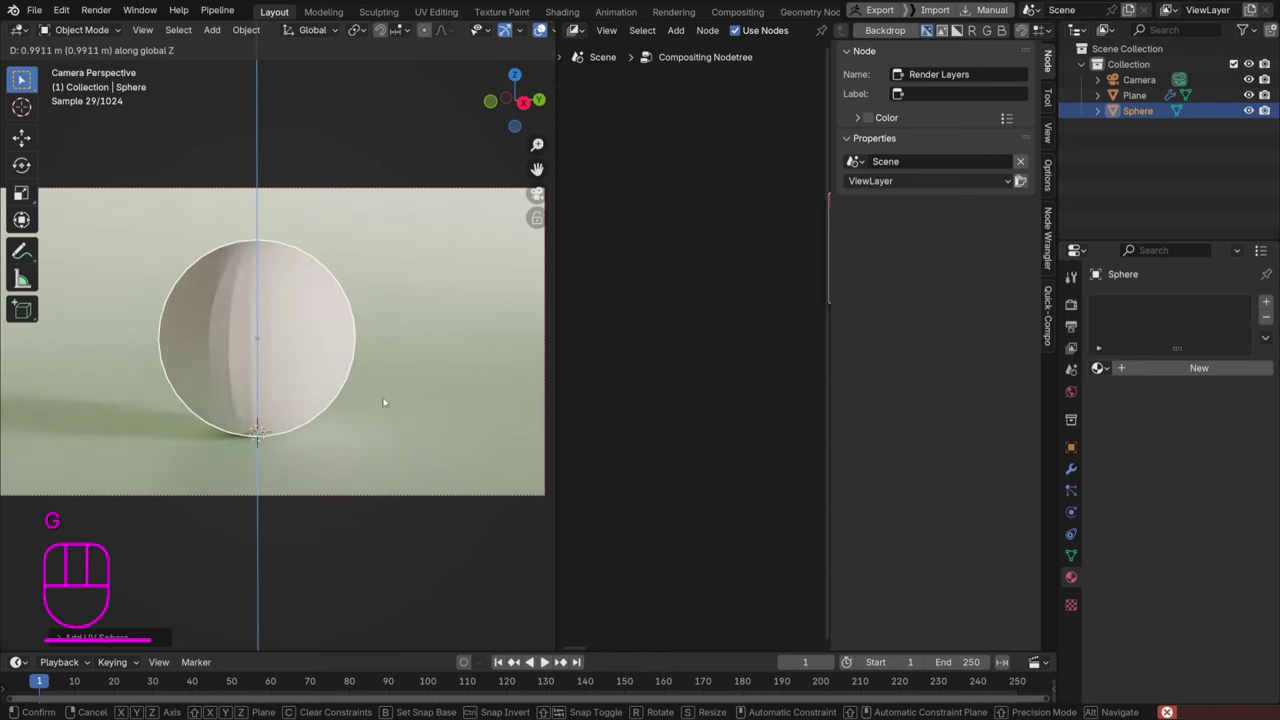
right_click(384, 397)
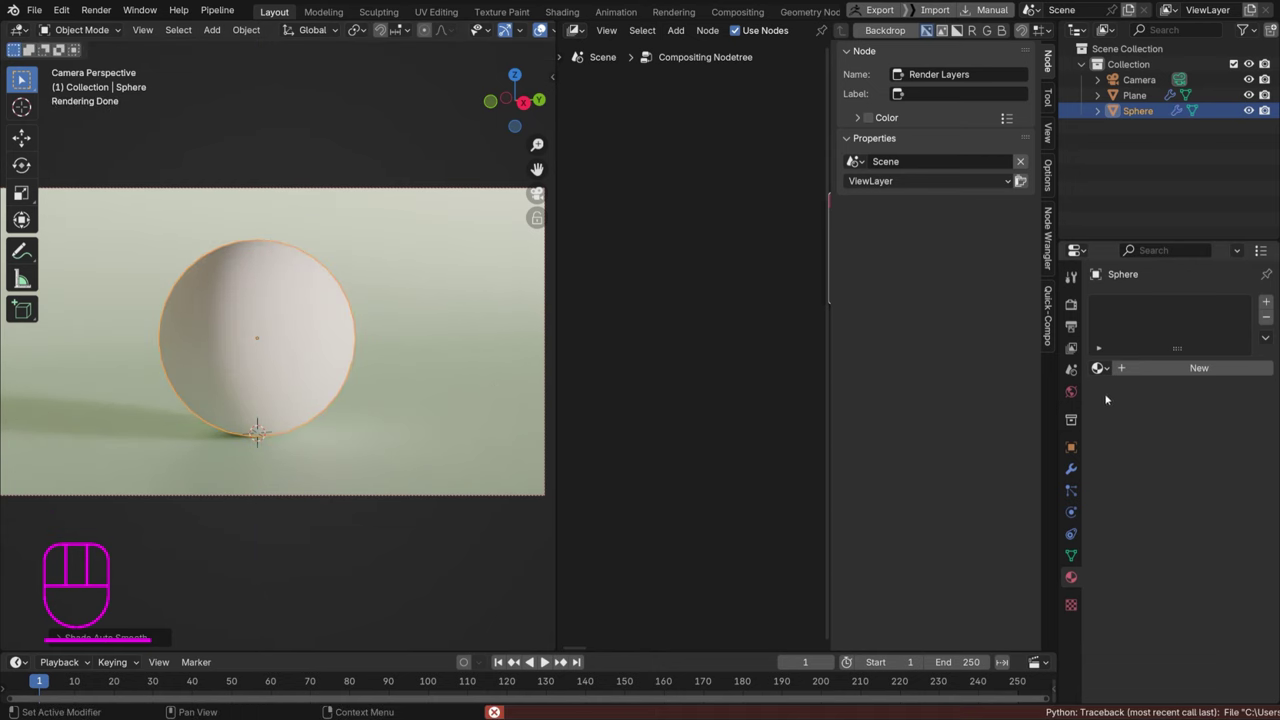
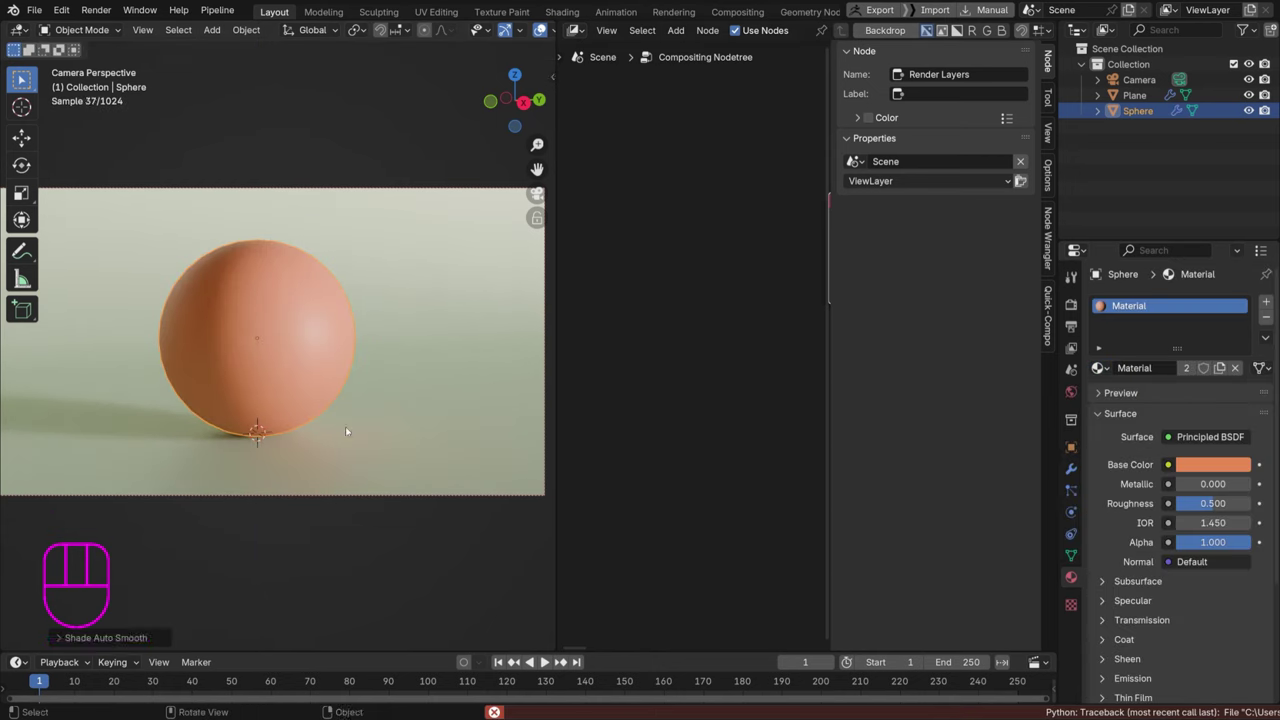
key(g)
key(ctrl+s)
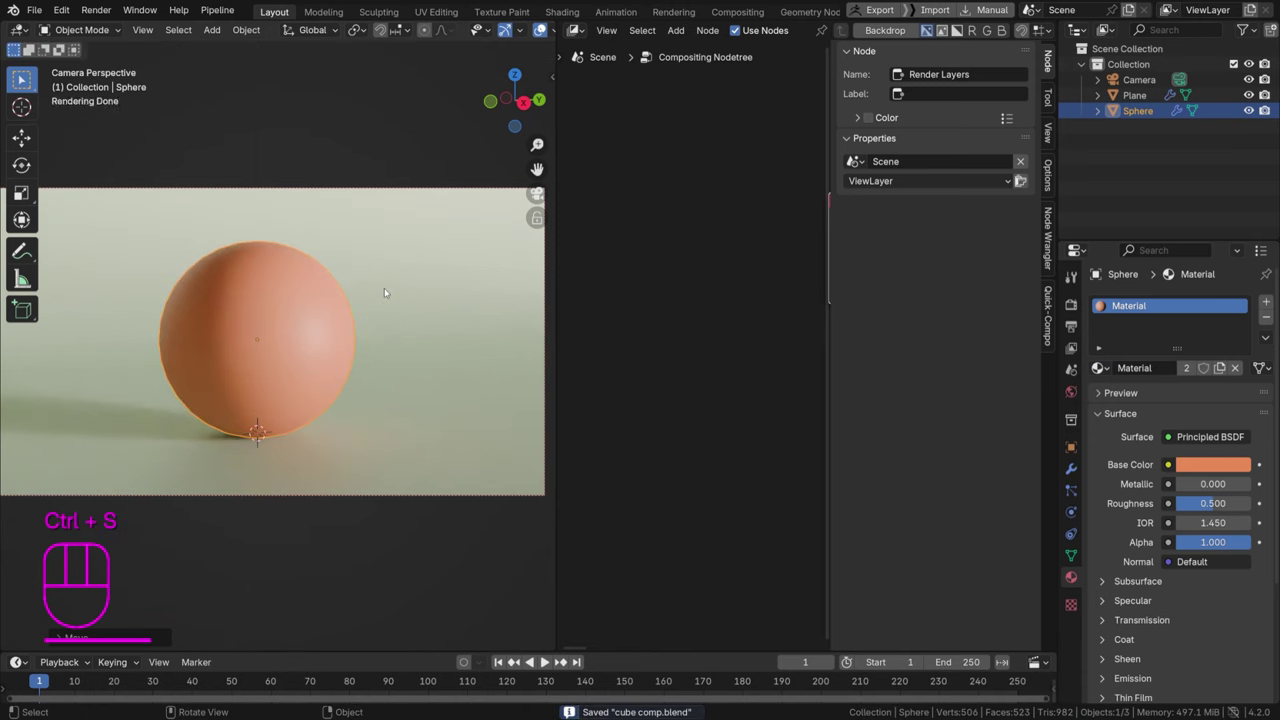
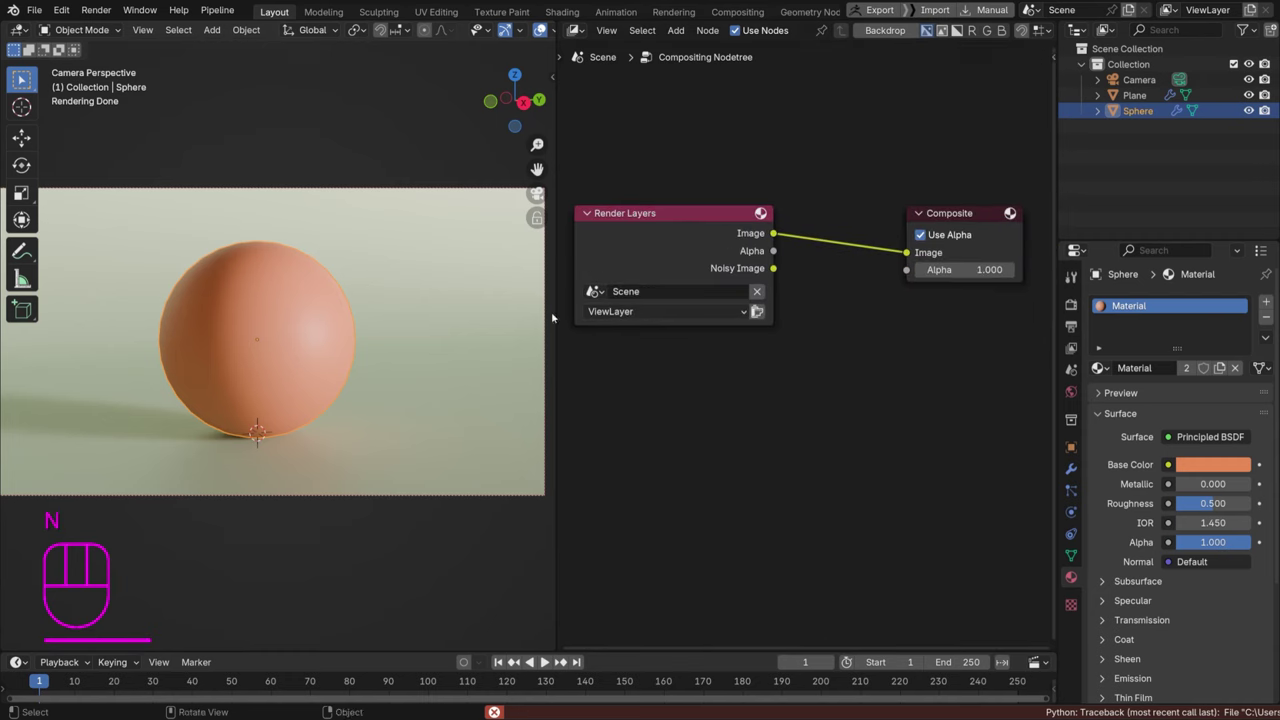
Save, then frame the Render Layers and Composite nodes in the compositor view
right_click(539, 315)
key(ctrl+s)
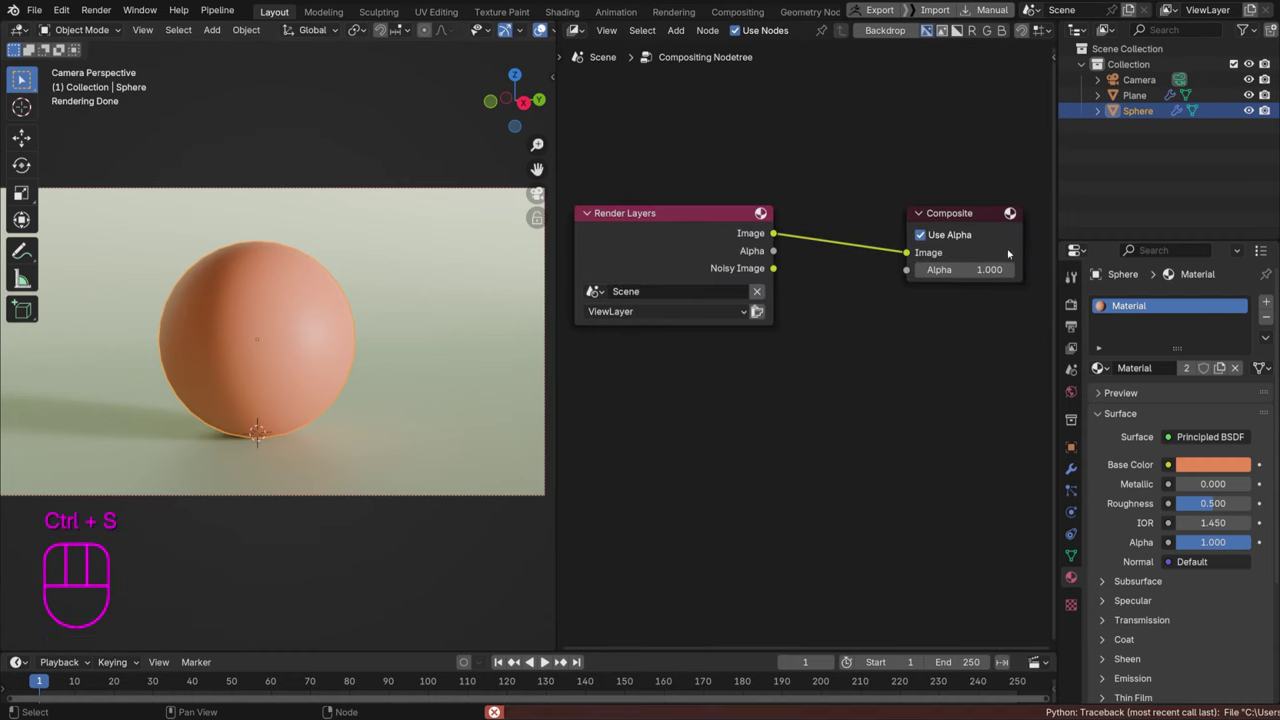
drag(756, 310, 682, 303)
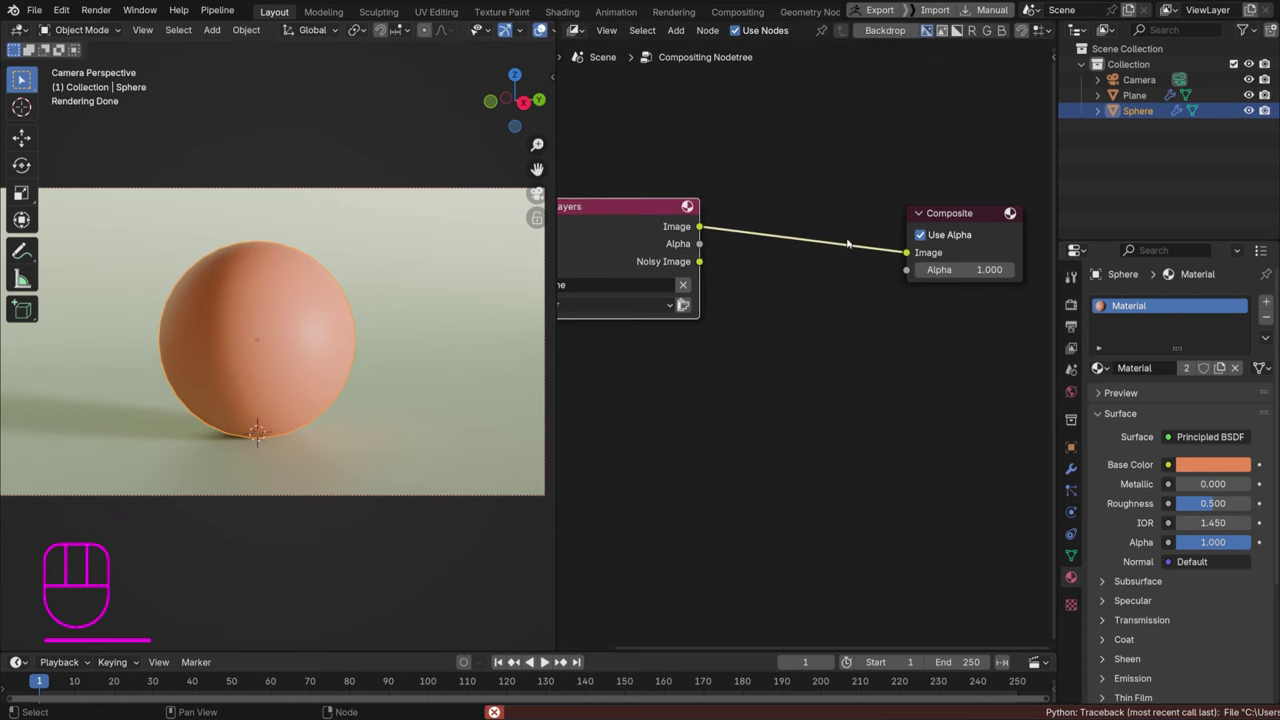
drag(712, 294, 807, 219)
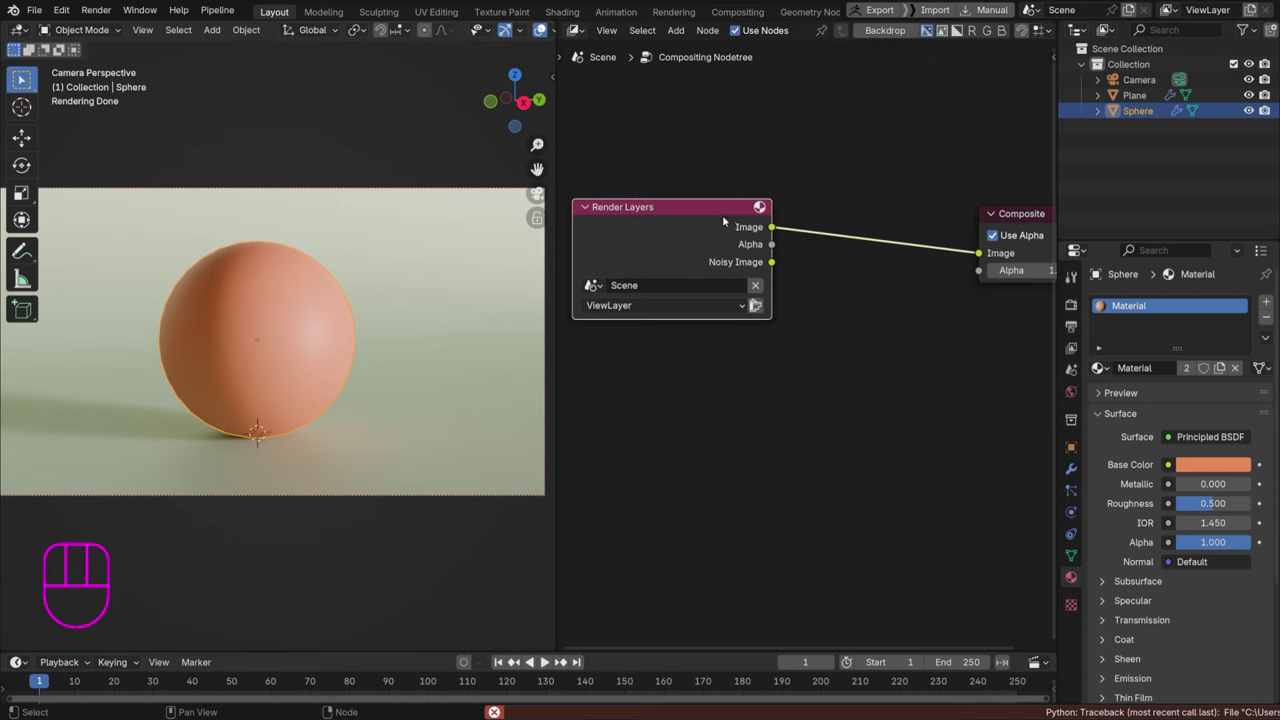
middle_click(756, 305)
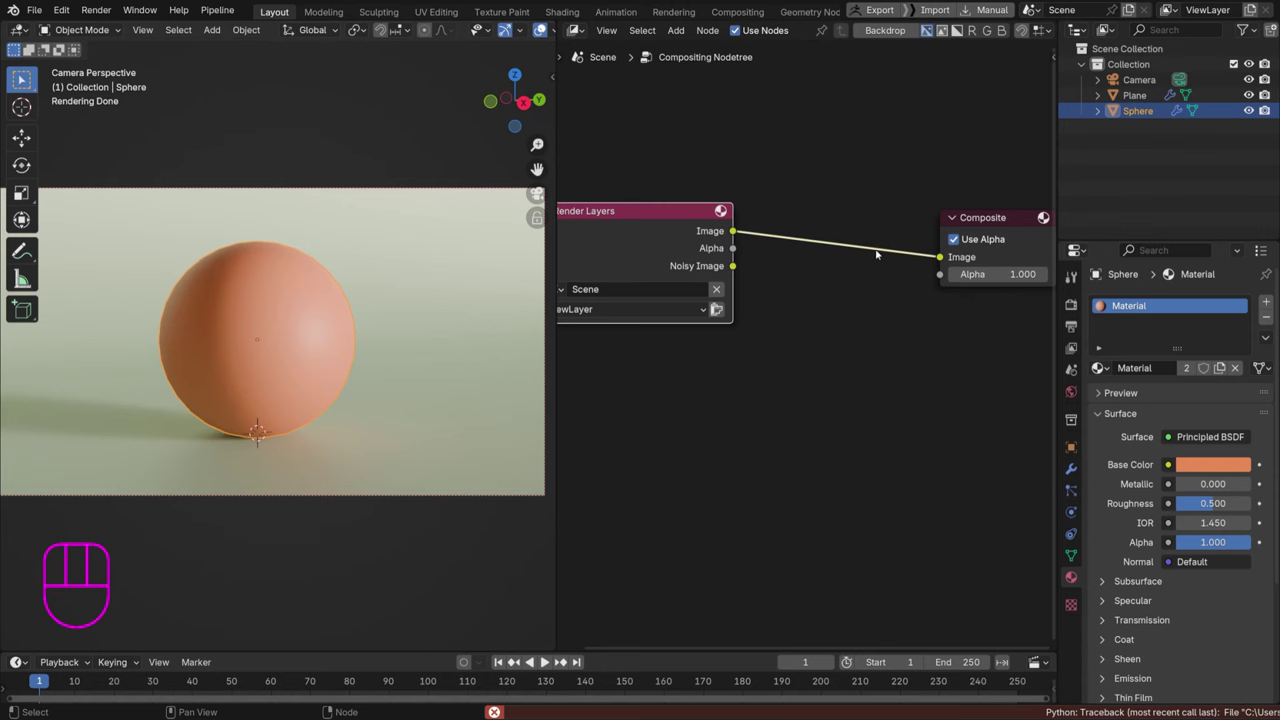
middle_click(708, 308)
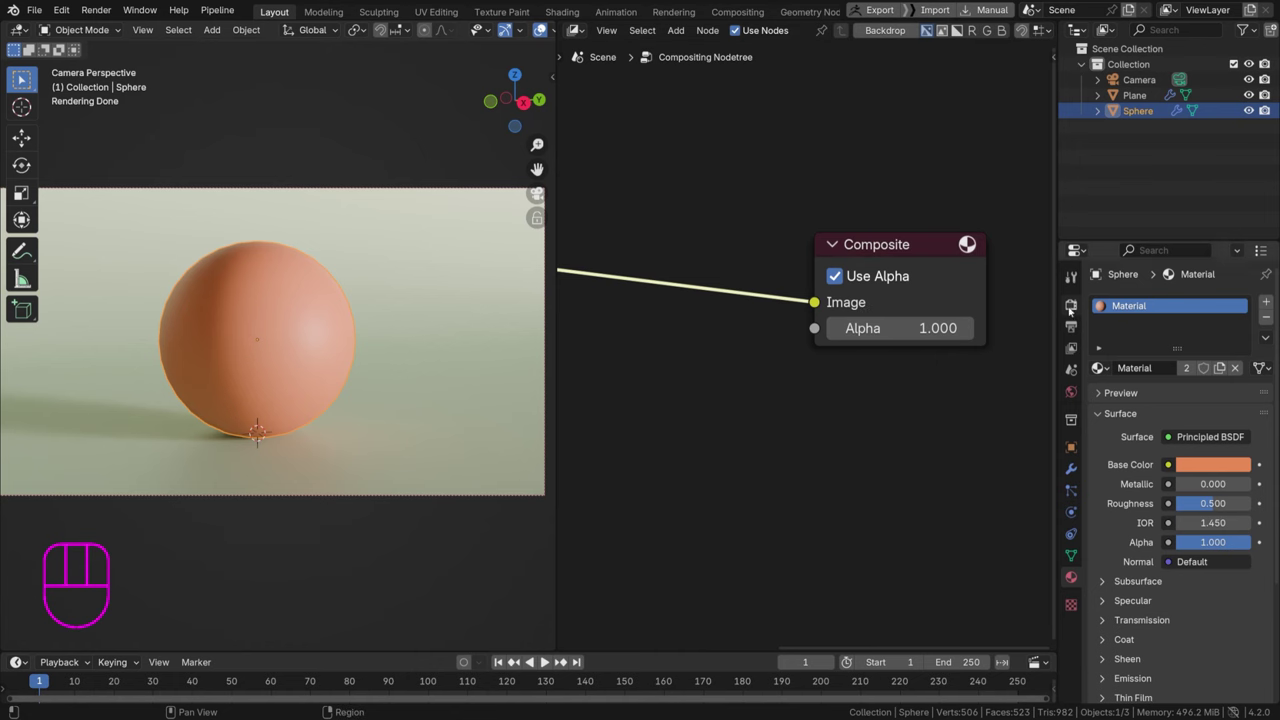
Lower the render Max Samples to 32
click(1072, 309)
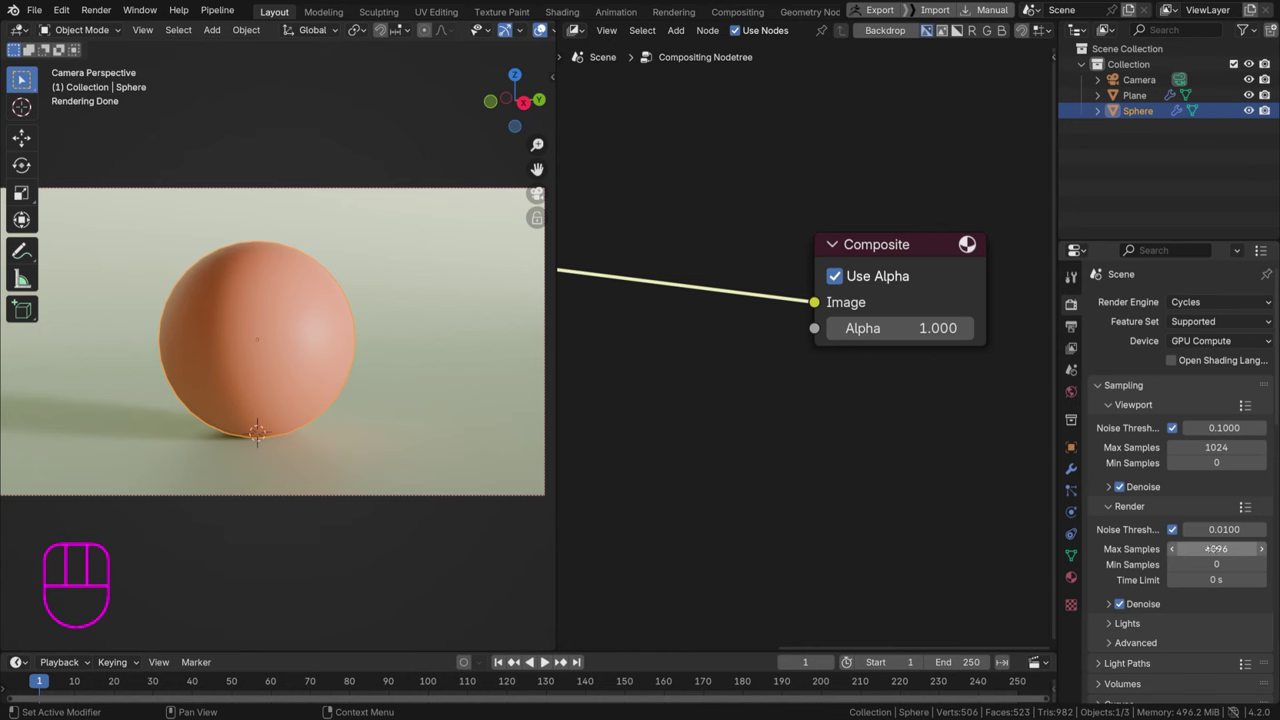
click(20, 79)
drag(103, 26, 138, 35)
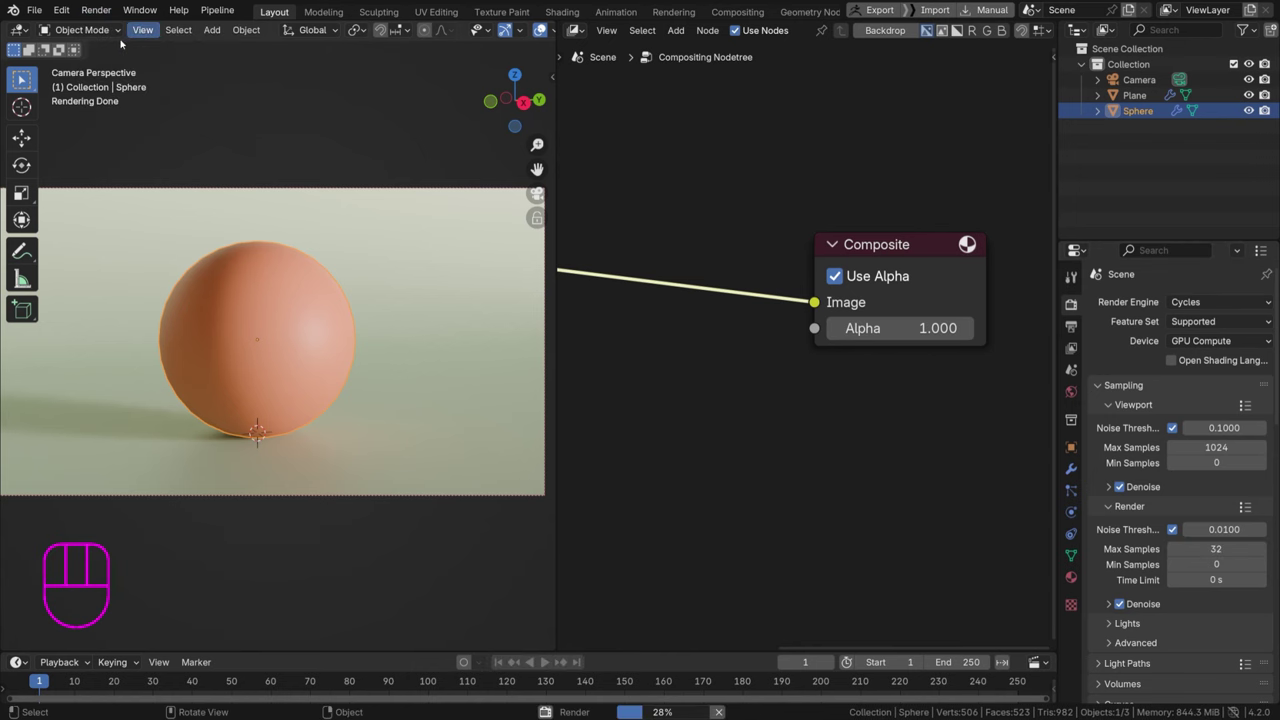
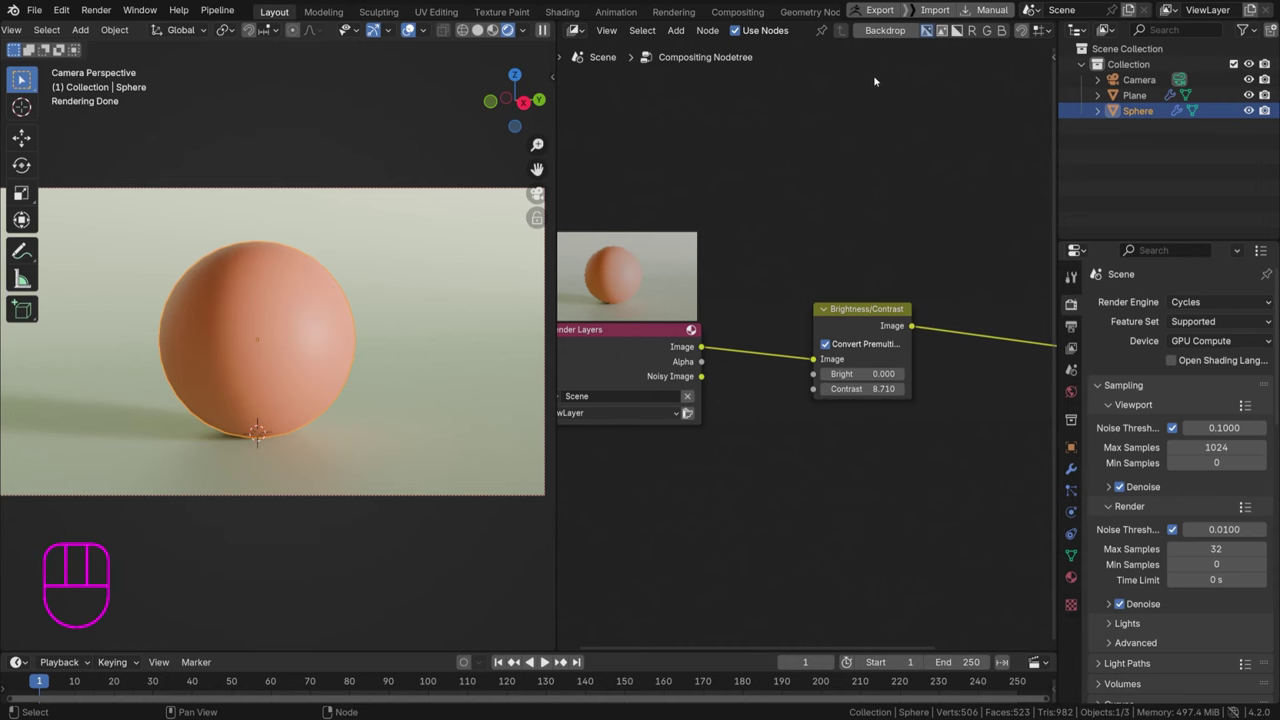
Enable Backdrop and insert a Brightness/Contrast node with contrast about 14.6 before the outputs
click(888, 34)
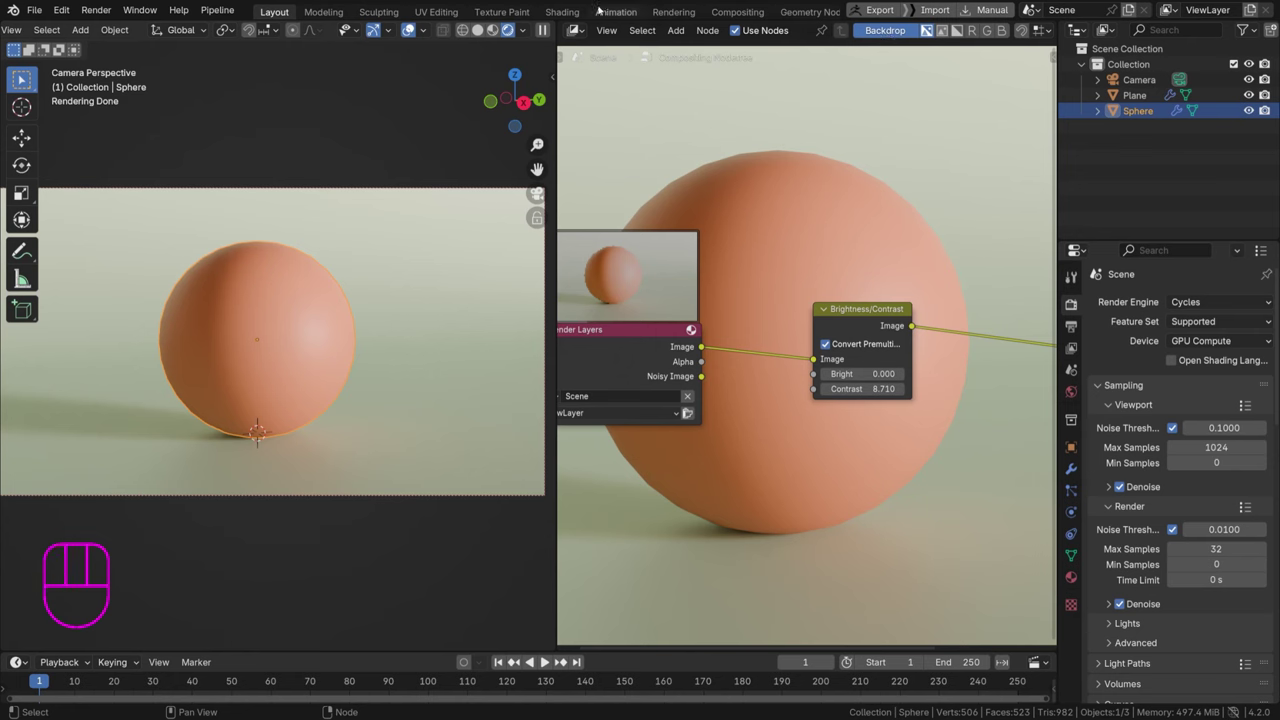
right_click(928, 33)
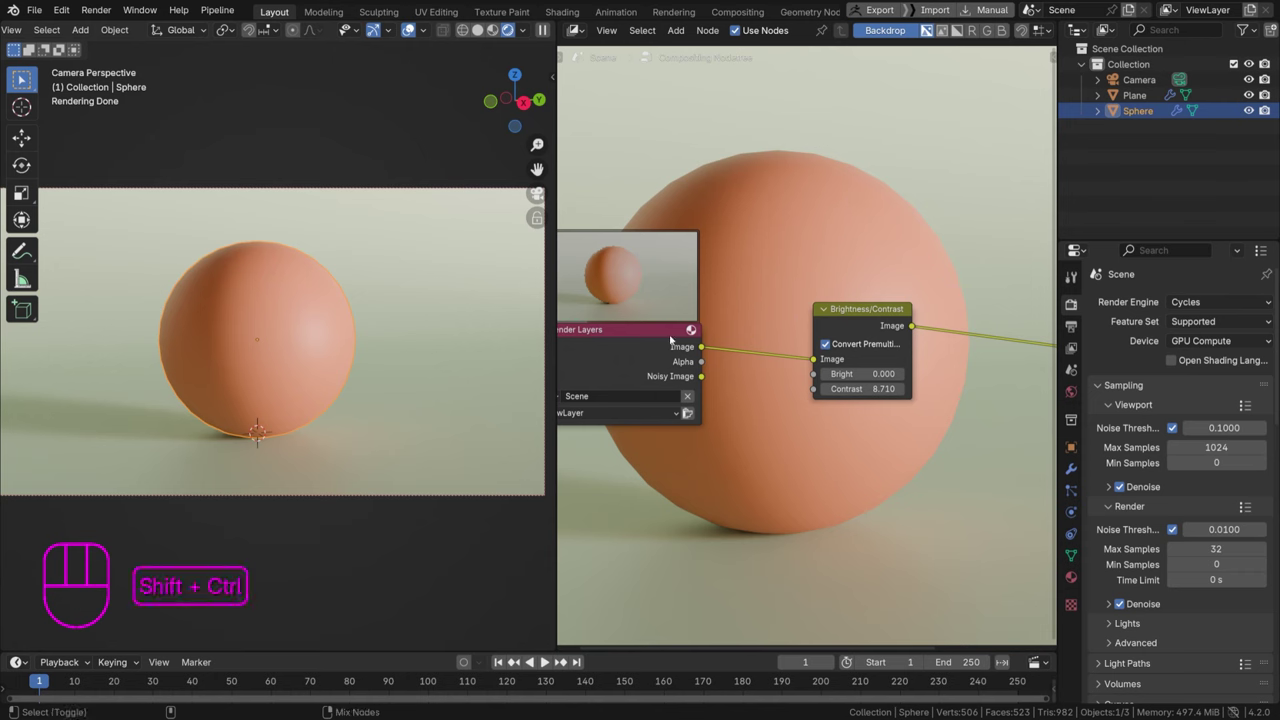
click(928, 33)
key(ctrl+z)
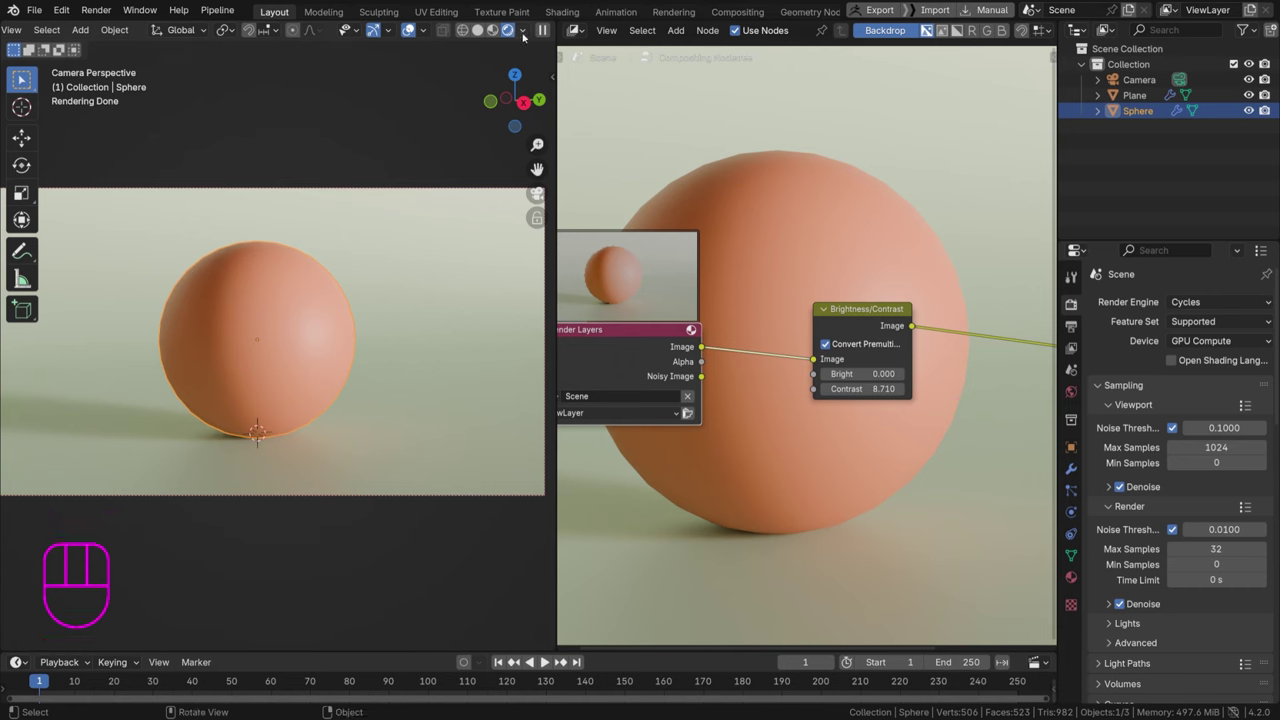
click(928, 33)
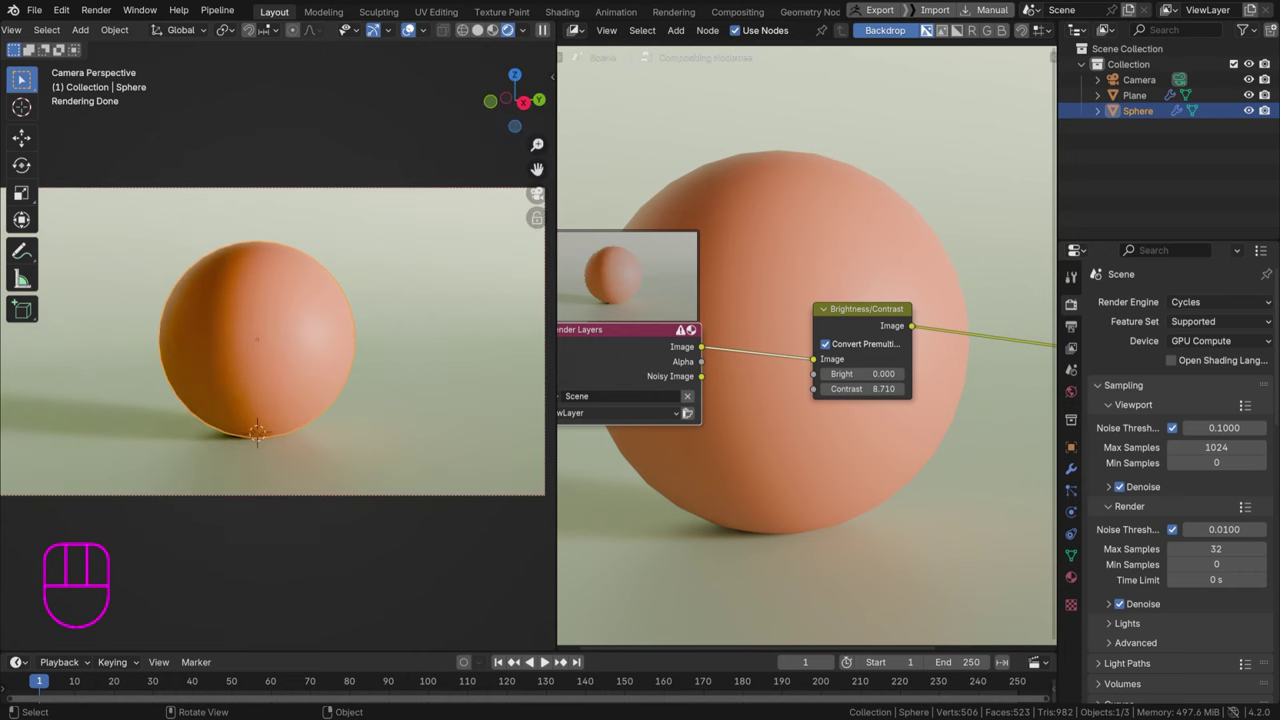
click(928, 33)
click(928, 33)
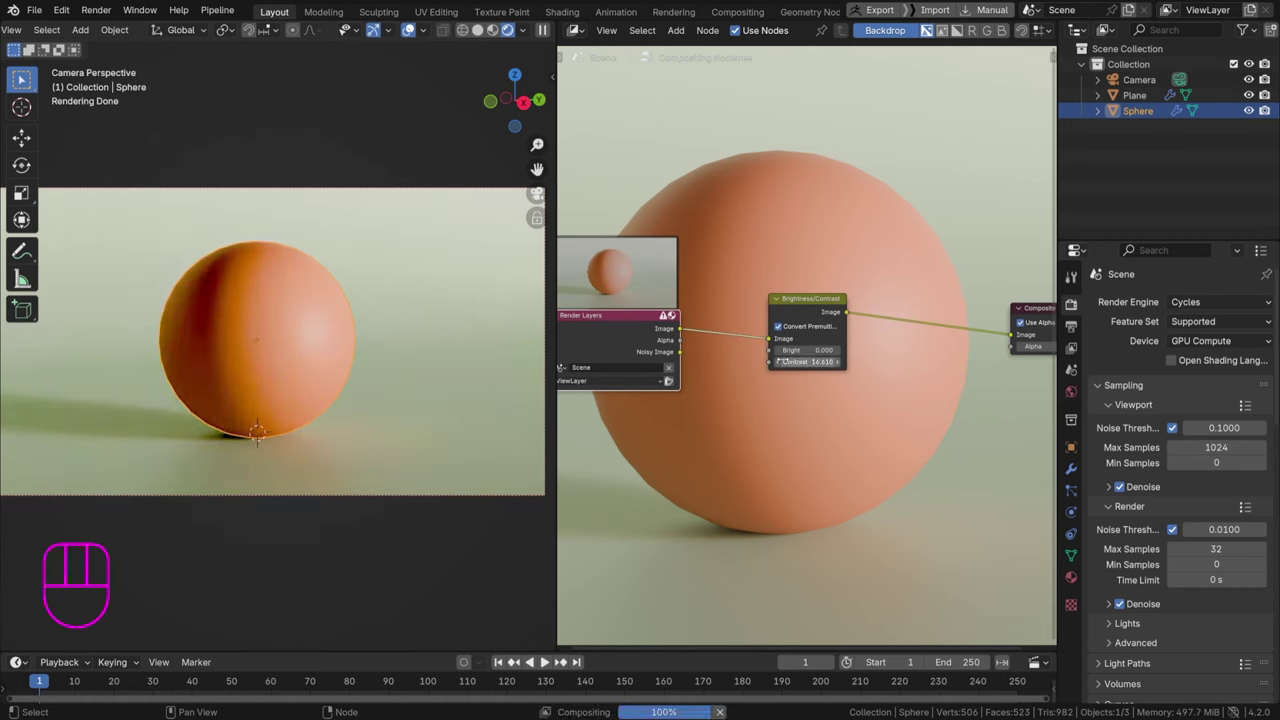
middle_click(928, 33)
double_click(928, 33)
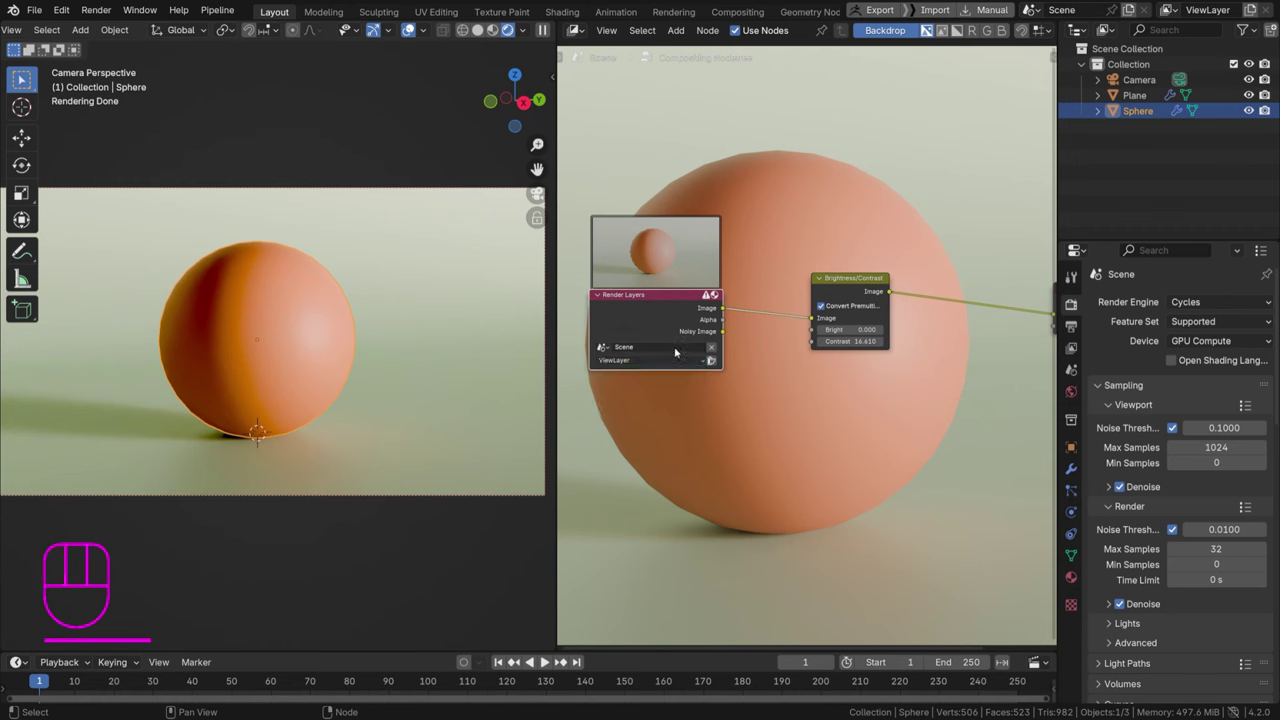
middle_click(928, 33)
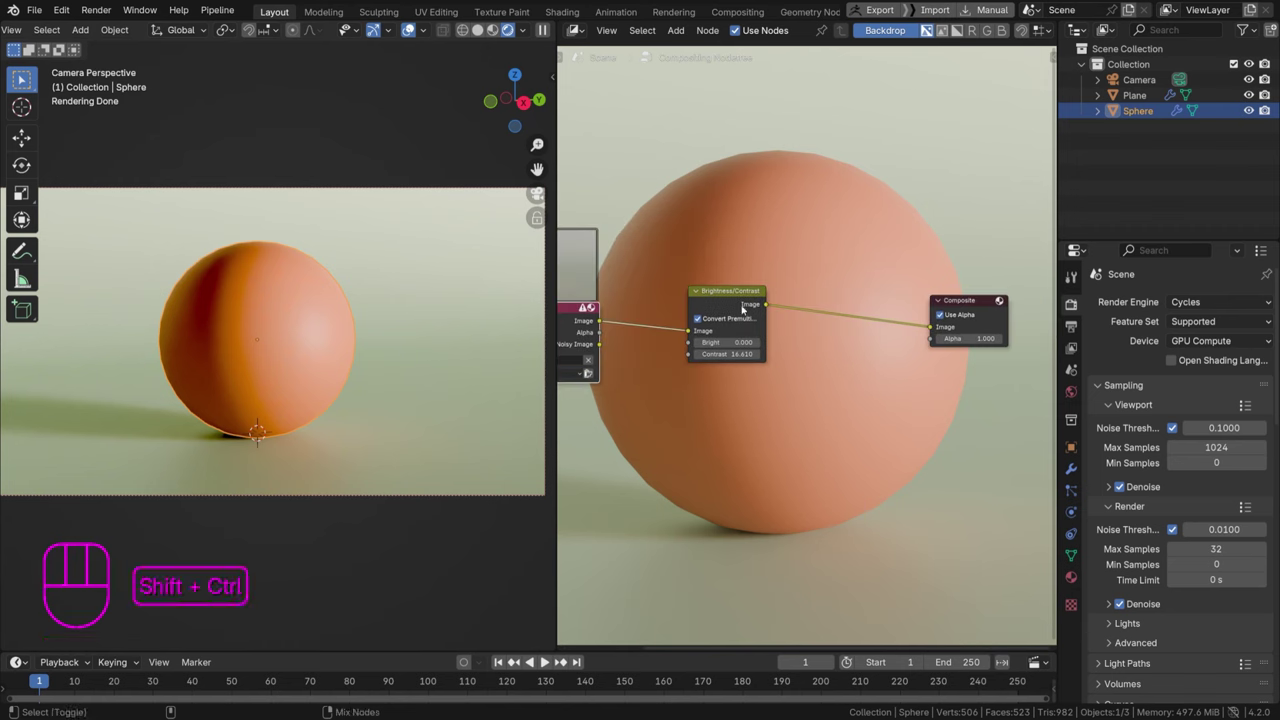
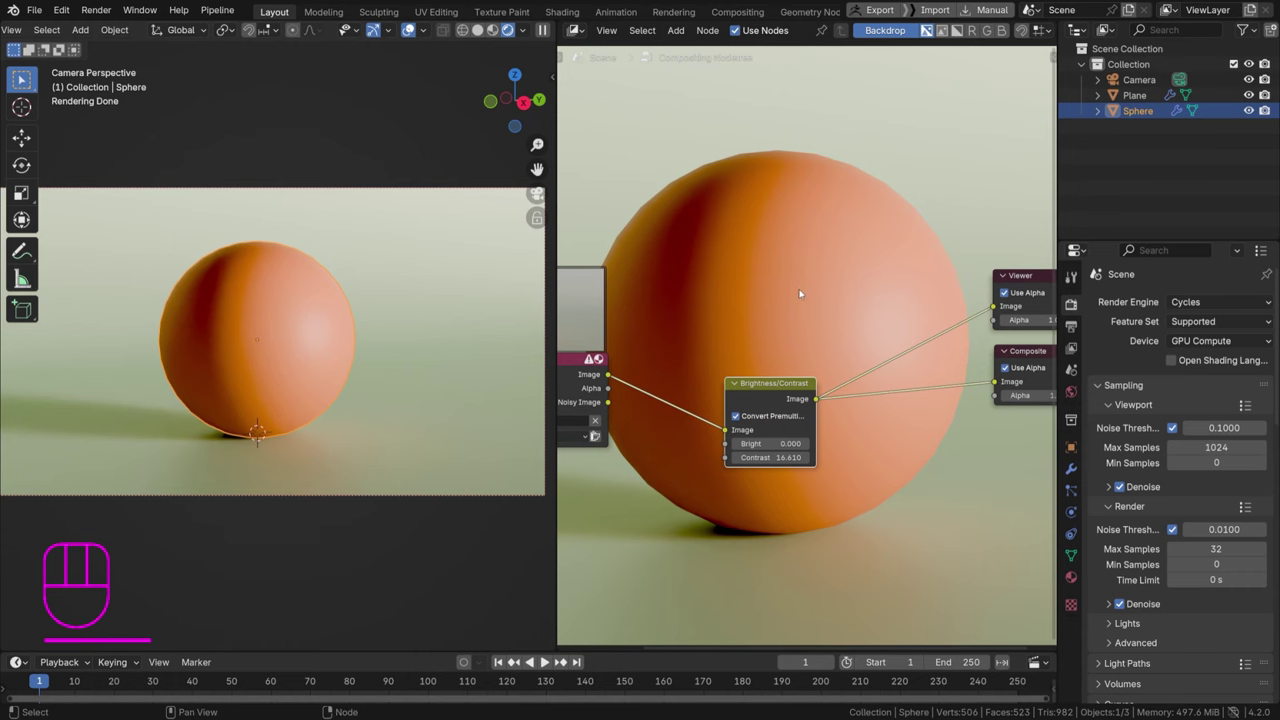
Zoom the backdrop with V/Alt+V until the whole graded sphere render fits behind the nodes
key(ctrl+v)
key(shift+v)
key(ctrl+alt+v)
key(alt+v)
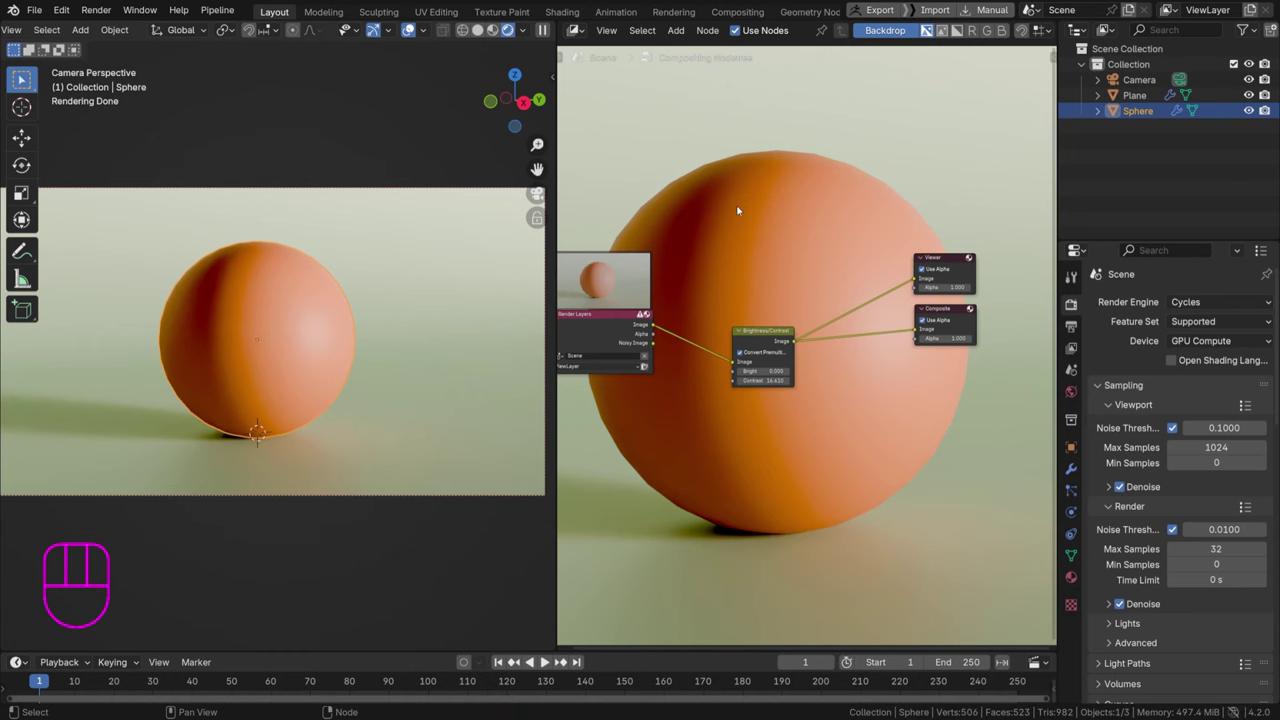
key(v)
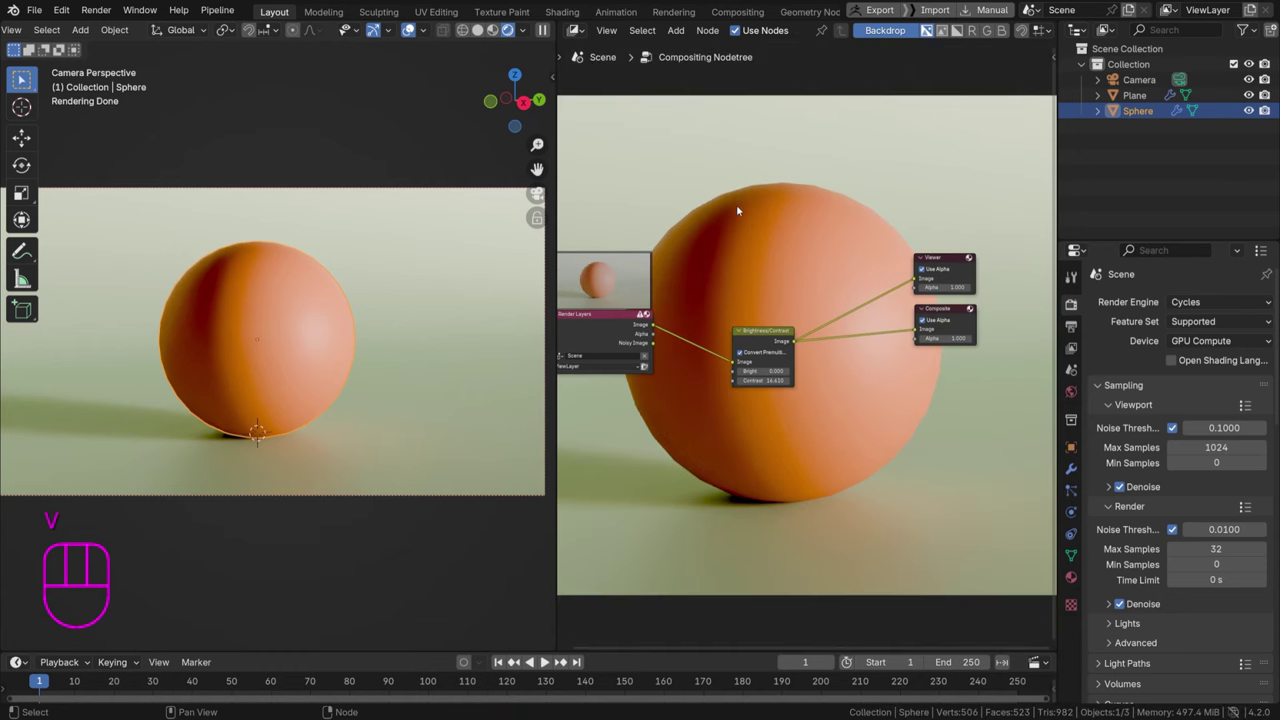
key(alt+v)
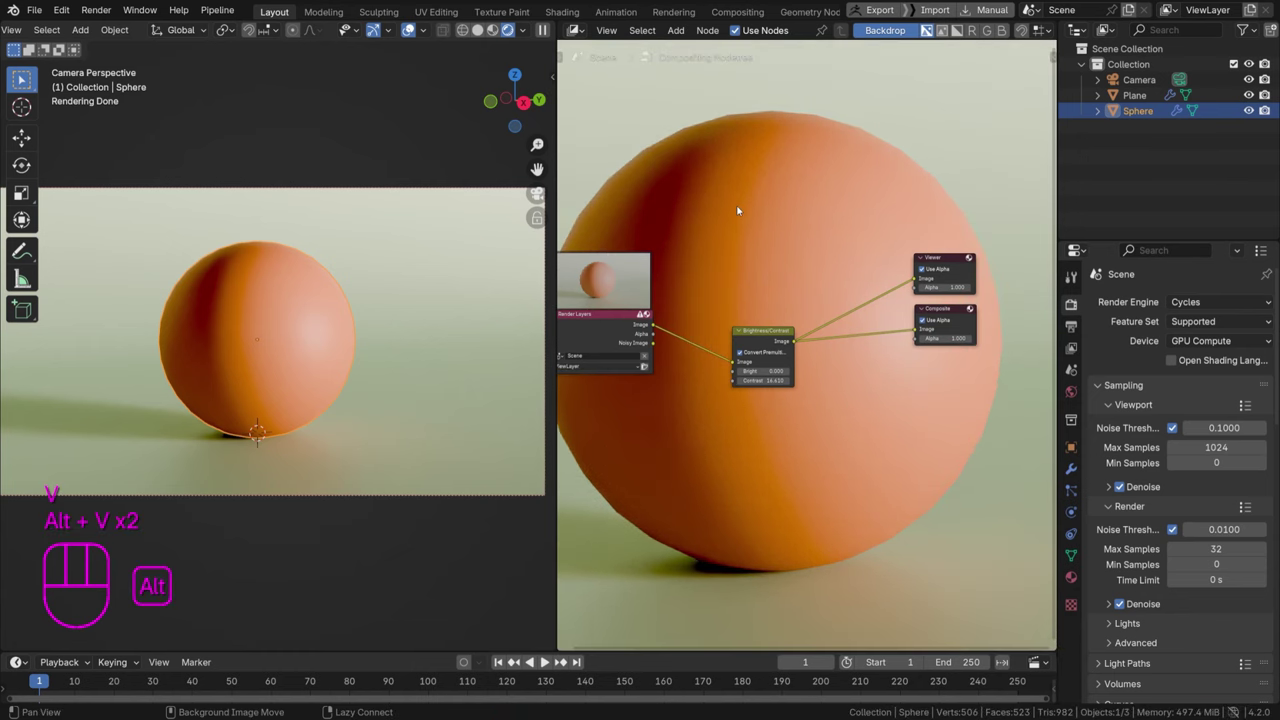
key(alt+v)
key(v)
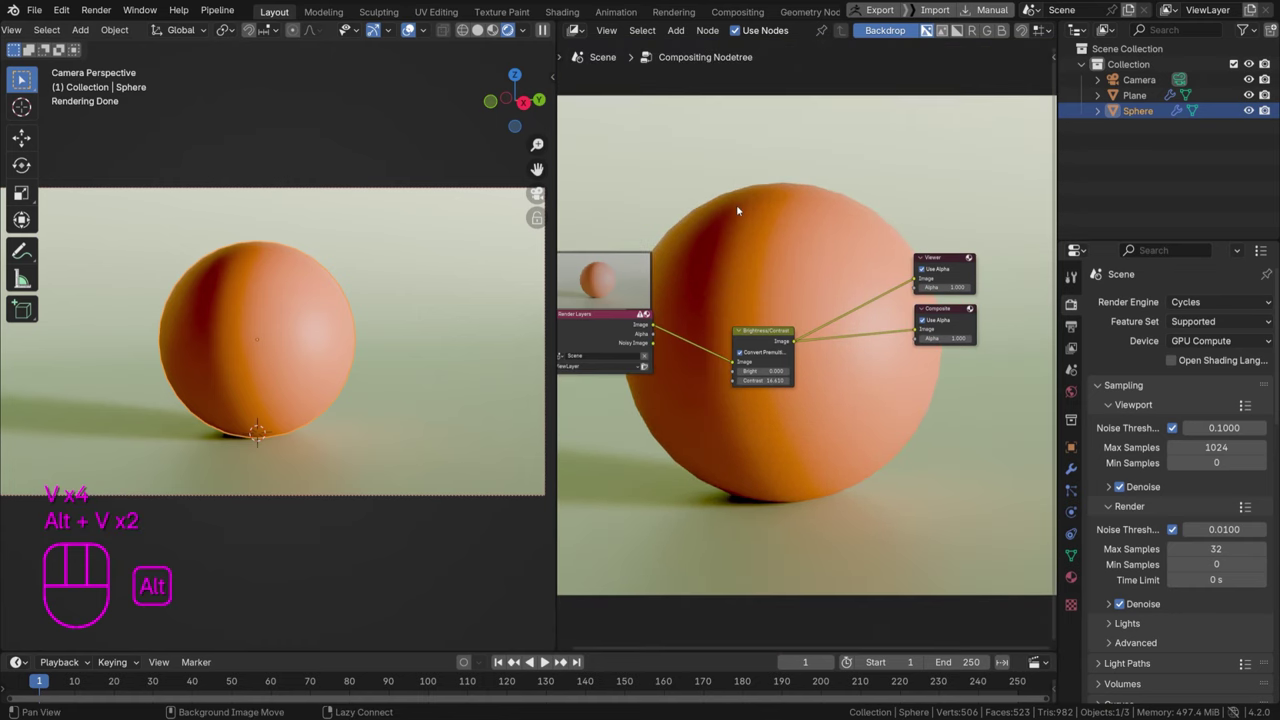
key(v)
key(v)
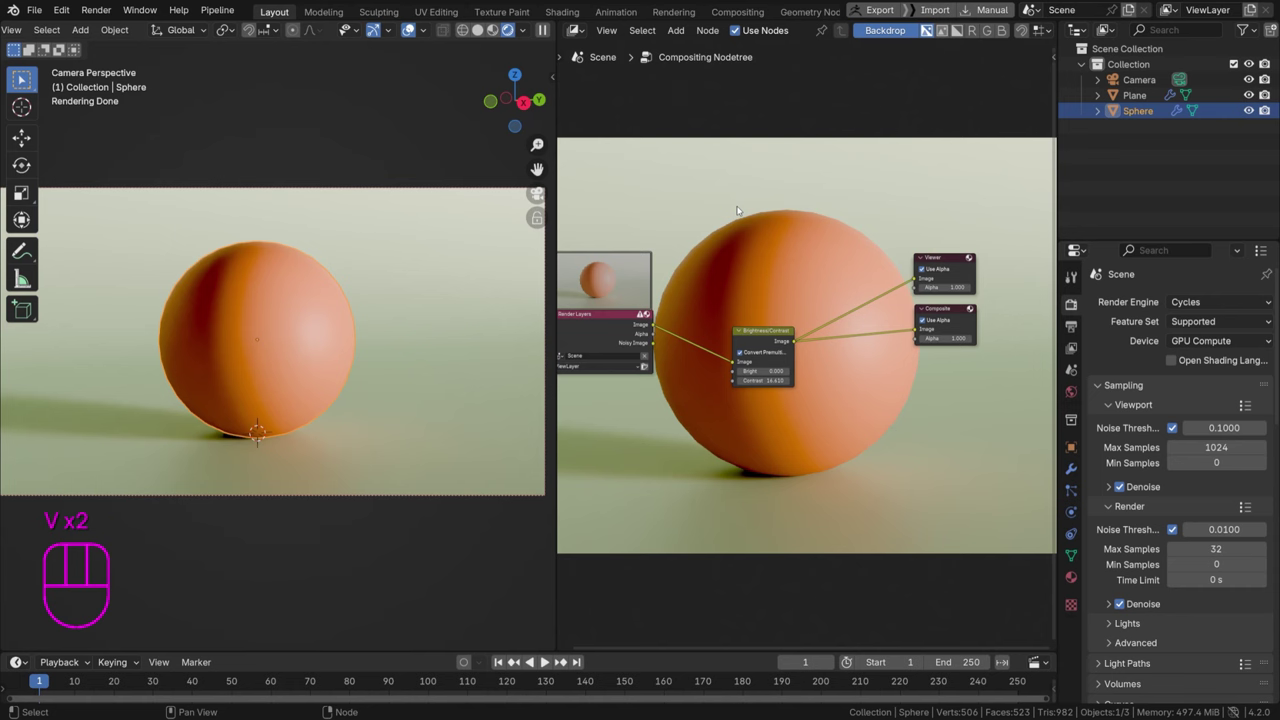
drag(885, 313, 798, 295)
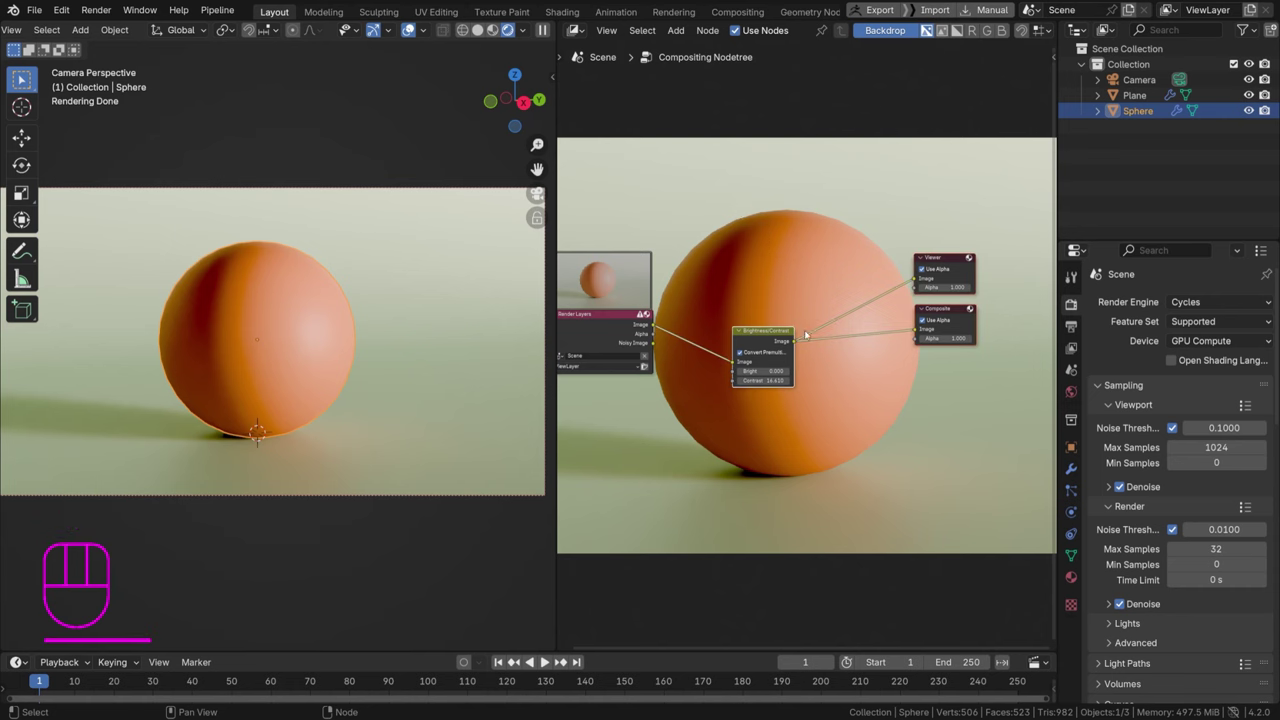
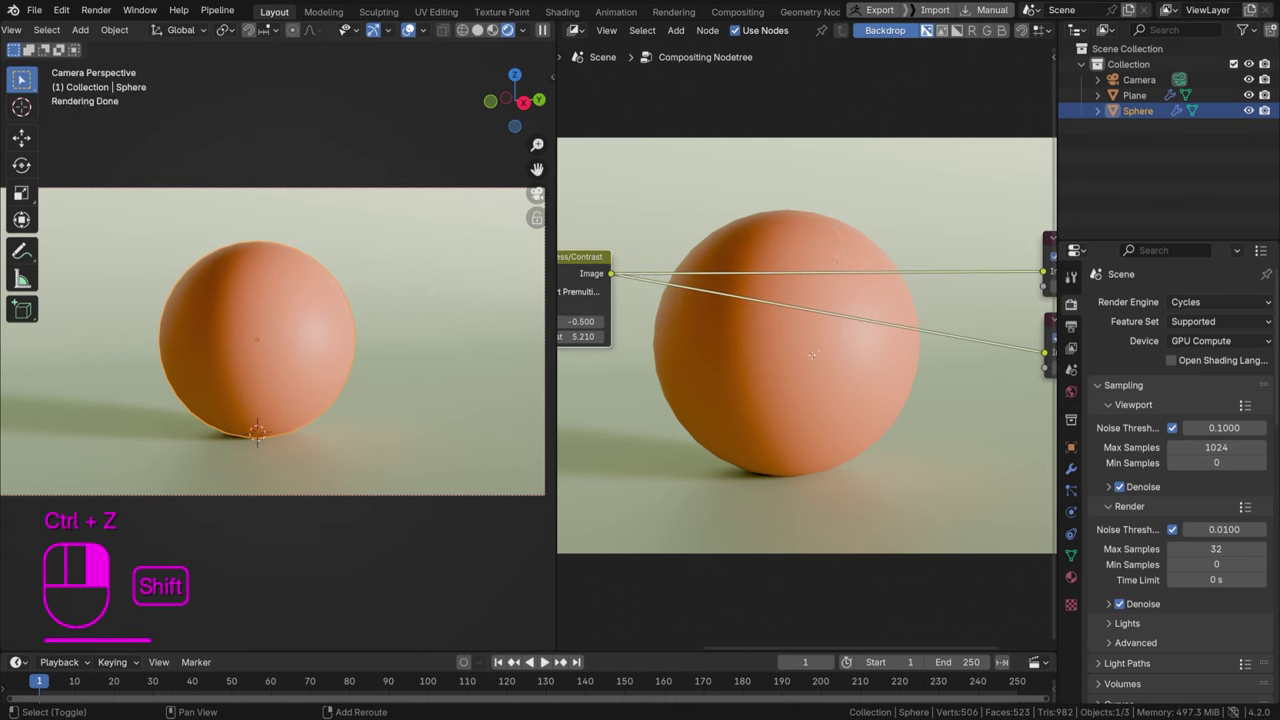
Slide the Brightness/Contrast node along its link and add a Hue/Saturation/Value node after it
key(g)
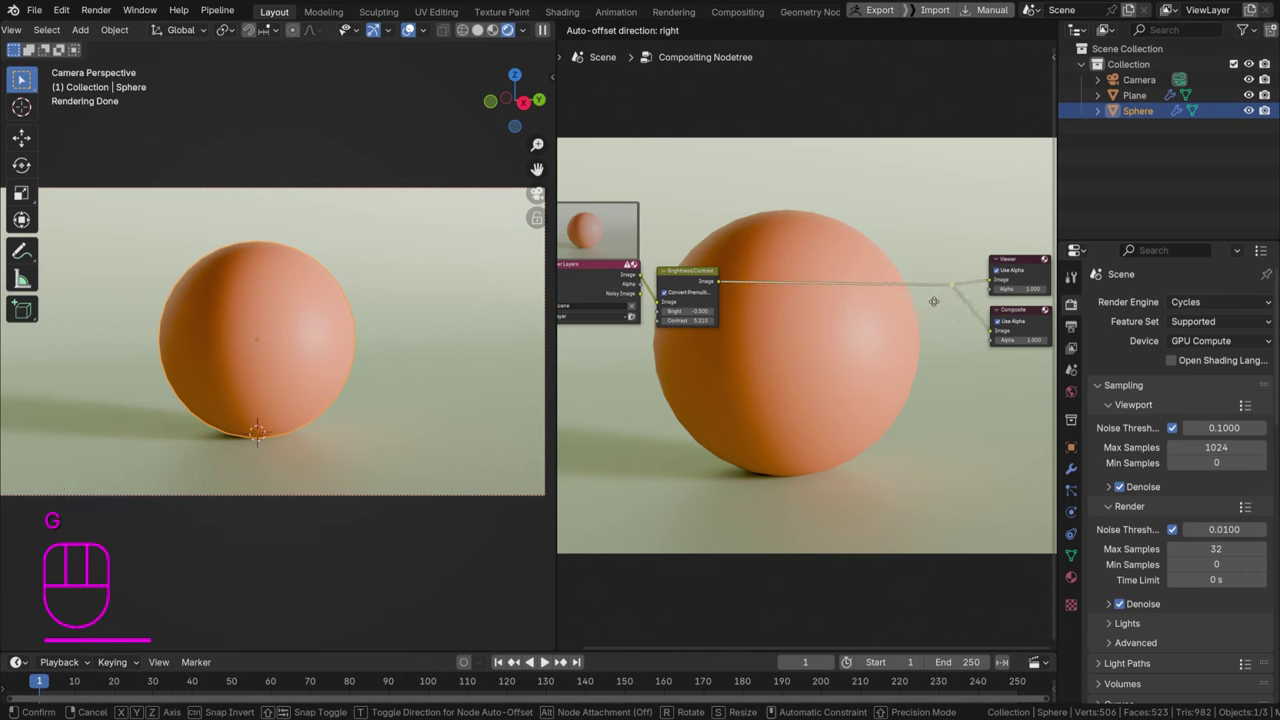
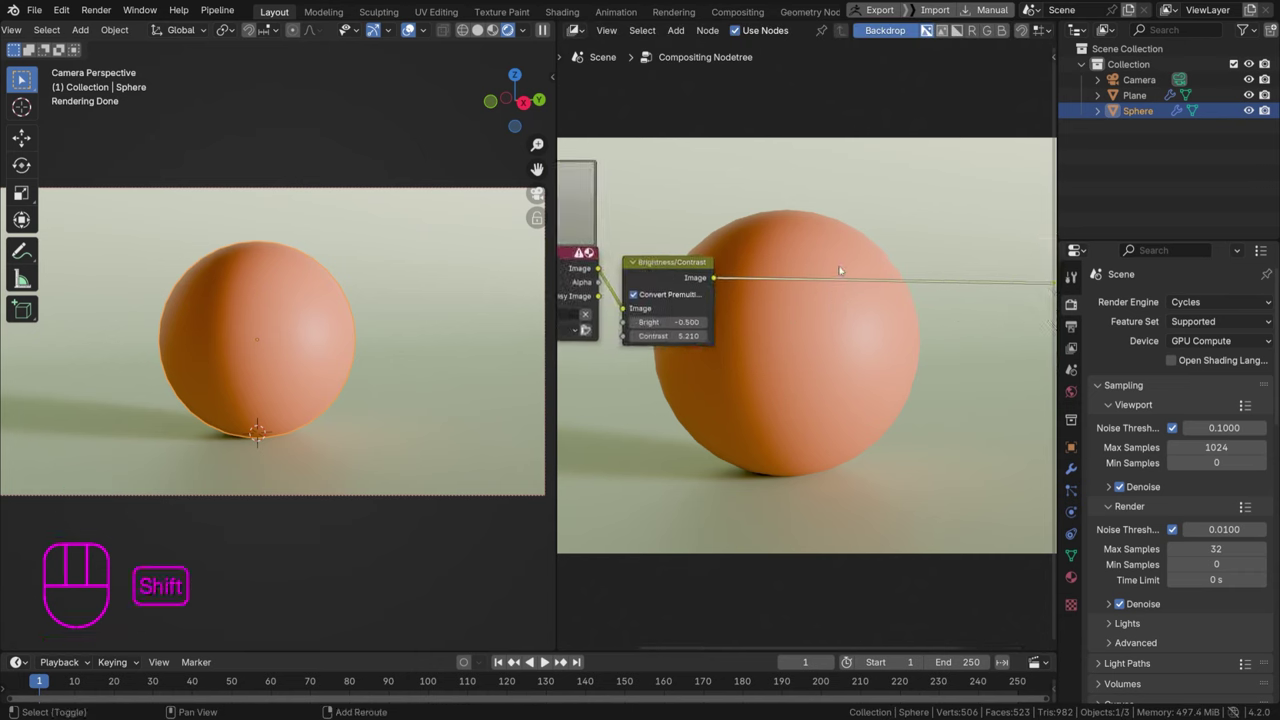
key(shift+a)
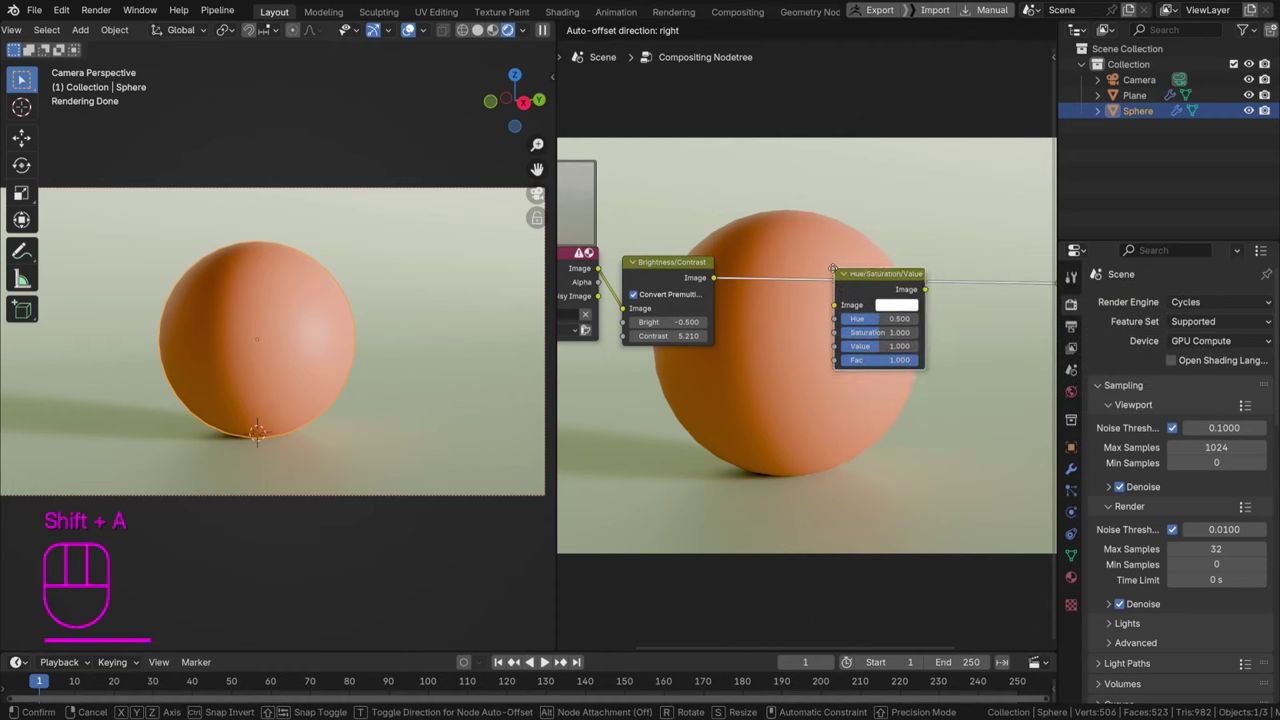
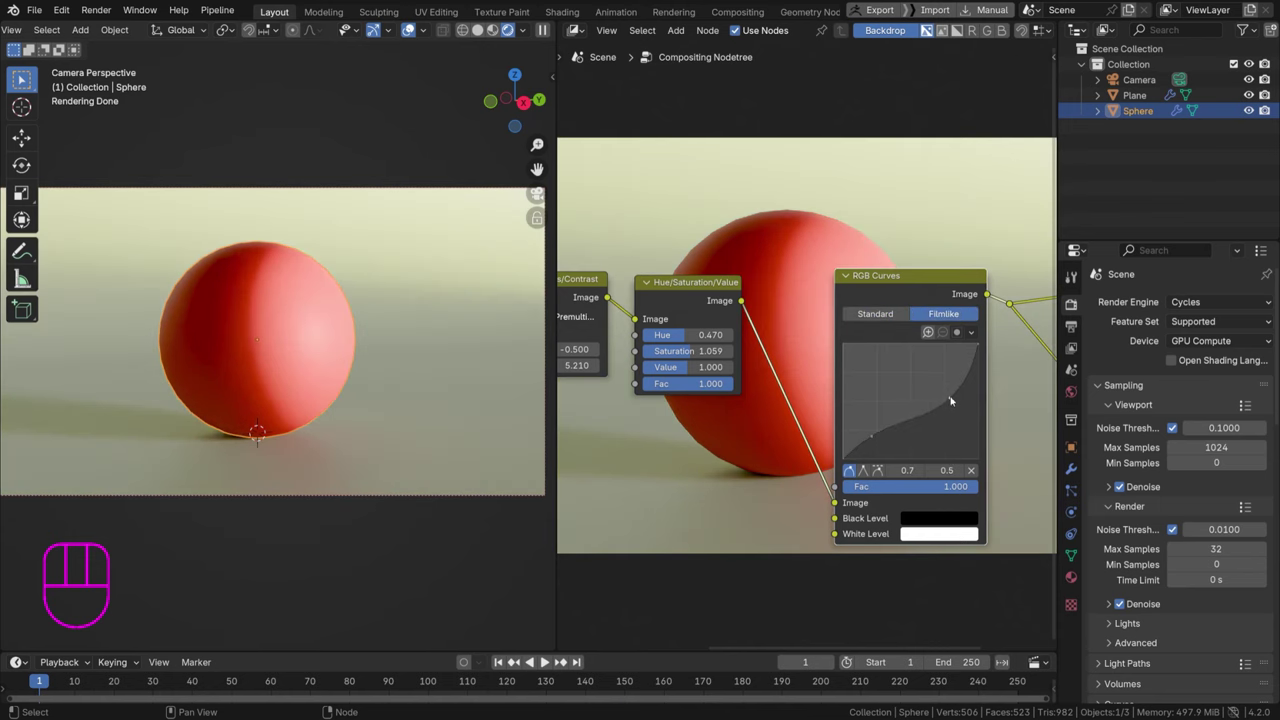
Switch RGB Curves to Standard, reshape the tone curve, and mute/unmute the grading nodes to compare
key(ctrl+z)
click(887, 322)
click(949, 318)
click(874, 315)
click(927, 292)
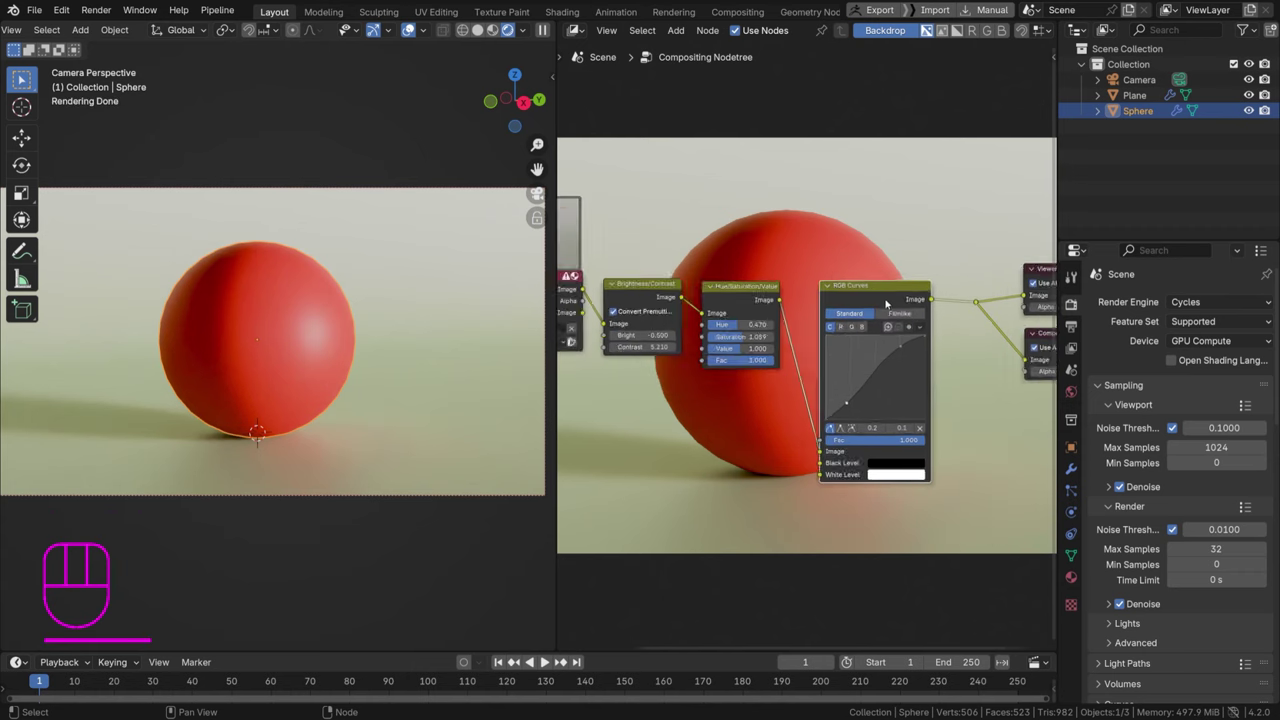
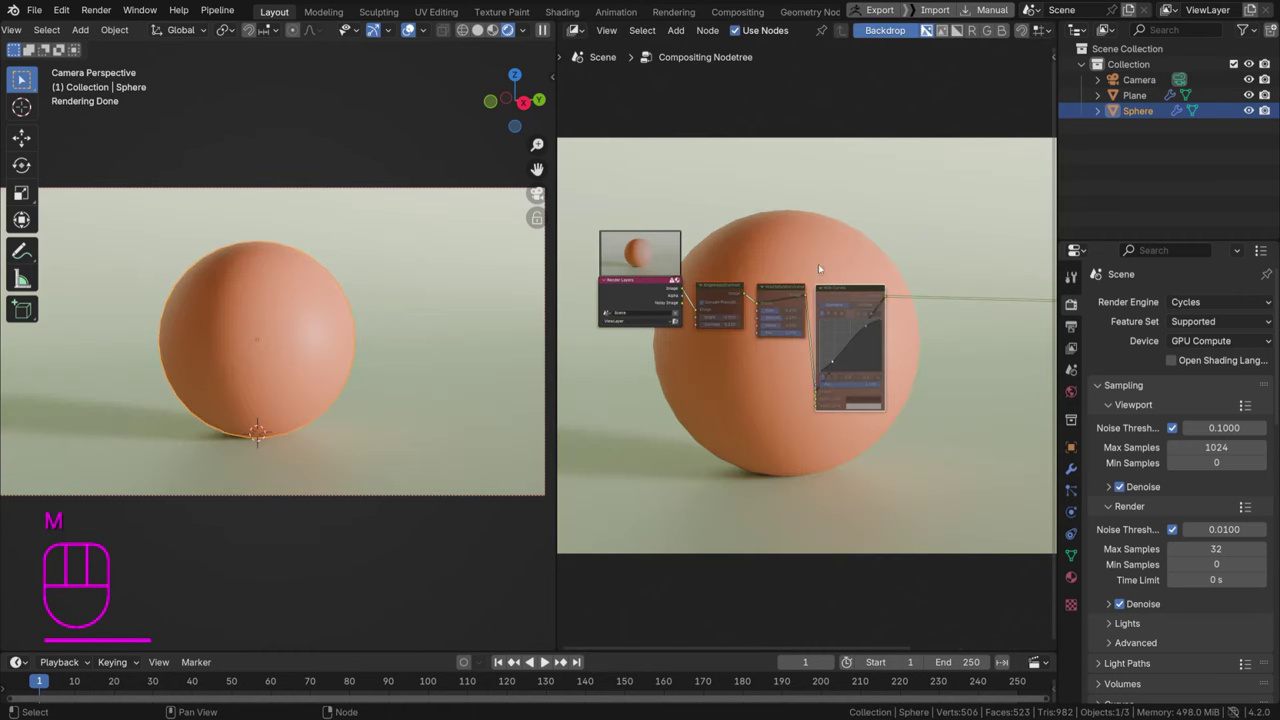
key(m)
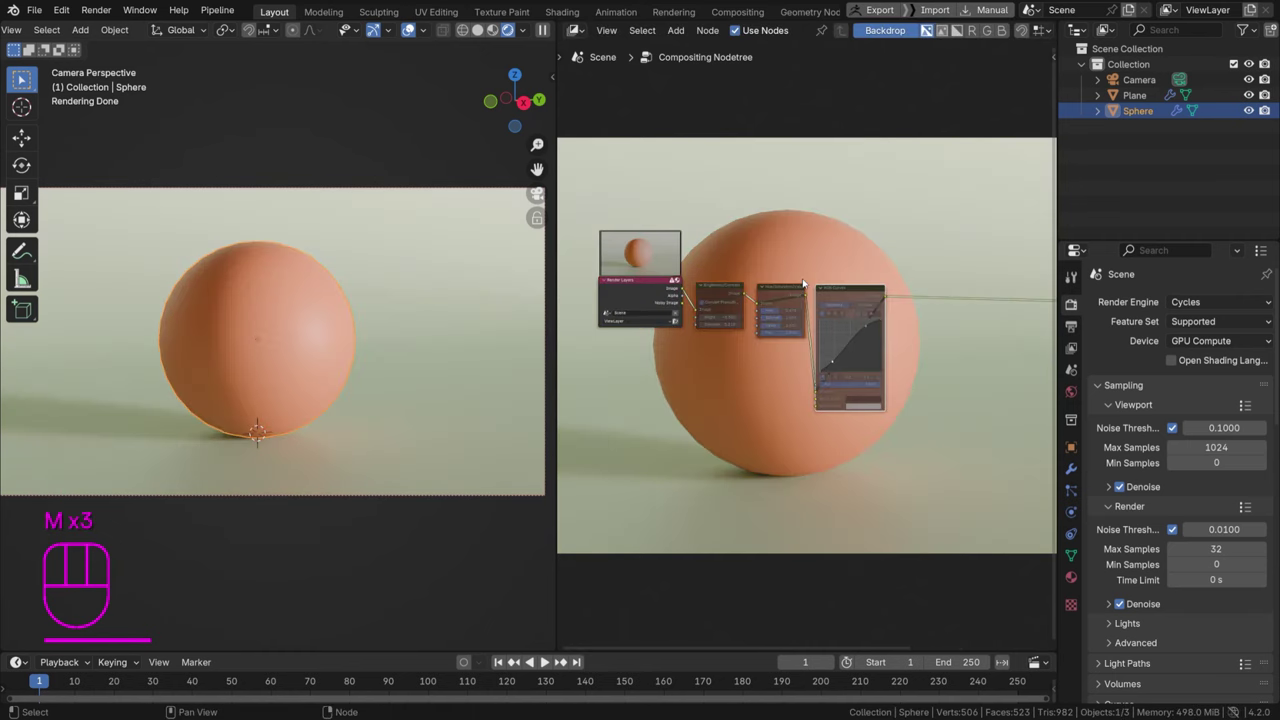
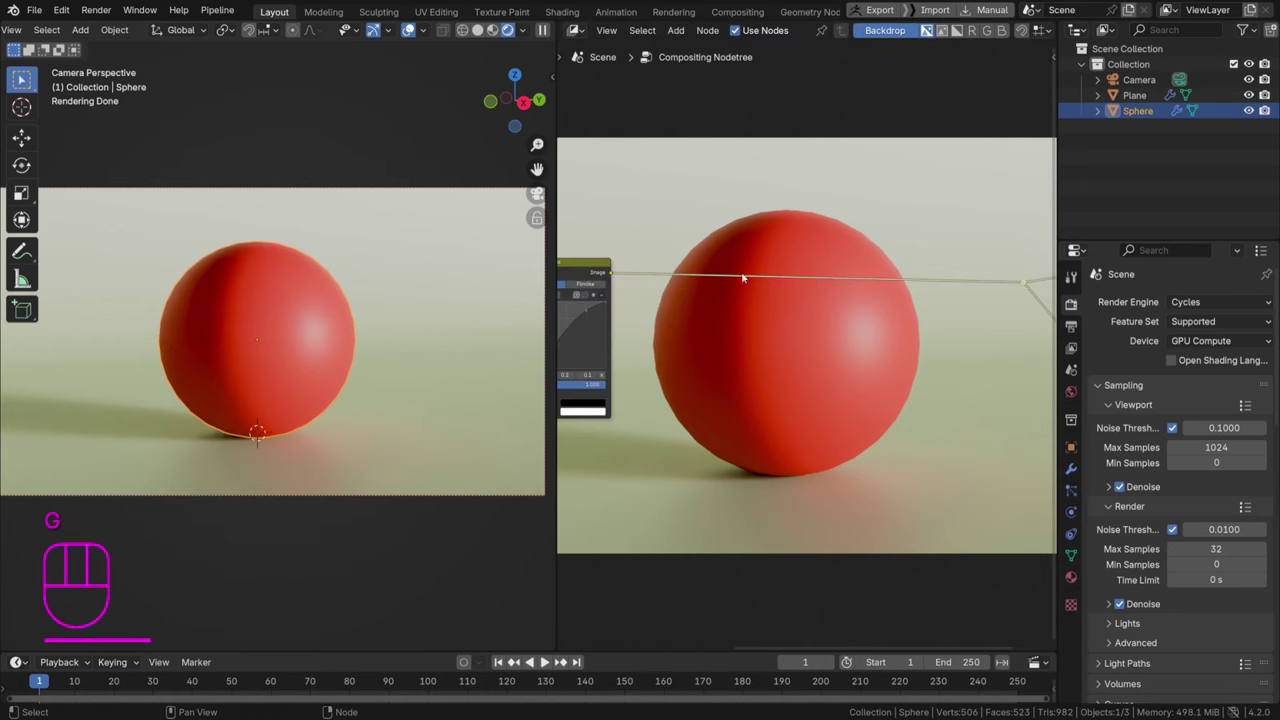
Pull the Glare node off the link between the curves and the output
middle_click(771, 278)
key(shift+a)
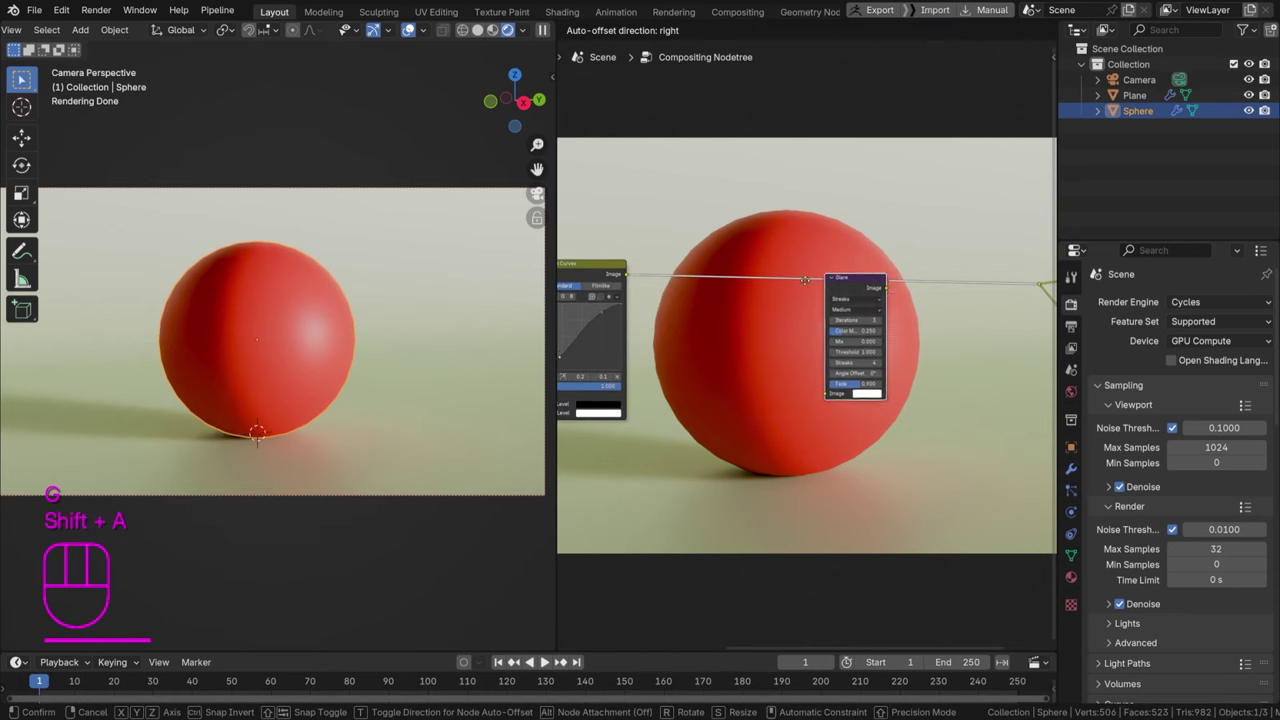
middle_click(748, 320)
key(g)
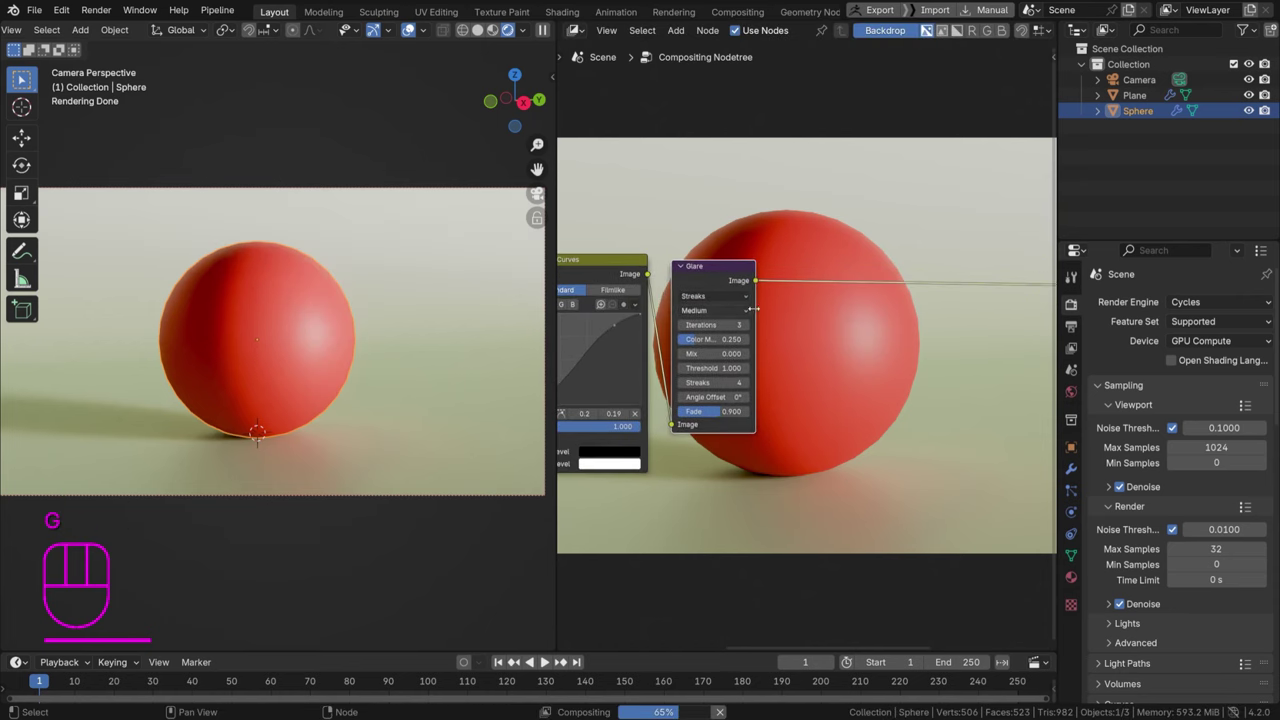
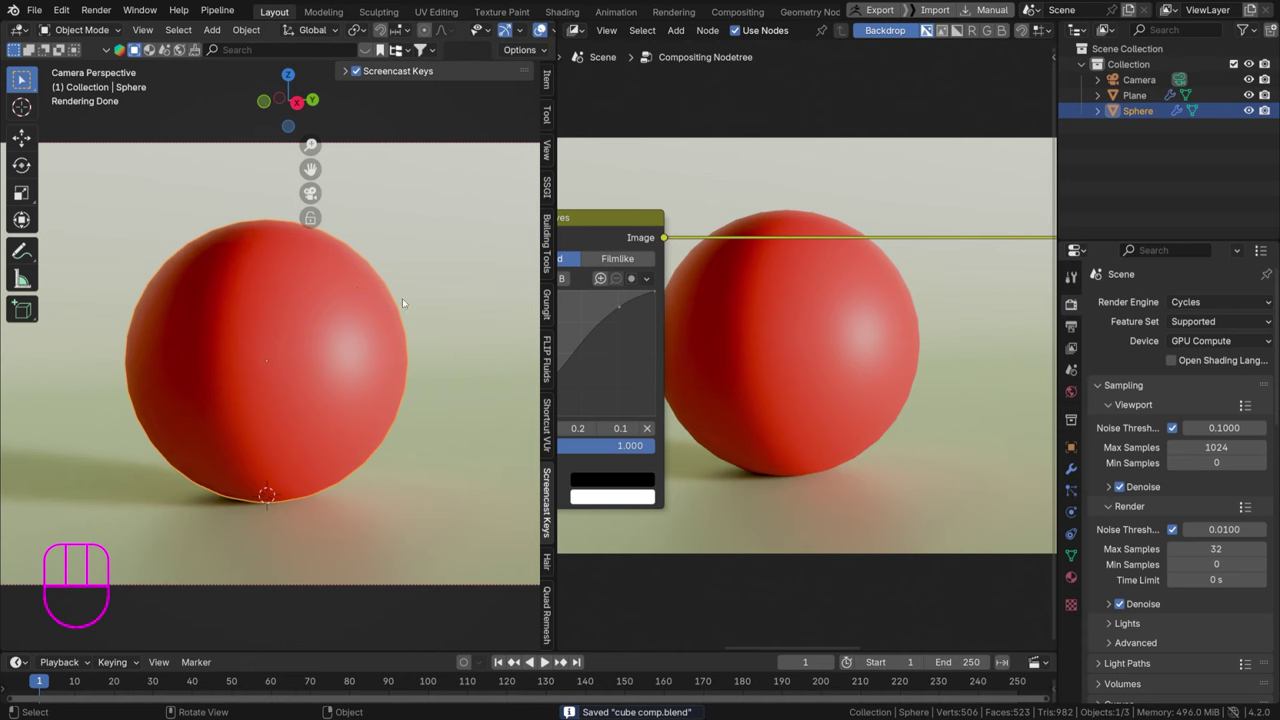
Place the 3D cursor at the sphere's upper right and add a point light there
right_click(370, 289)
drag(370, 308, 321, 305)
key(shift+a)
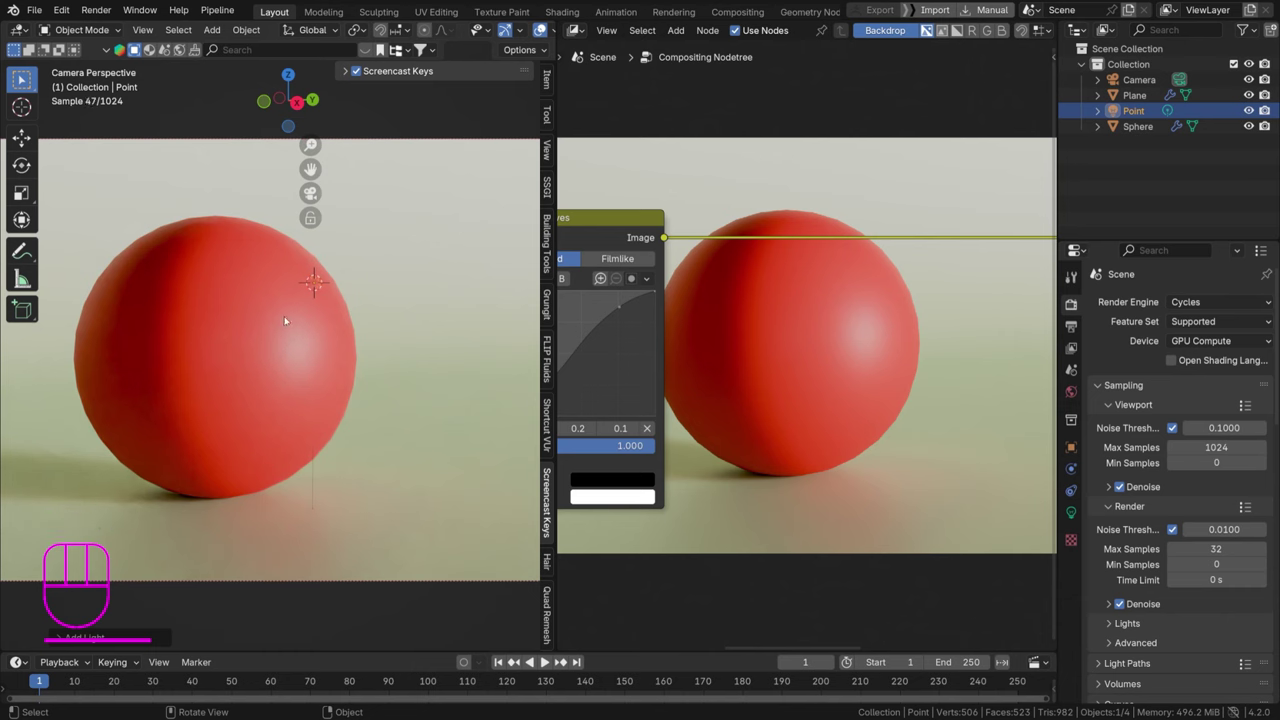
key(g)
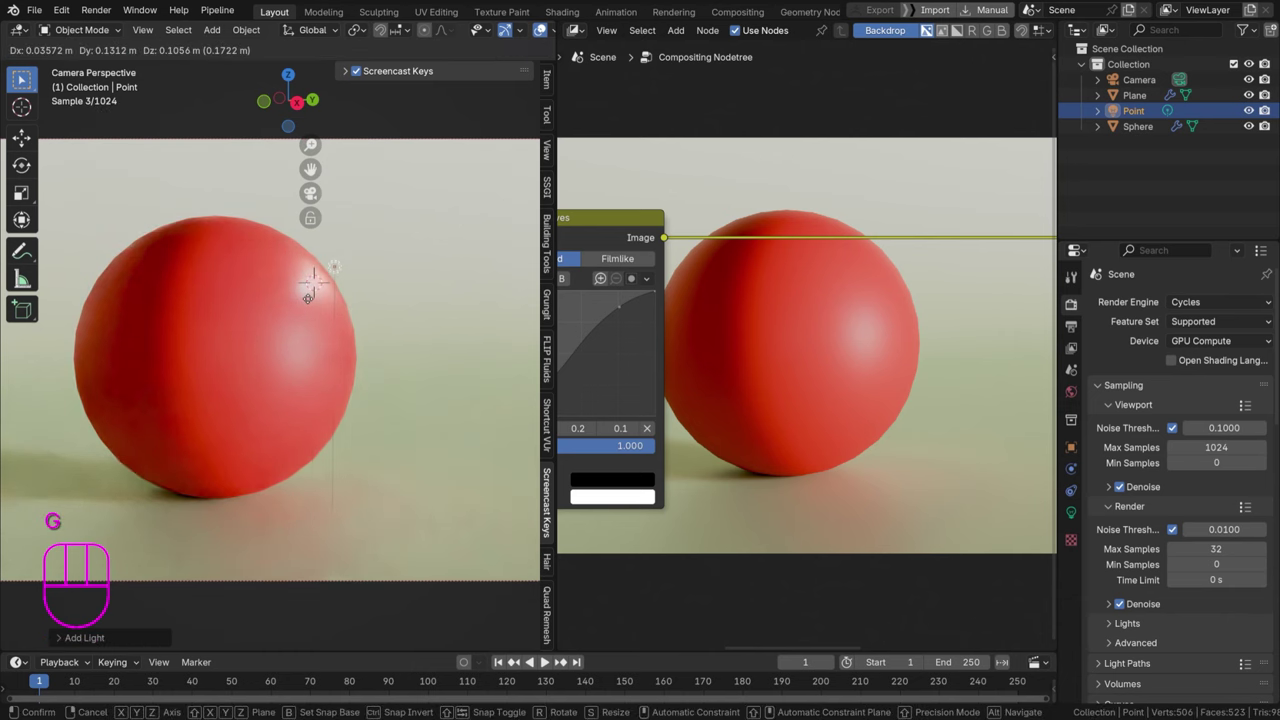
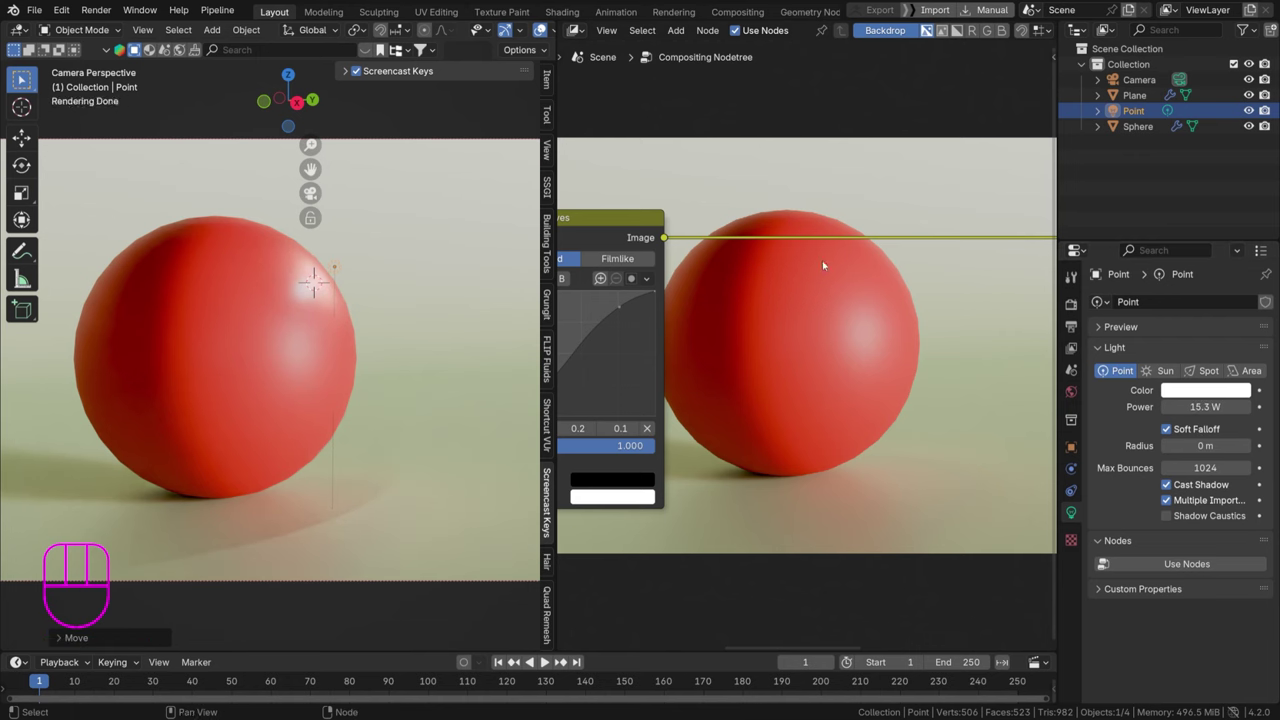
Nudge the point light into place at 15.3 W power and save the file
key(ctrl+s)
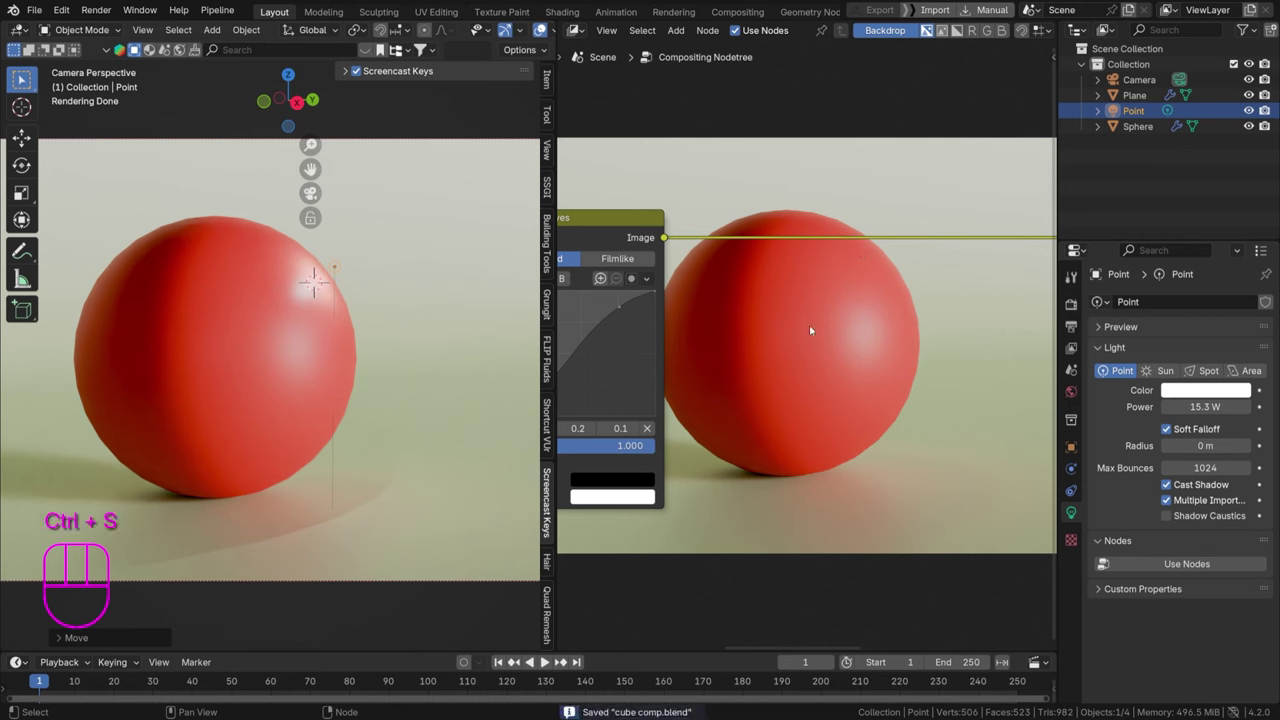
key(g)
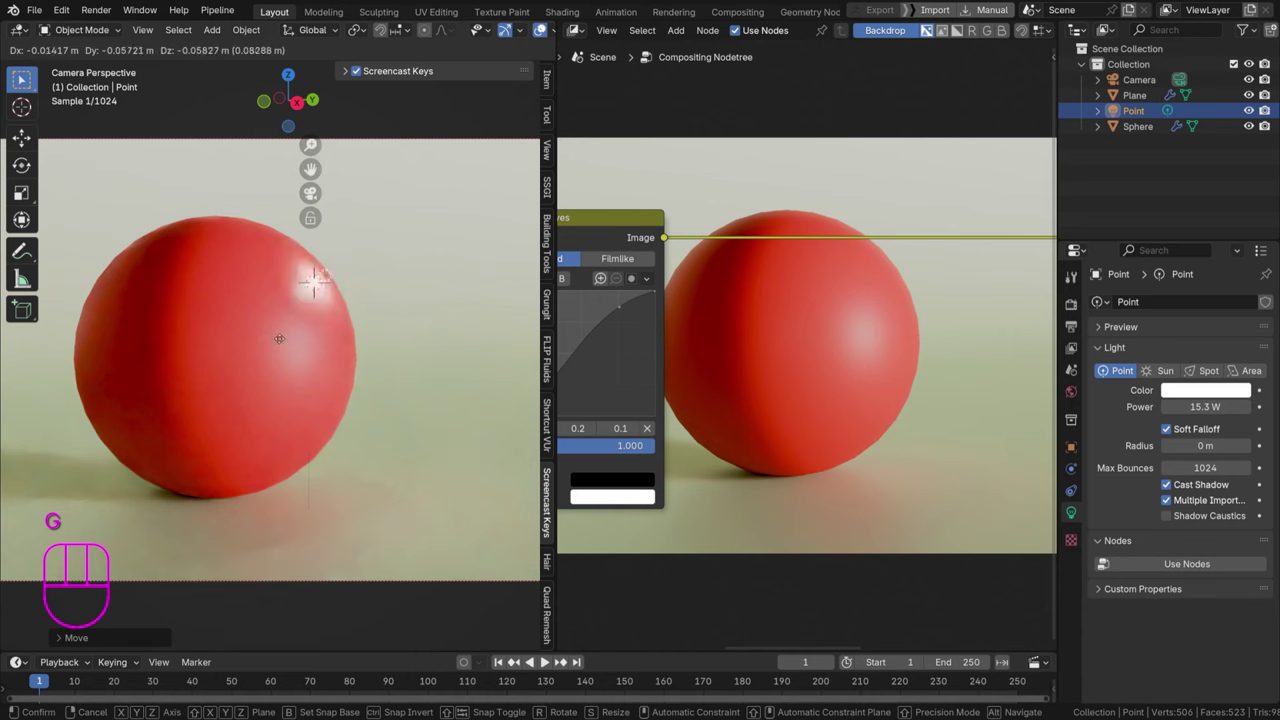
key(ctrl+s)
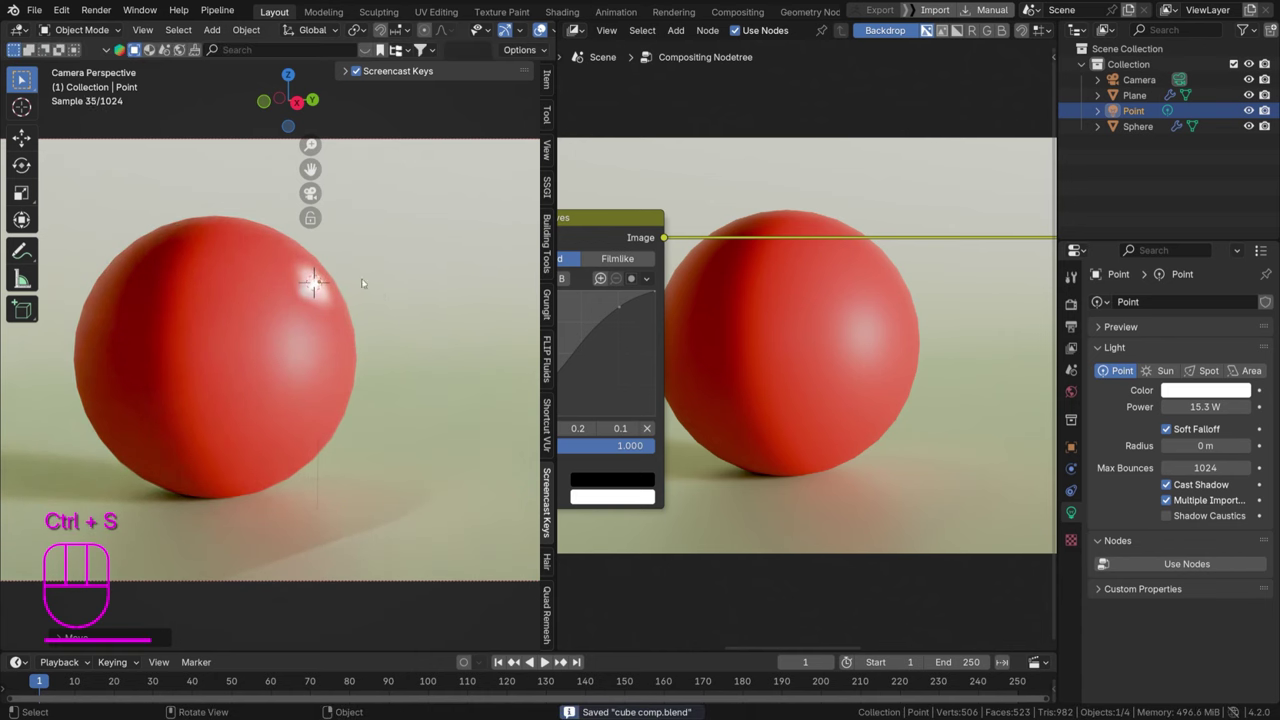
click(381, 50)
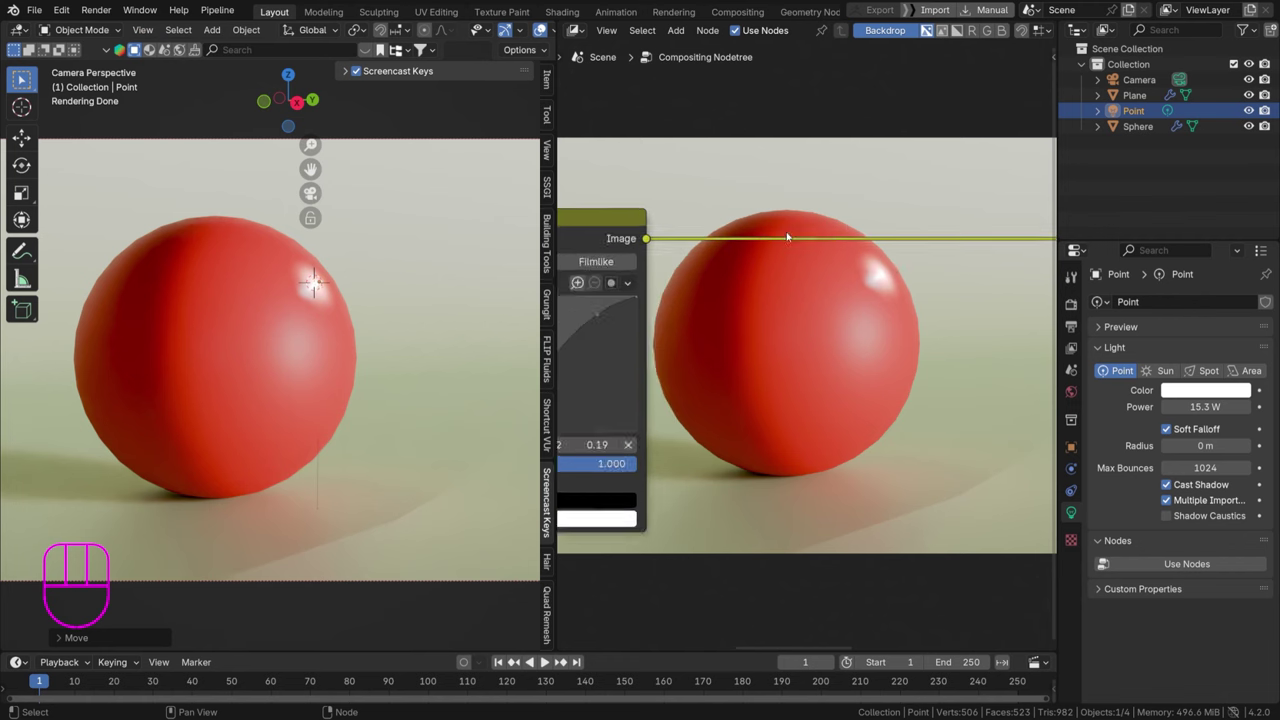
Reinsert the Glare node after RGB Curves and switch its type to Bloom
middle_click(854, 223)
key(shift+a)
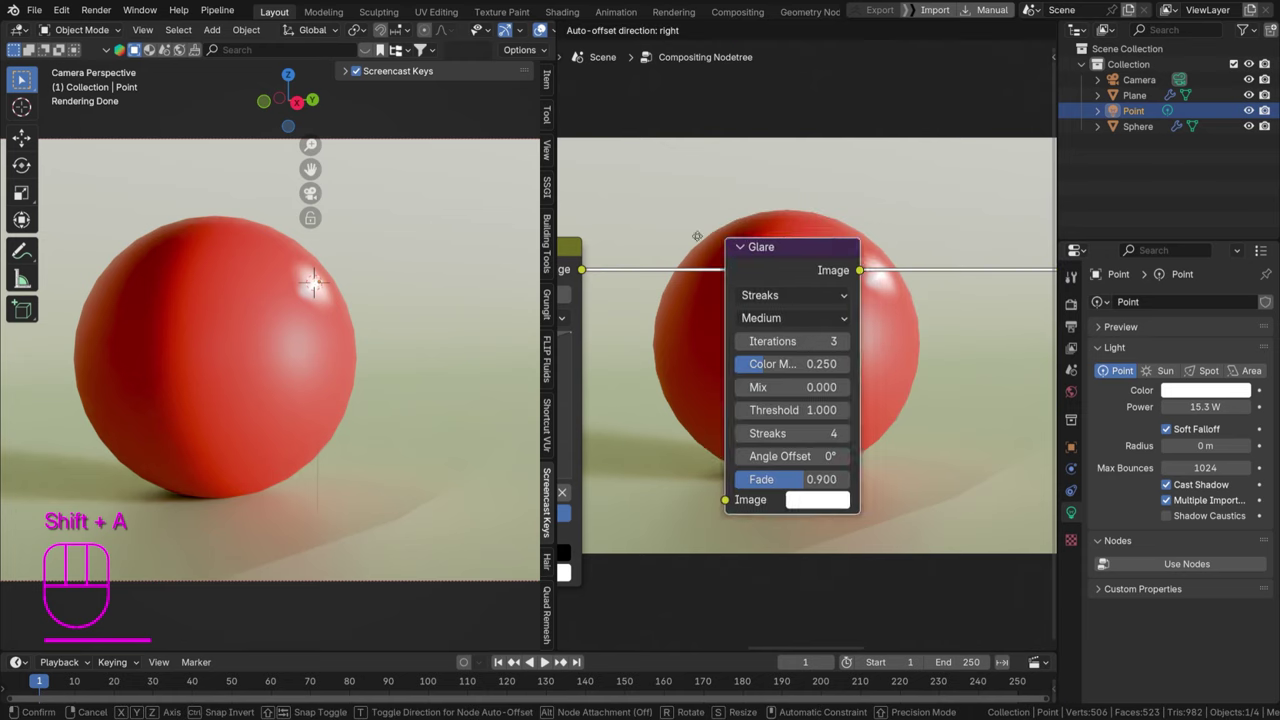
key(g)
key(ctrl+x)
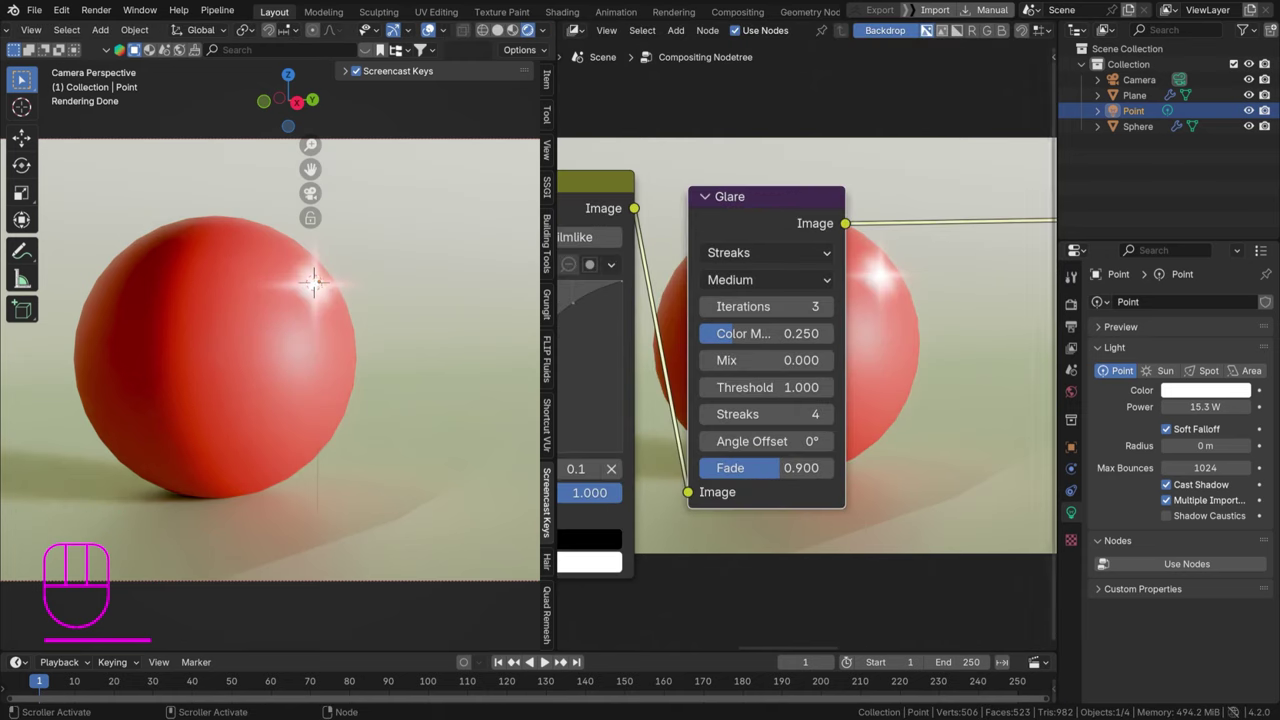
click(852, 147)
drag(852, 147, 740, 276)
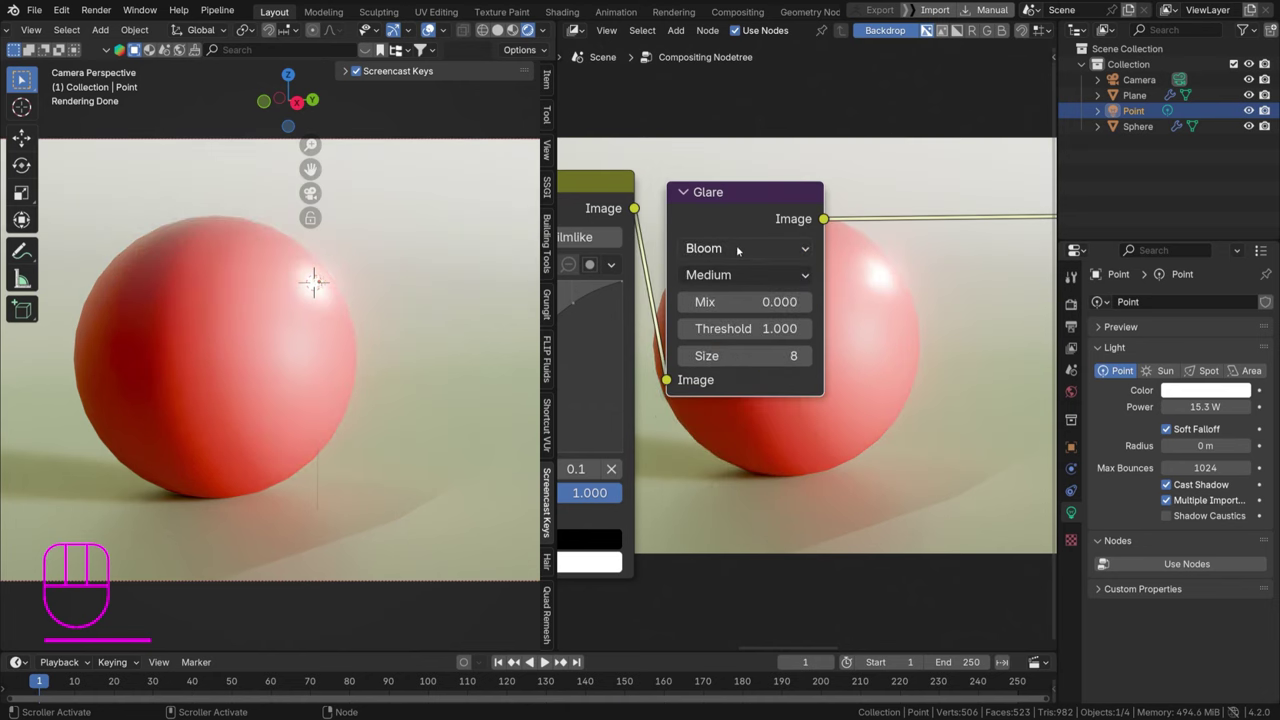
drag(738, 250, 925, 213)
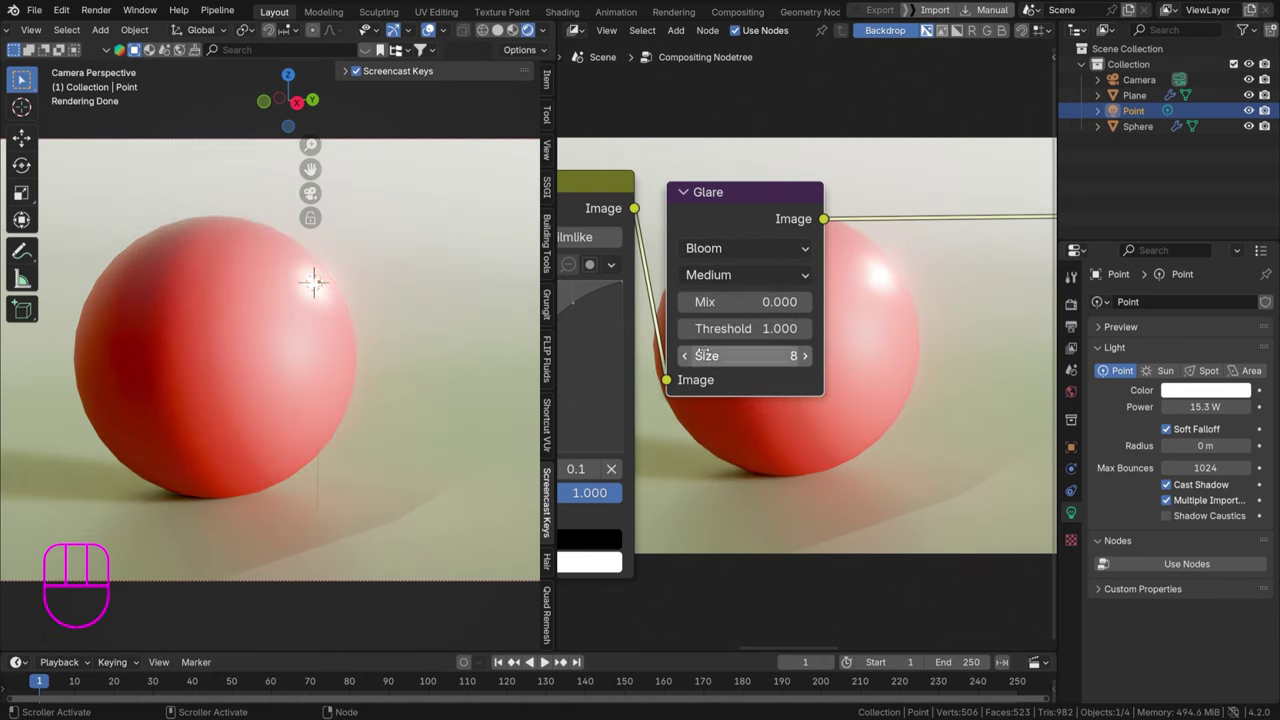
Lower the bloom size to 4, set Mix 1 and Threshold 1.45, and save
click(804, 147)
click(756, 147)
click(668, 154)
double_click(668, 153)
drag(650, 193, 628, 143)
click(628, 143)
click(692, 164)
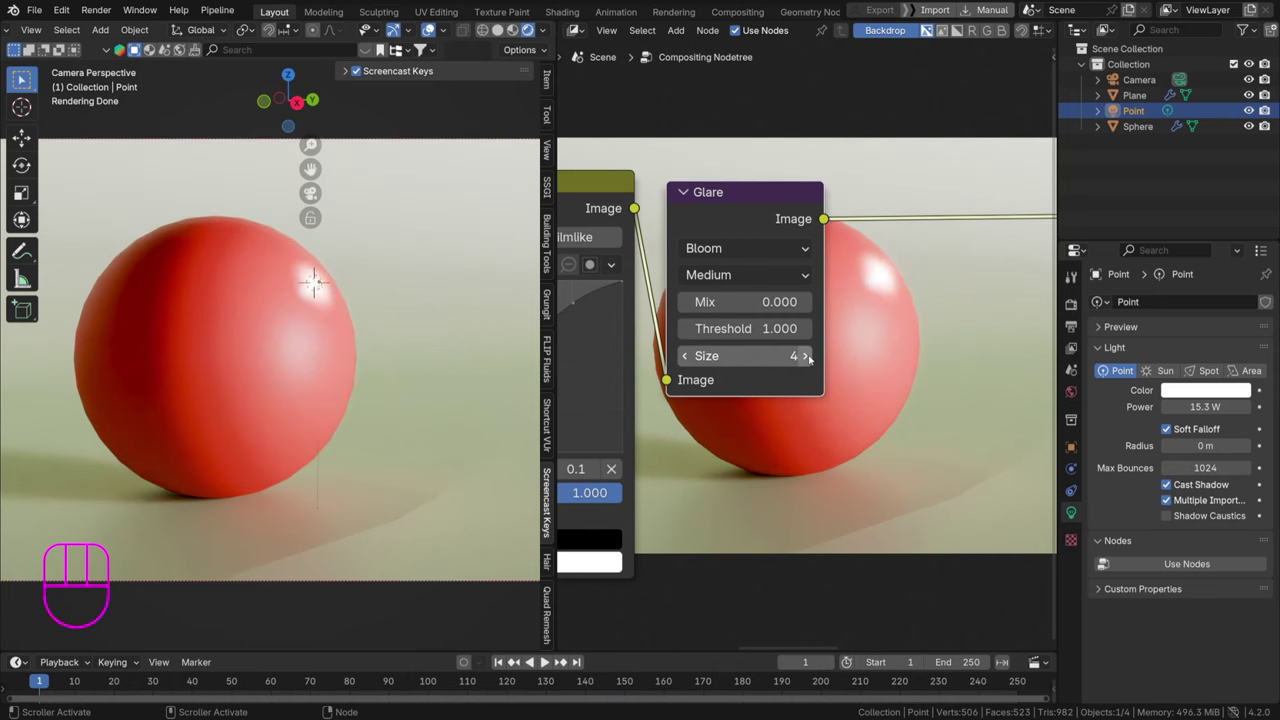
right_click(646, 192)
key(ctrl+s)
key(m)
key(m)
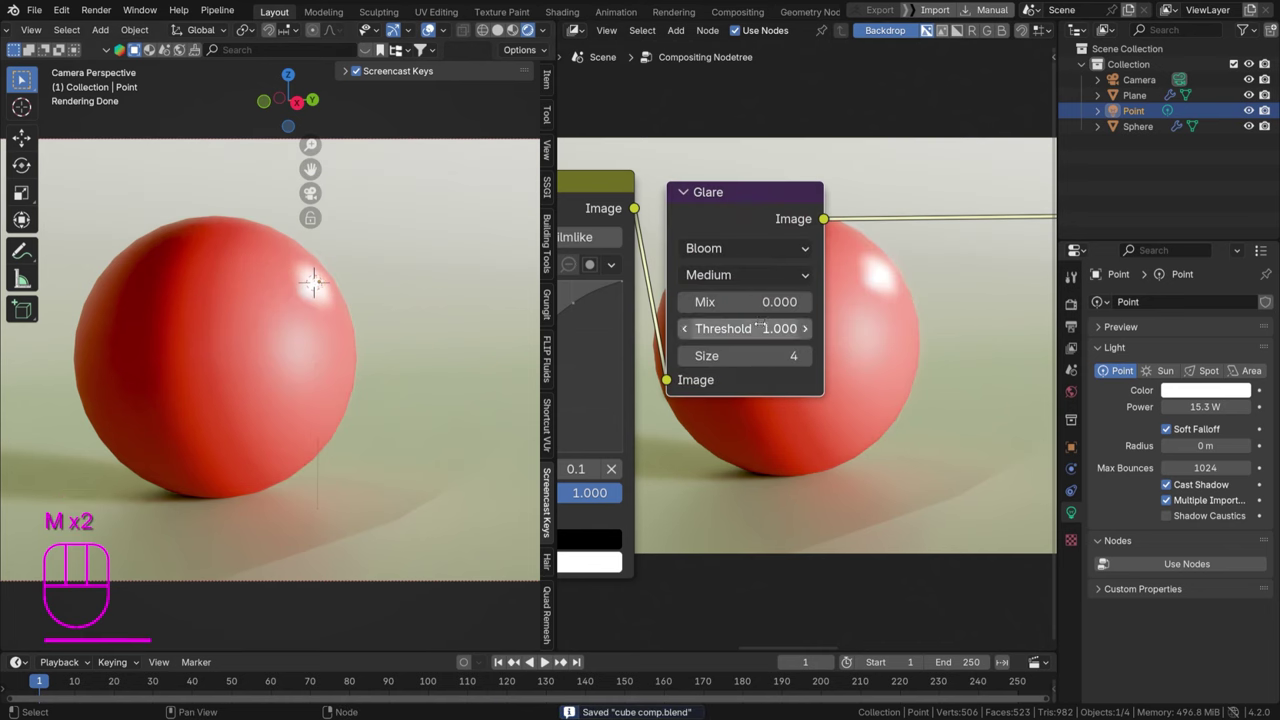
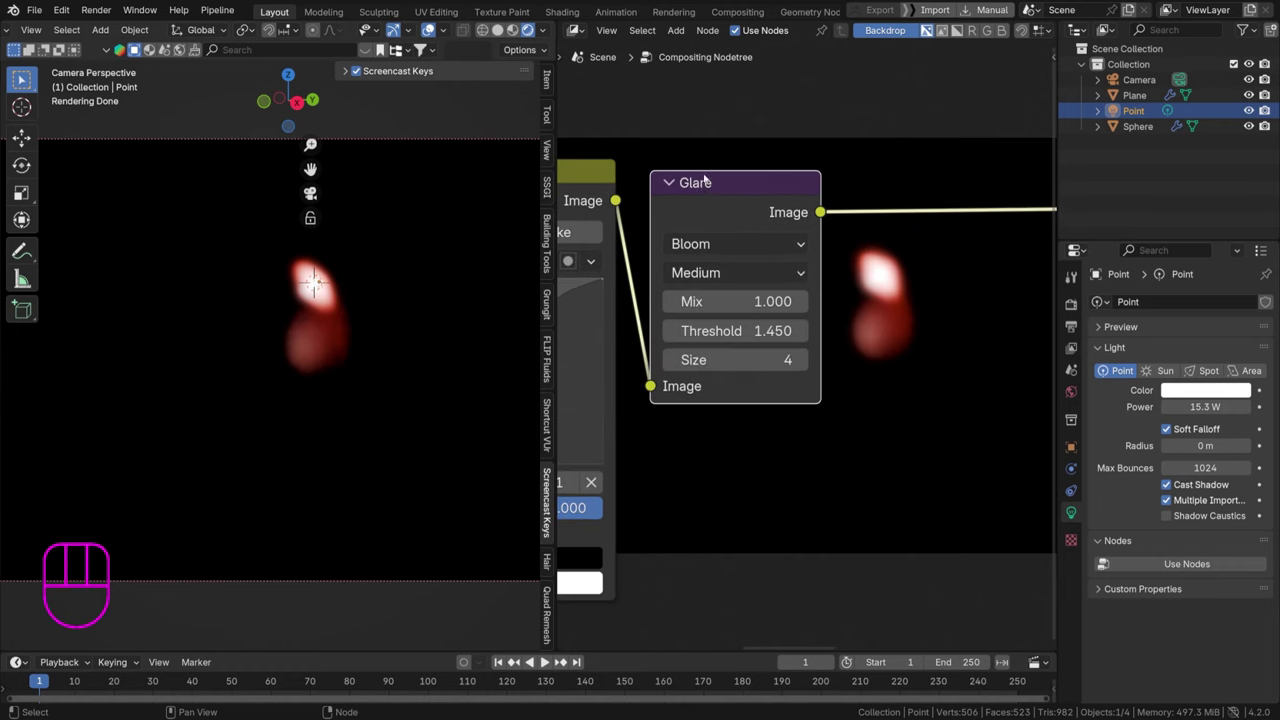
Set the bloom quality to High and raise the size to 6
click(319, 289)
middle_click(319, 289)
click(319, 289)
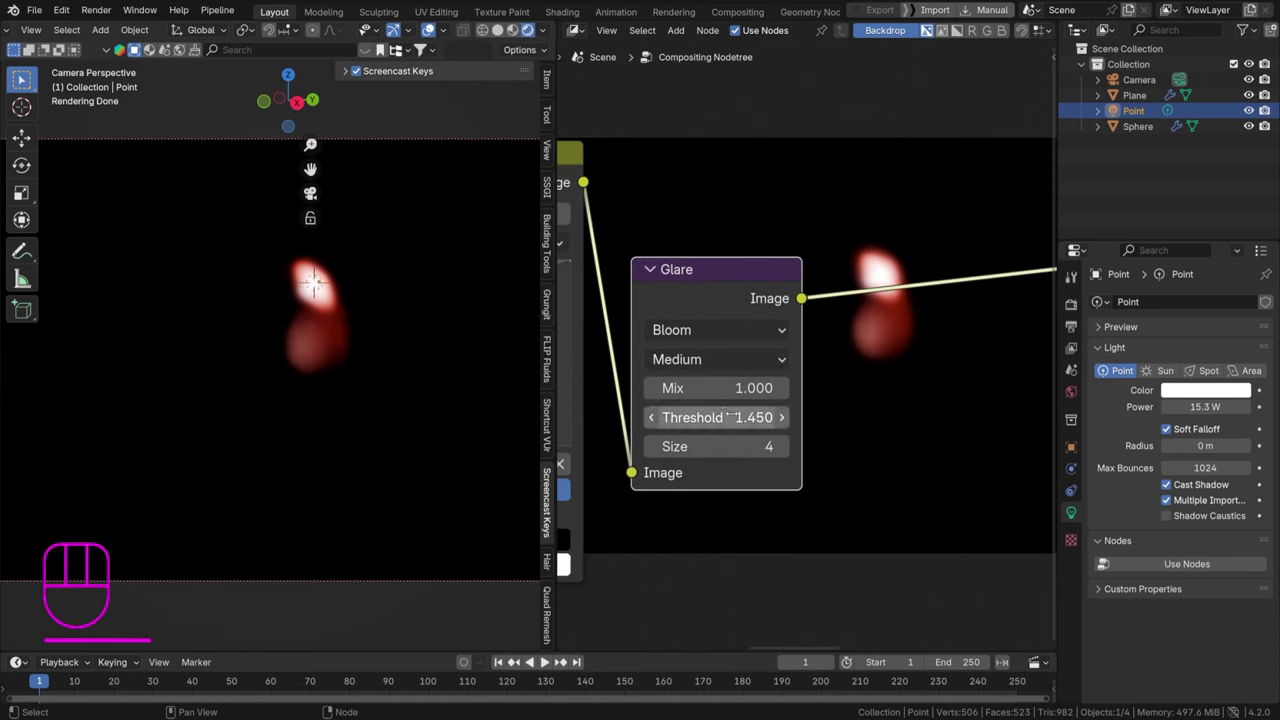
click(319, 289)
key(ctrl+s)
drag(319, 289, 319, 269)
click(319, 269)
click(319, 269)
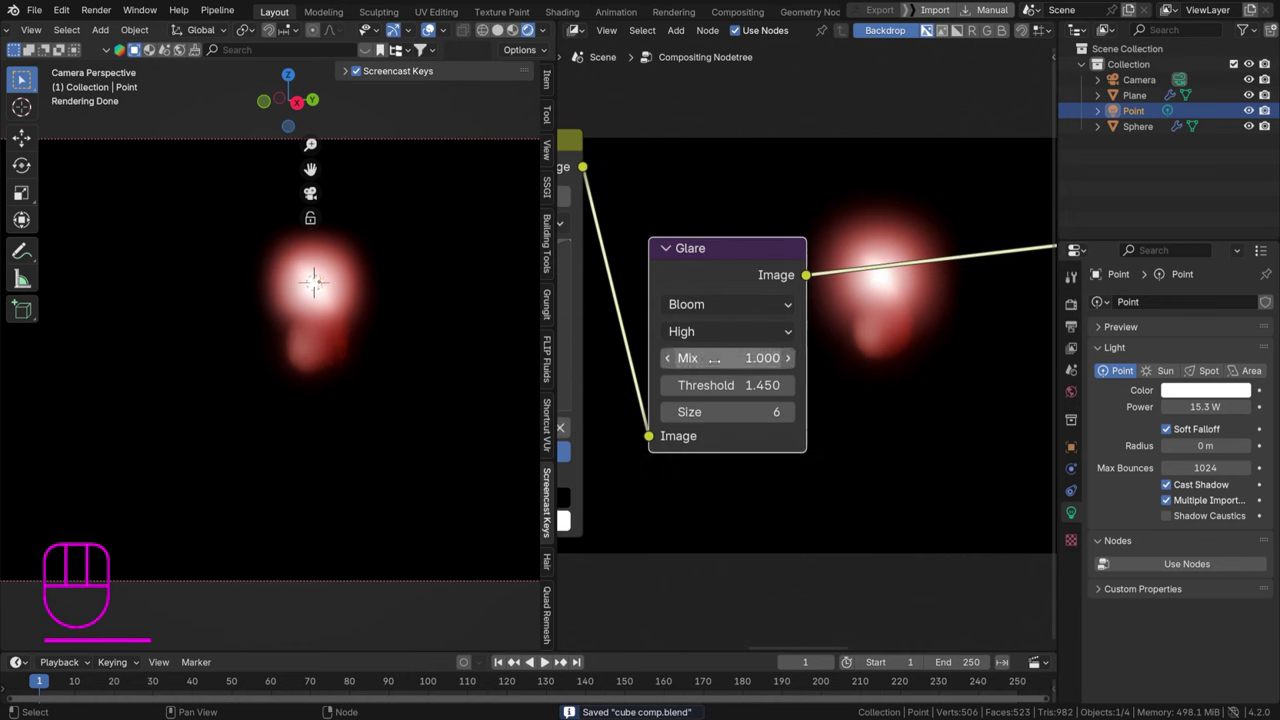
Add a Mix node and wire the curves image and the Glare output into it
key(shift+a)
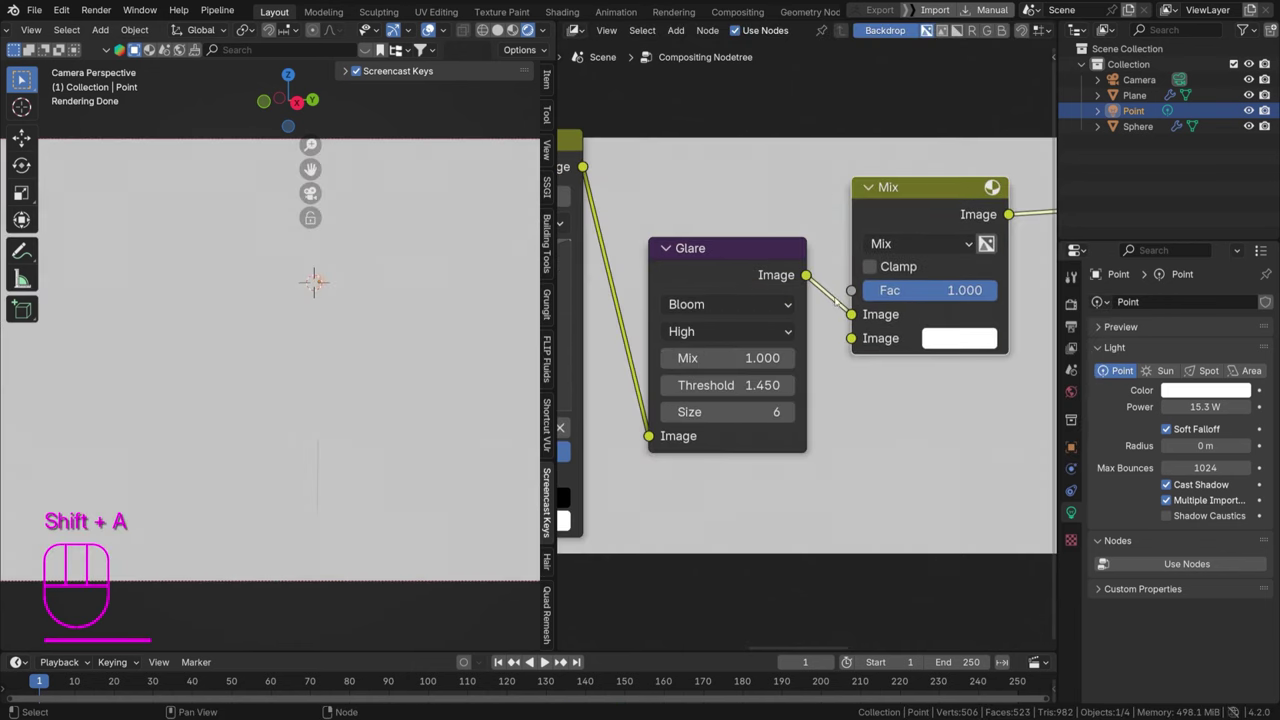
drag(855, 326, 678, 248)
drag(586, 173, 840, 305)
drag(717, 262, 814, 282)
drag(914, 243, 752, 270)
drag(785, 233, 784, 237)
click(819, 269)
drag(819, 269, 809, 306)
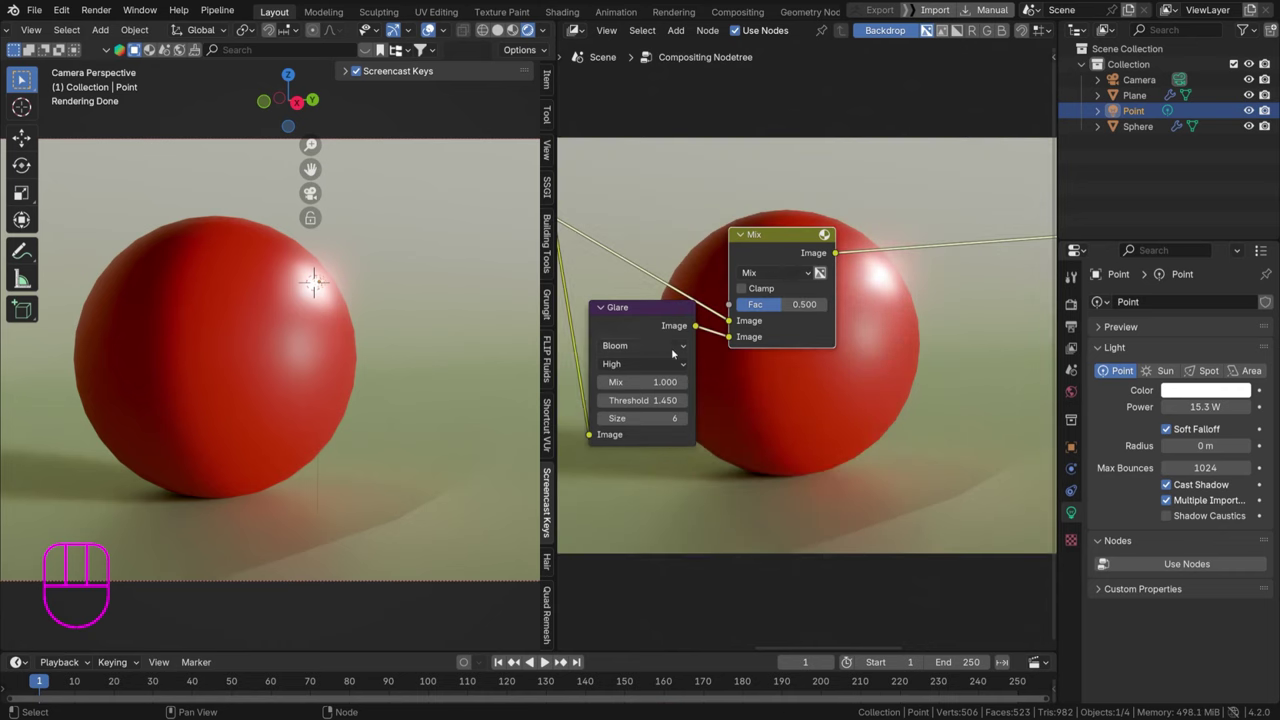
Set the mix to Lighten with factor 1 and duplicate the Glare node below
middle_click(689, 349)
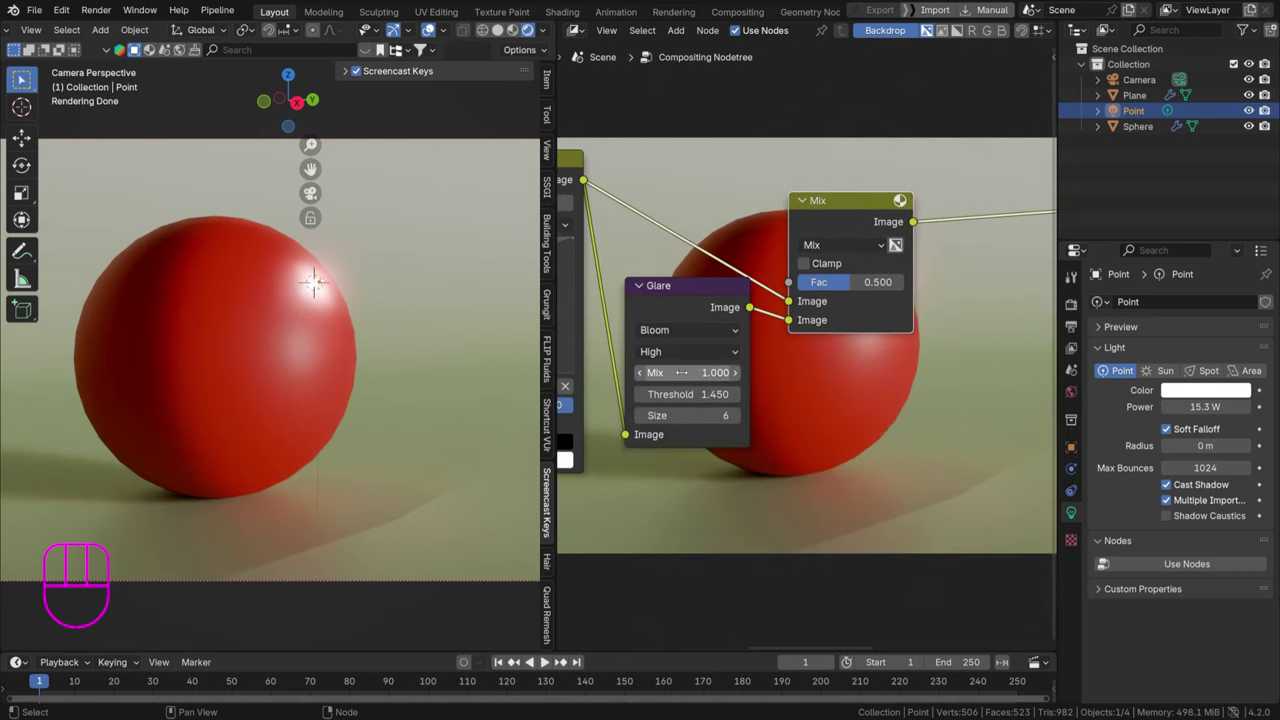
drag(849, 242, 833, 407)
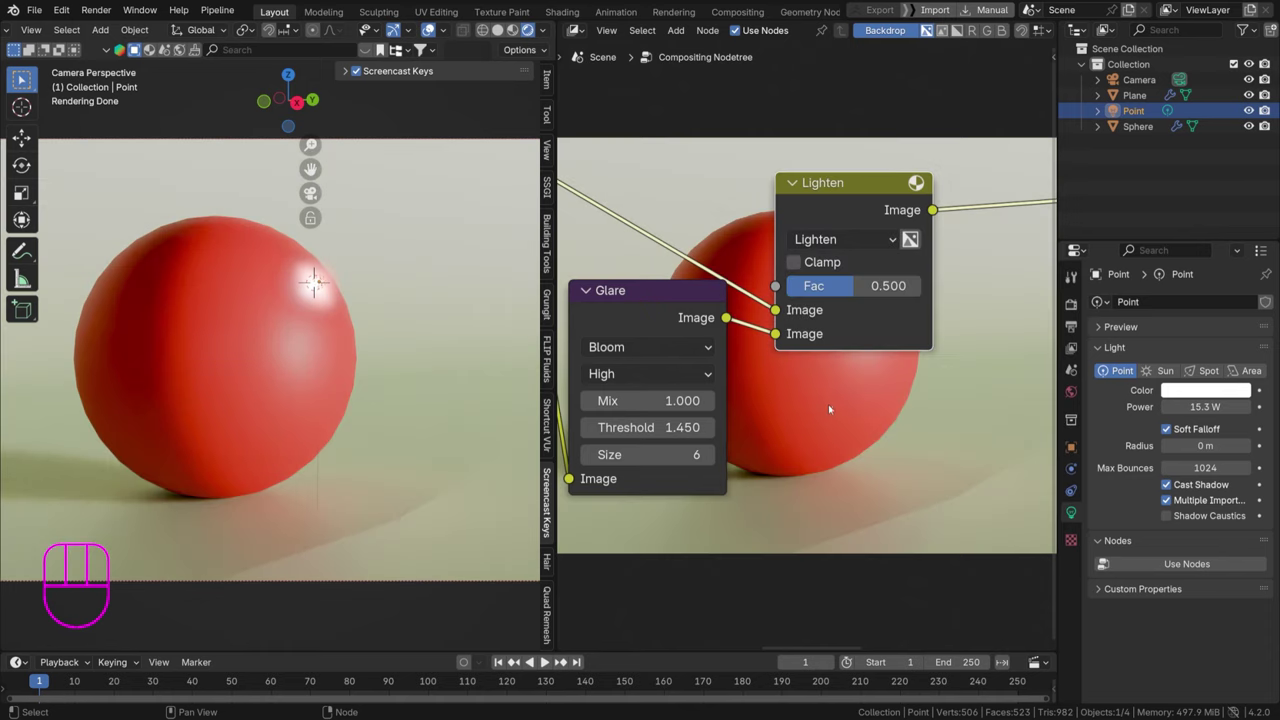
drag(907, 233, 925, 288)
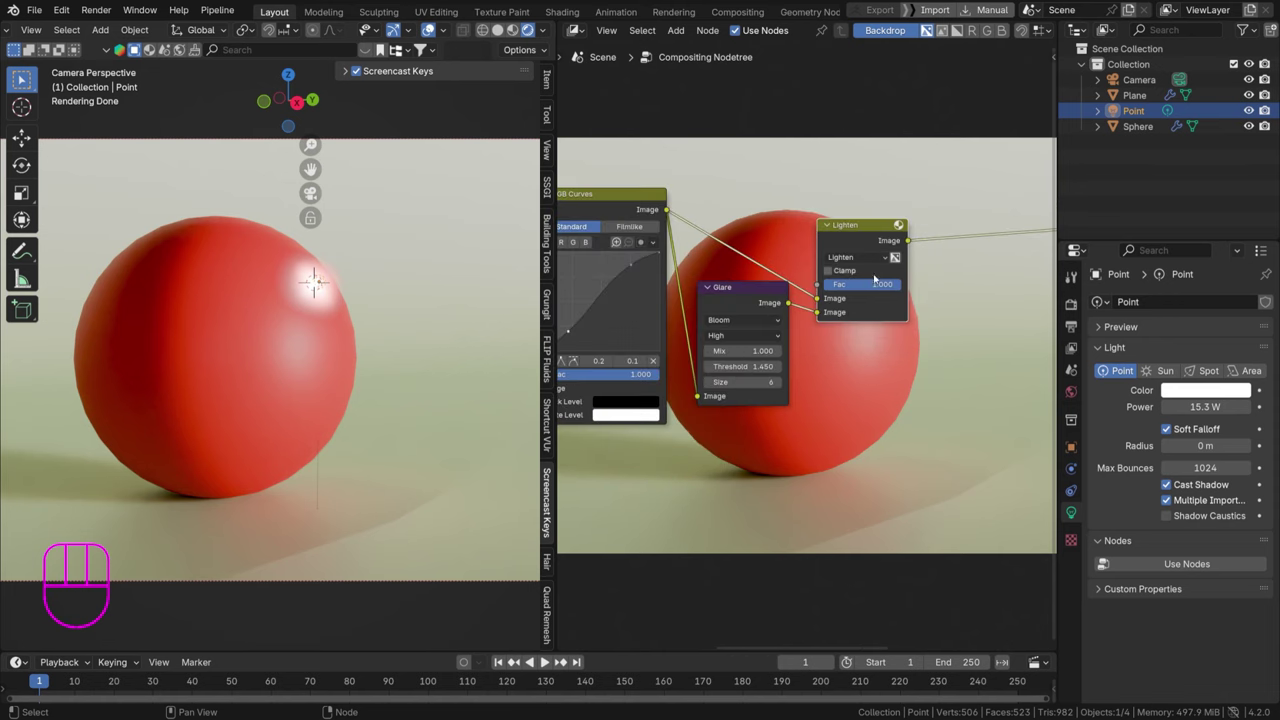
click(892, 249)
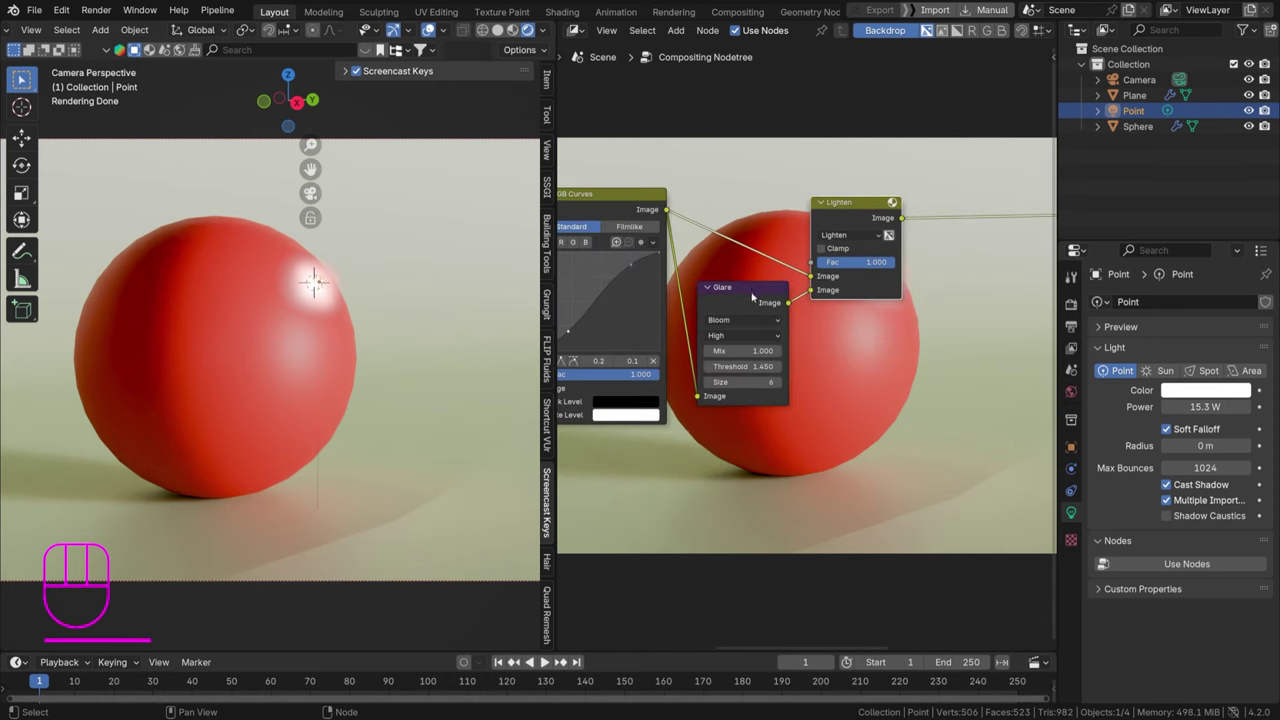
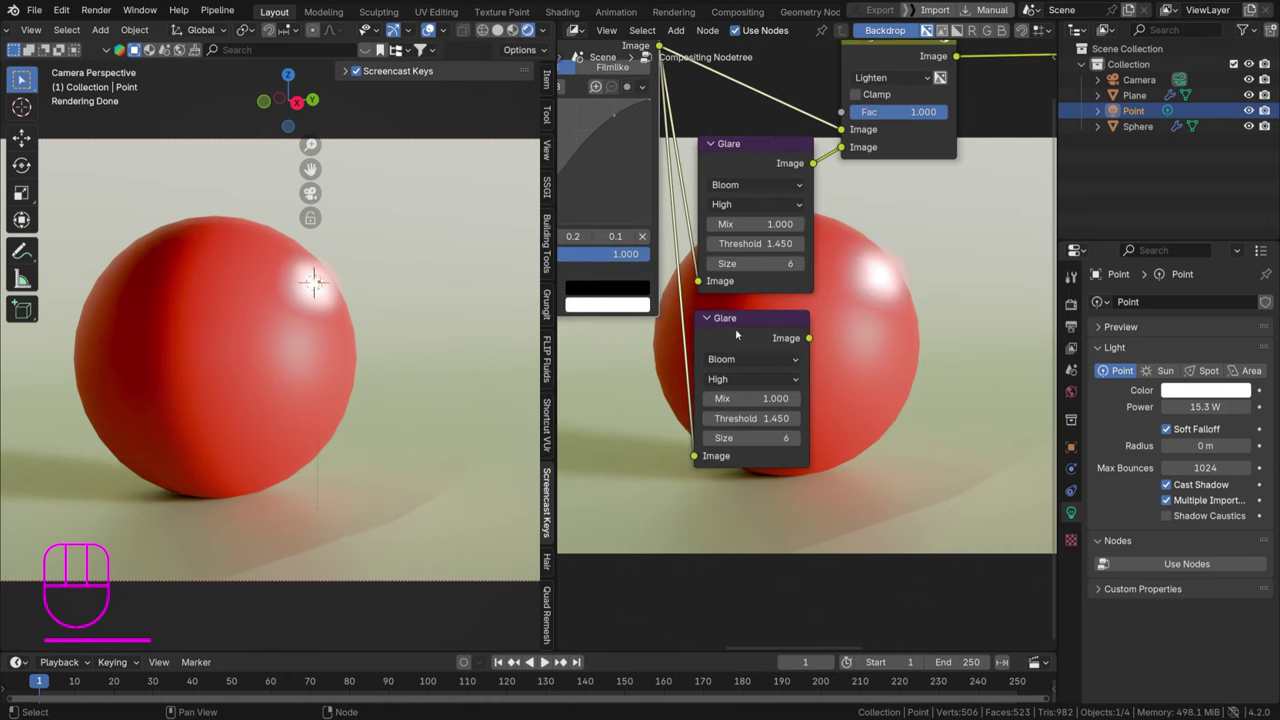
Chain a size-9 Bloom glare into a second Lighten node and start duplicating a third Glare
click(738, 316)
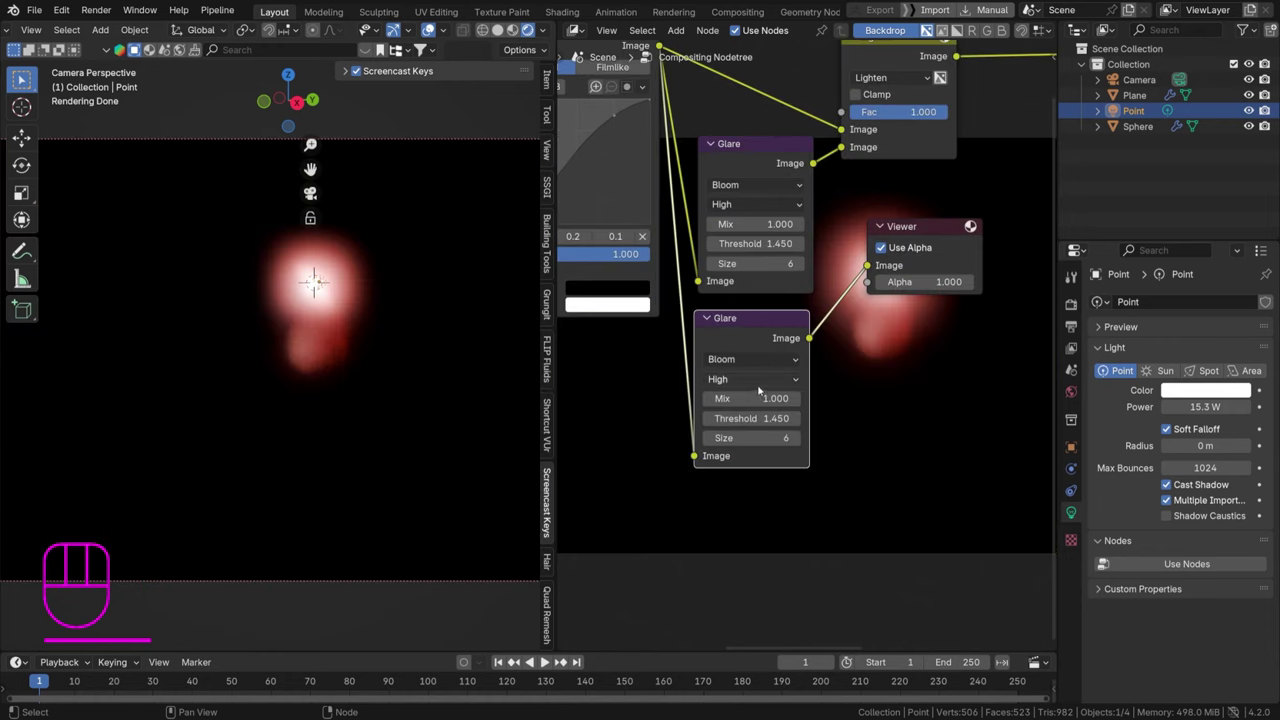
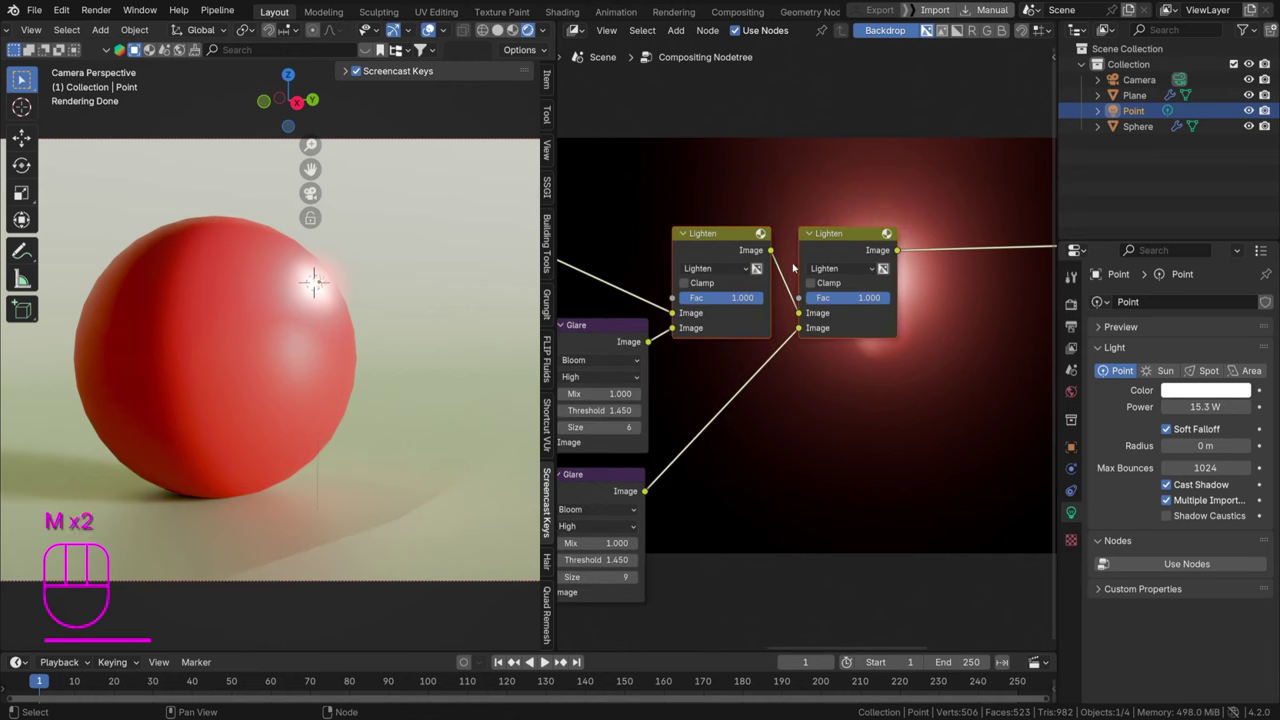
click(810, 216)
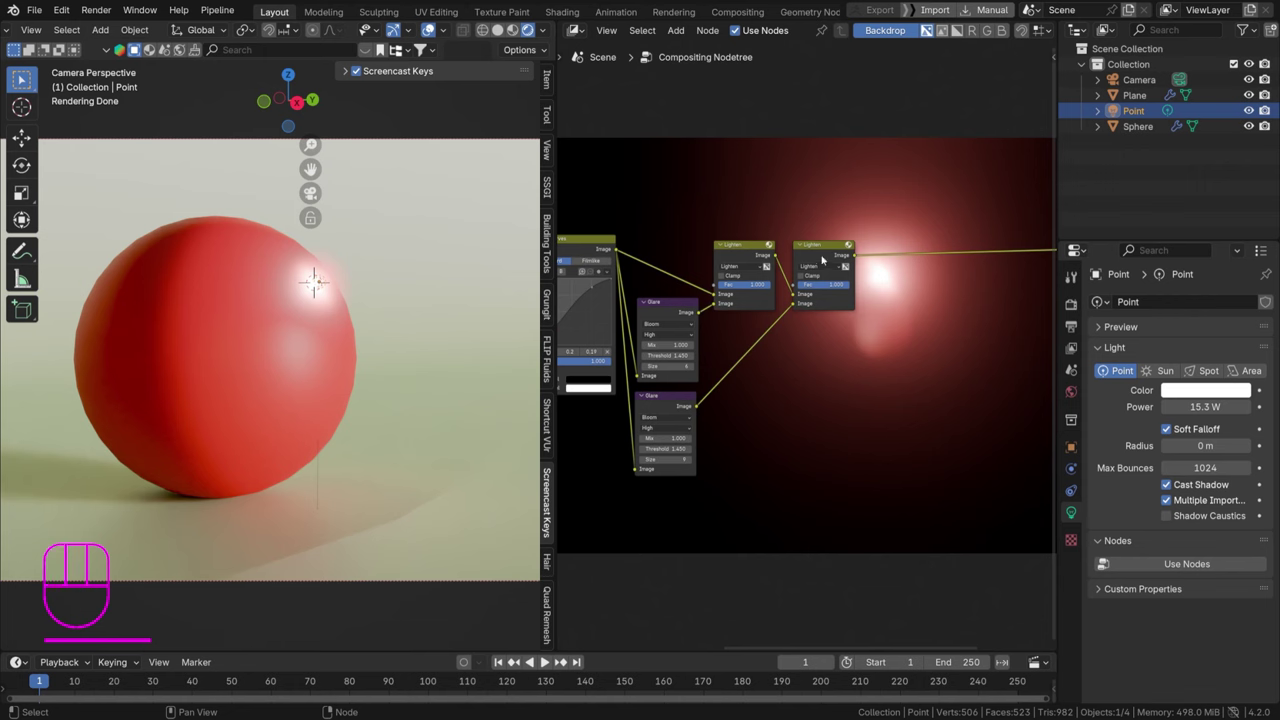
middle_click(807, 243)
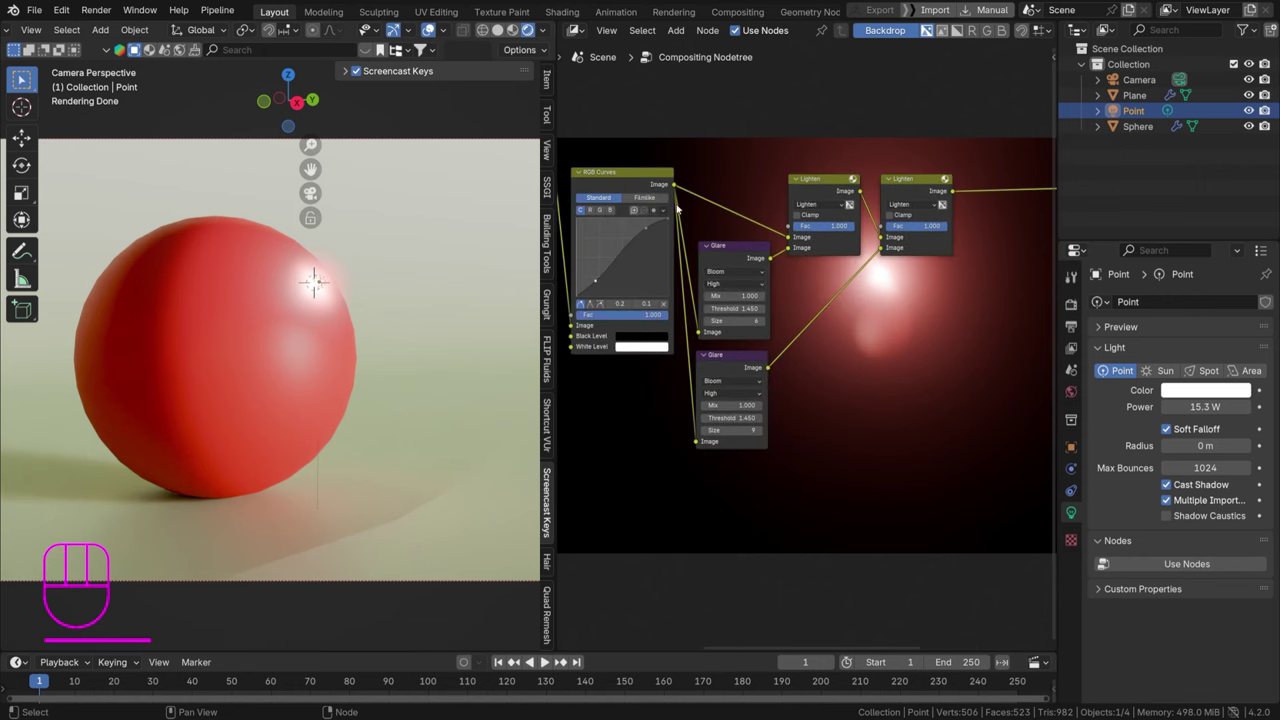
click(739, 366)
key(shift+d)
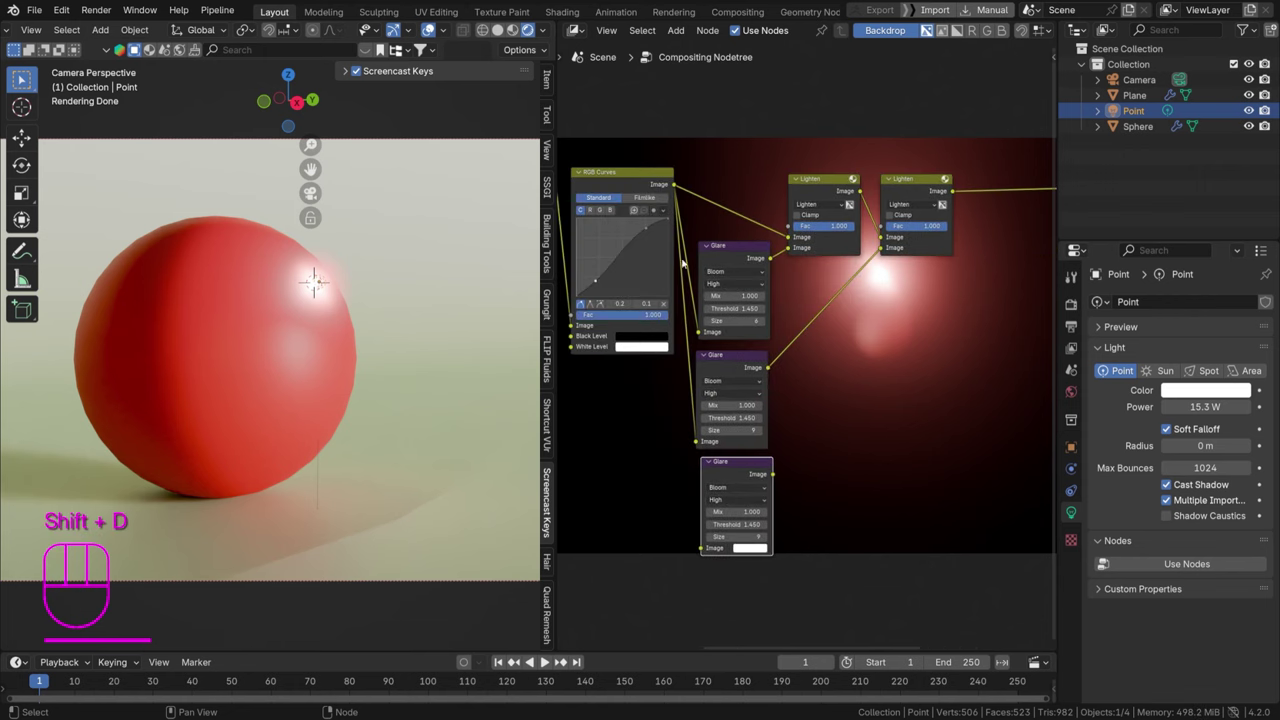
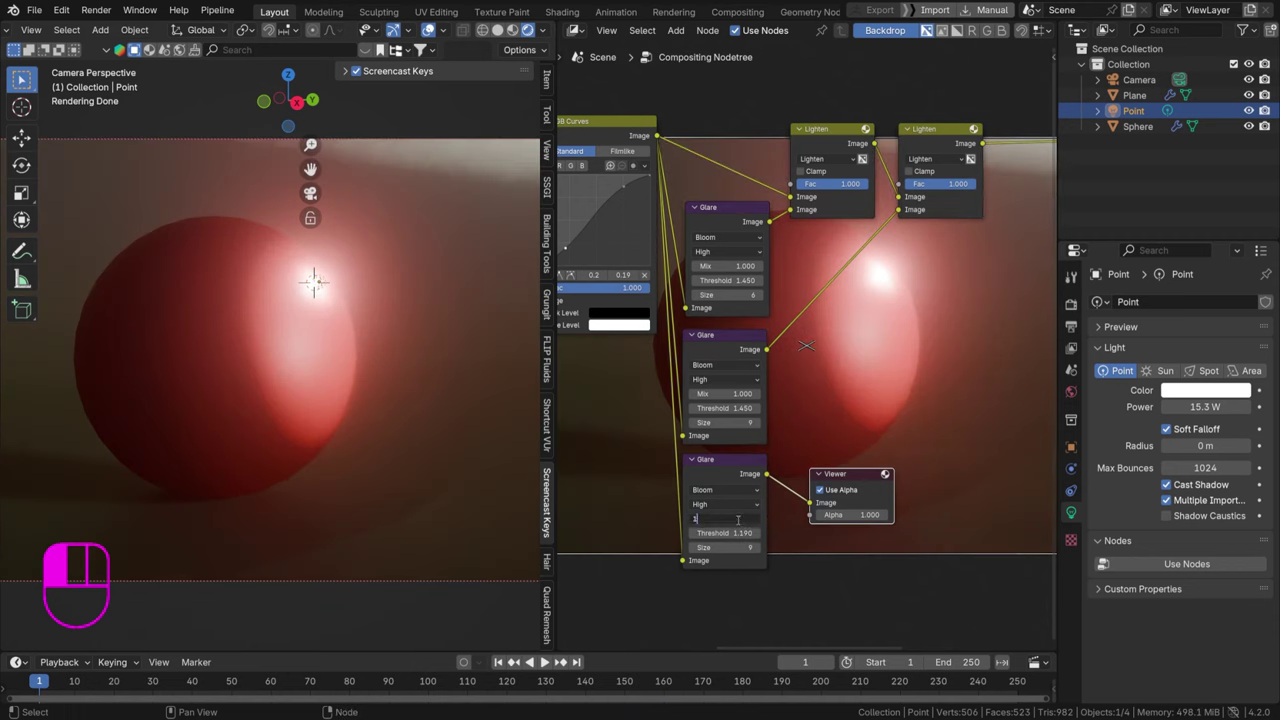
Set the third Glare threshold to 1.190 and feed it into a duplicated third Lighten node
middle_click(803, 418)
click(864, 225)
key(shift+d)
drag(726, 498, 858, 420)
click(804, 496)
key(ctrl+x)
middle_click(901, 281)
drag(929, 287, 260, 378)
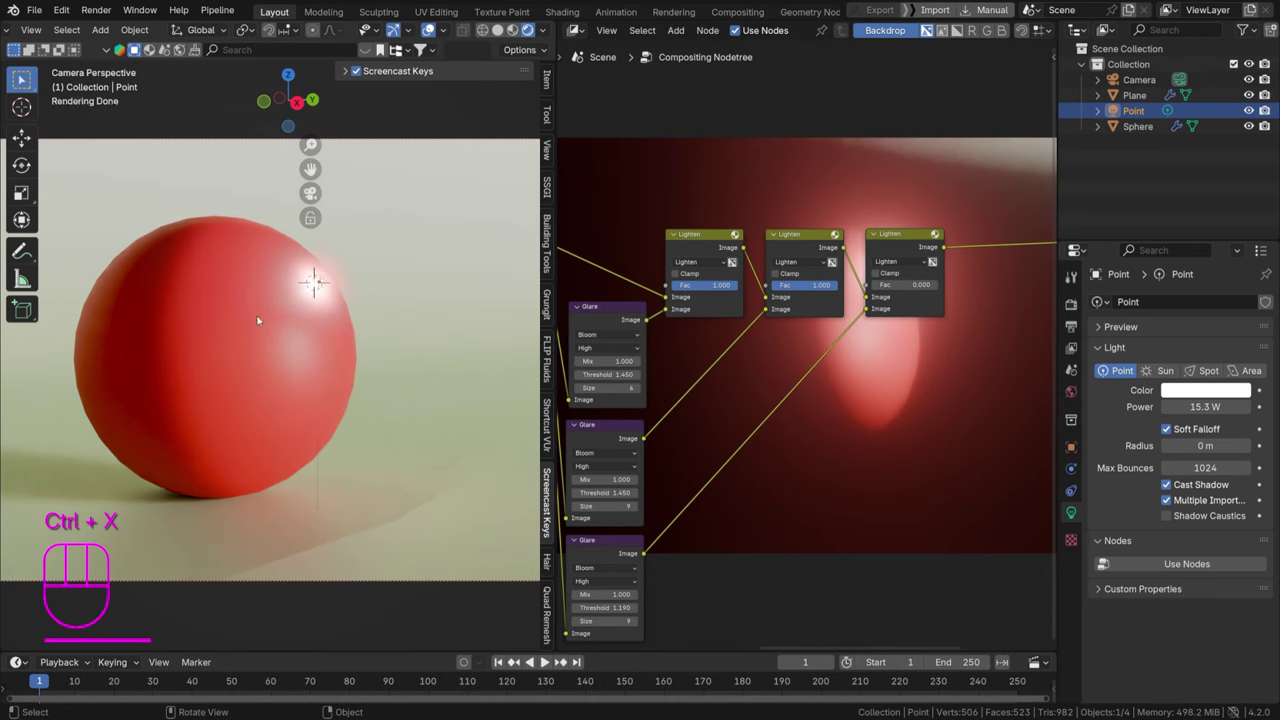
drag(353, 237, 344, 259)
Chain the third Lighten node to the output and save the blend file
middle_click(344, 259)
key(ctrl+s)
middle_click(344, 259)
click(344, 259)
key(ctrl+x)
click(344, 259)
key(g)
key(ctrl+s)
middle_click(344, 259)
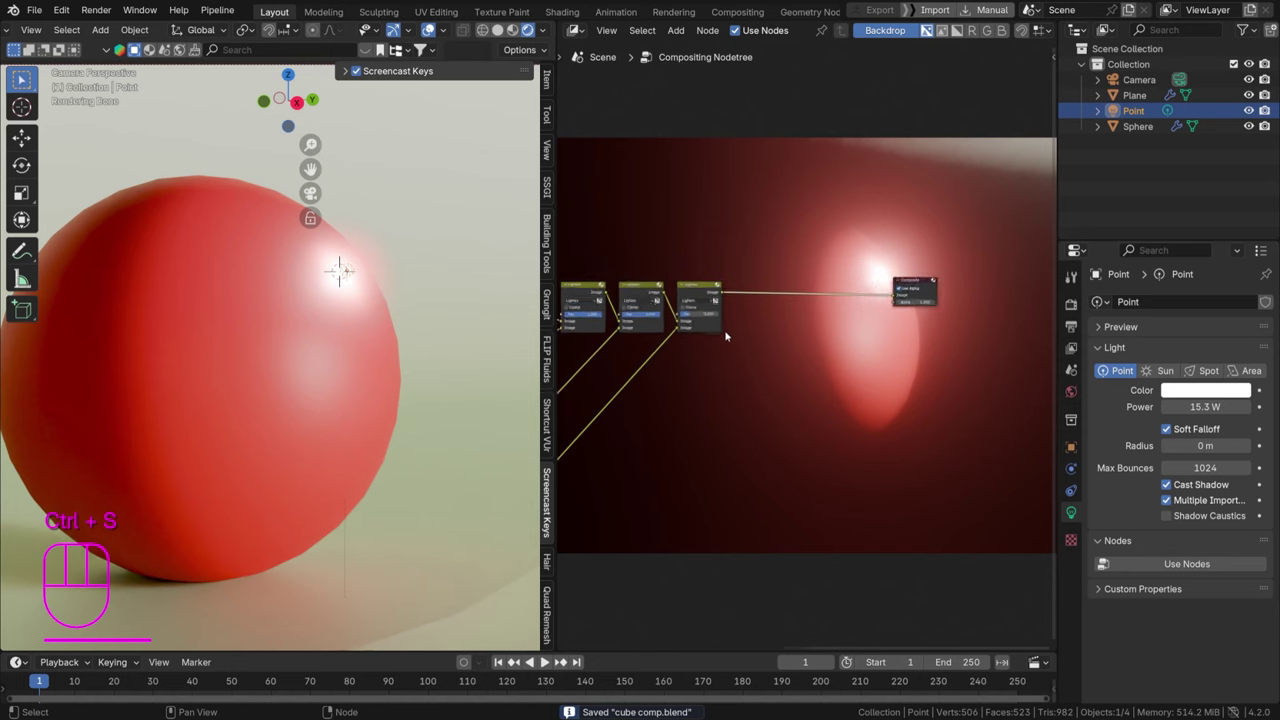
middle_click(344, 259)
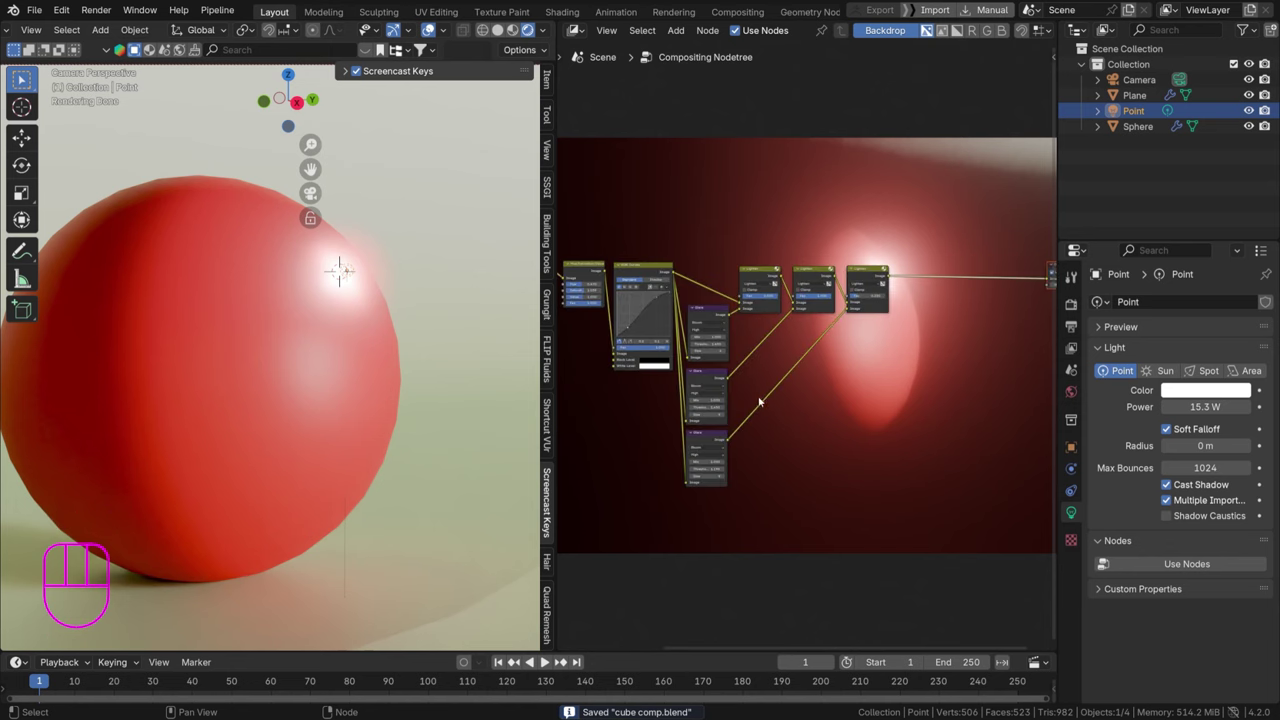
Move the three Glare nodes right beside the Lighten nodes and save
click(344, 259)
key(g)
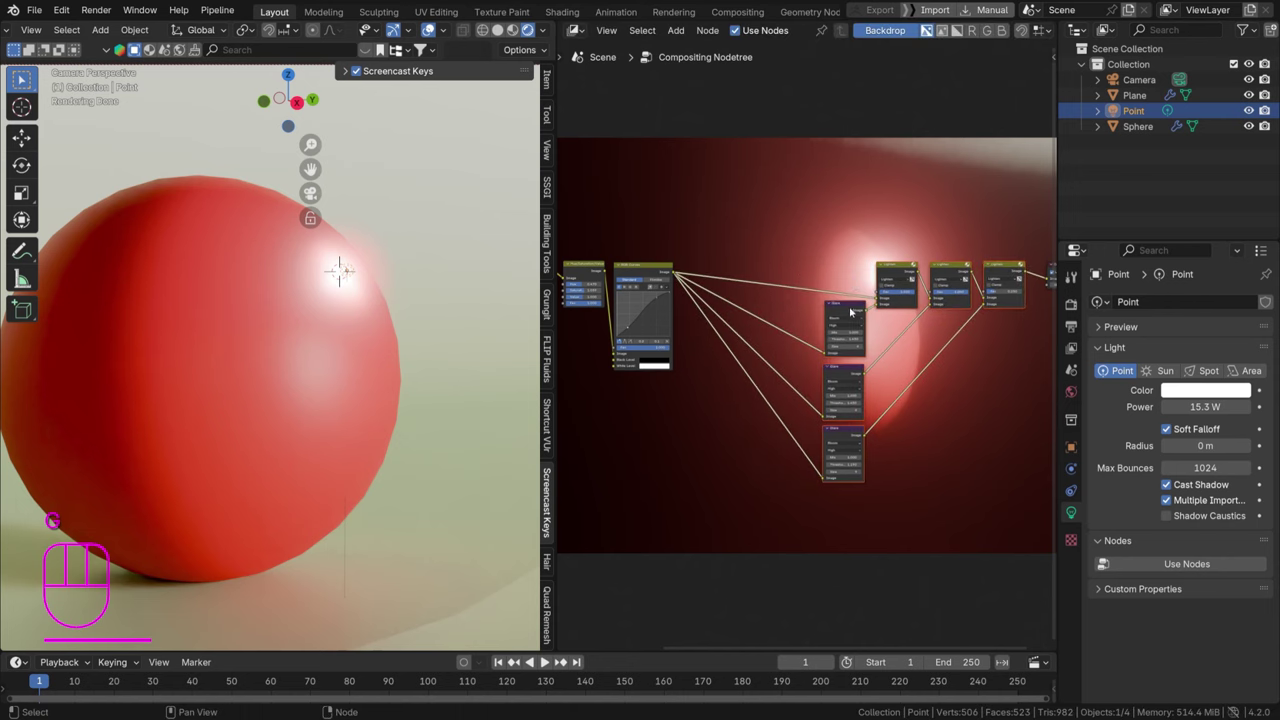
key(ctrl+s)
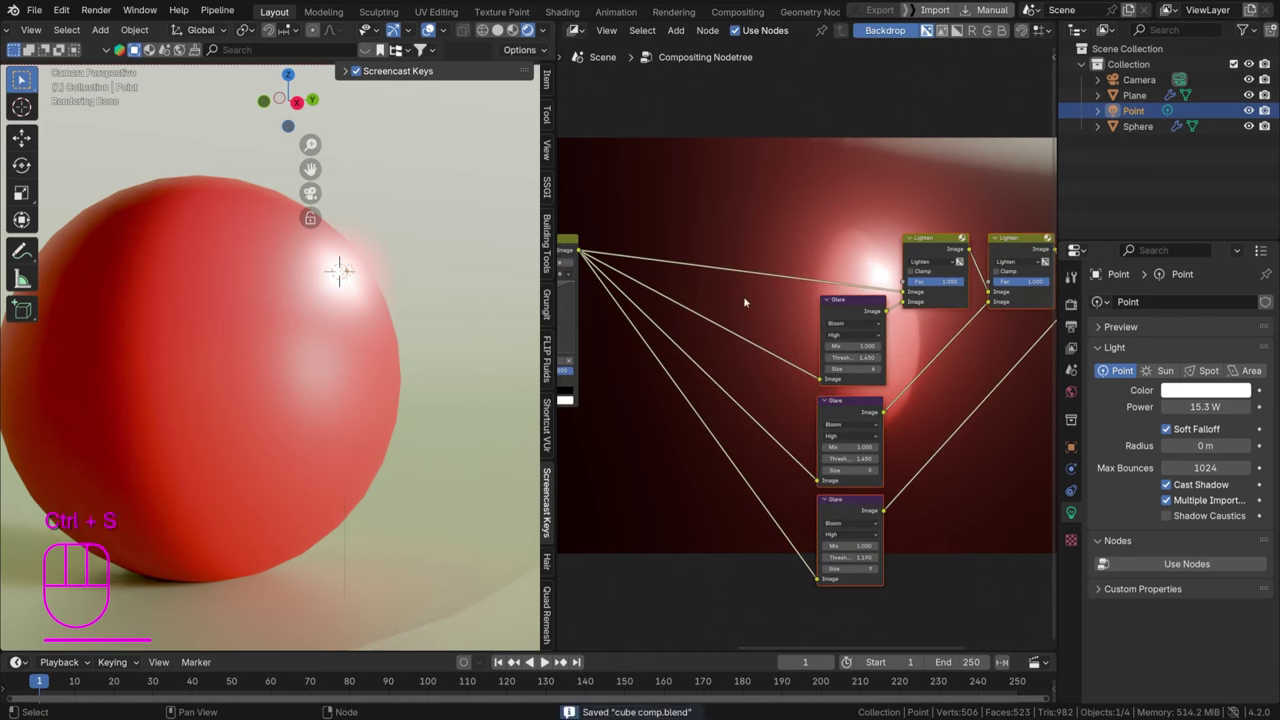
middle_click(344, 259)
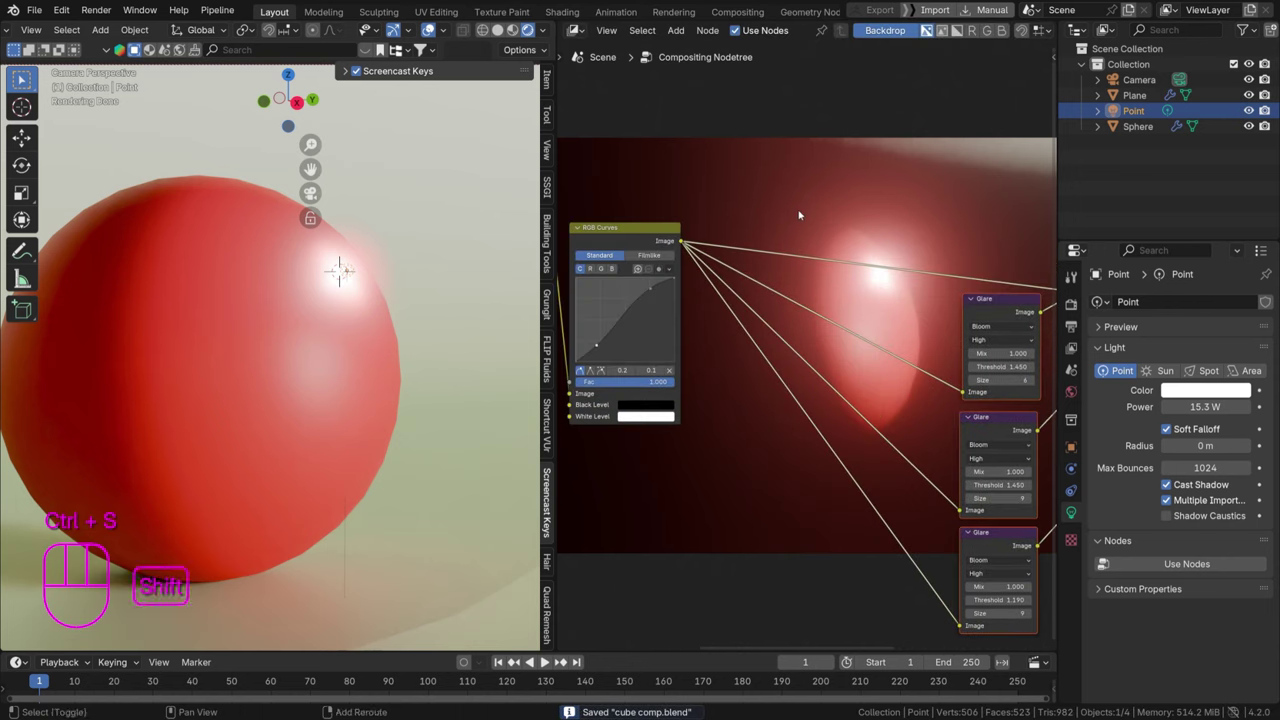
Add a reroute point on the RGB Curves links feeding the glares and save
right_click(344, 259)
key(g)
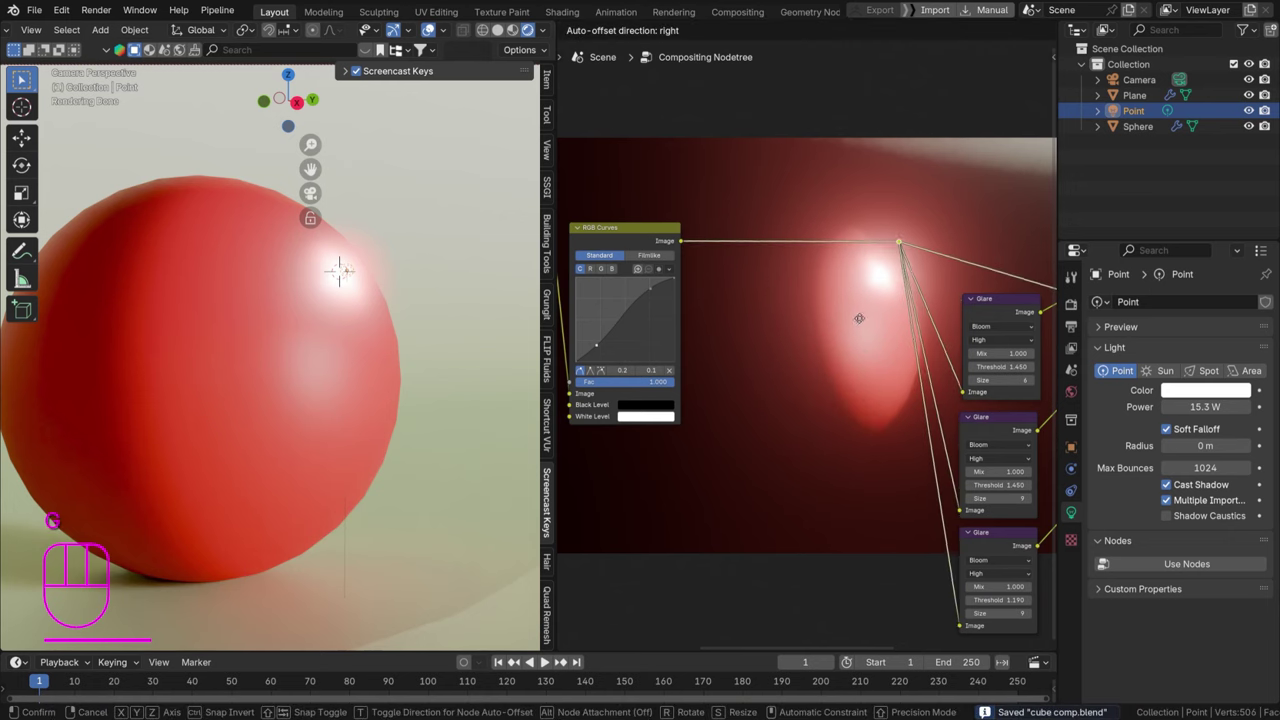
key(ctrl+s)
middle_click(344, 259)
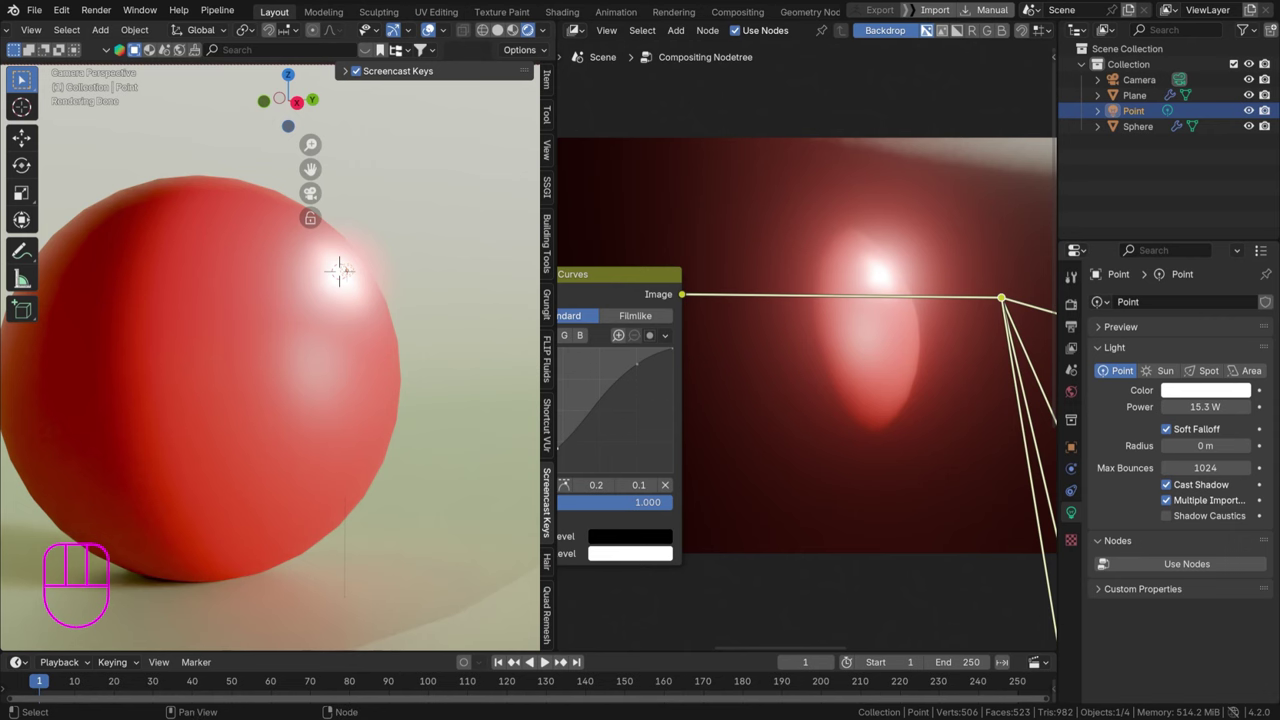
right_click(344, 259)
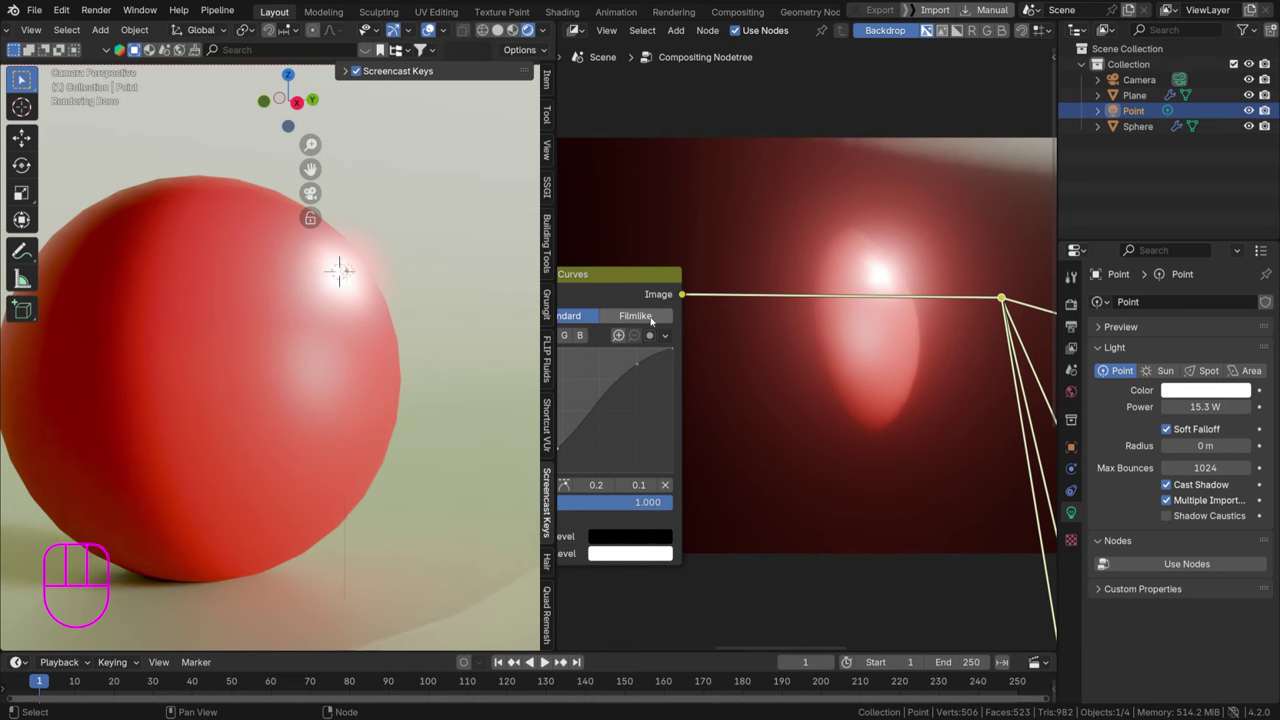
right_click(344, 259)
Insert a Lens Distortion node after RGB Curves with distortion 0.060
key(shift+a)
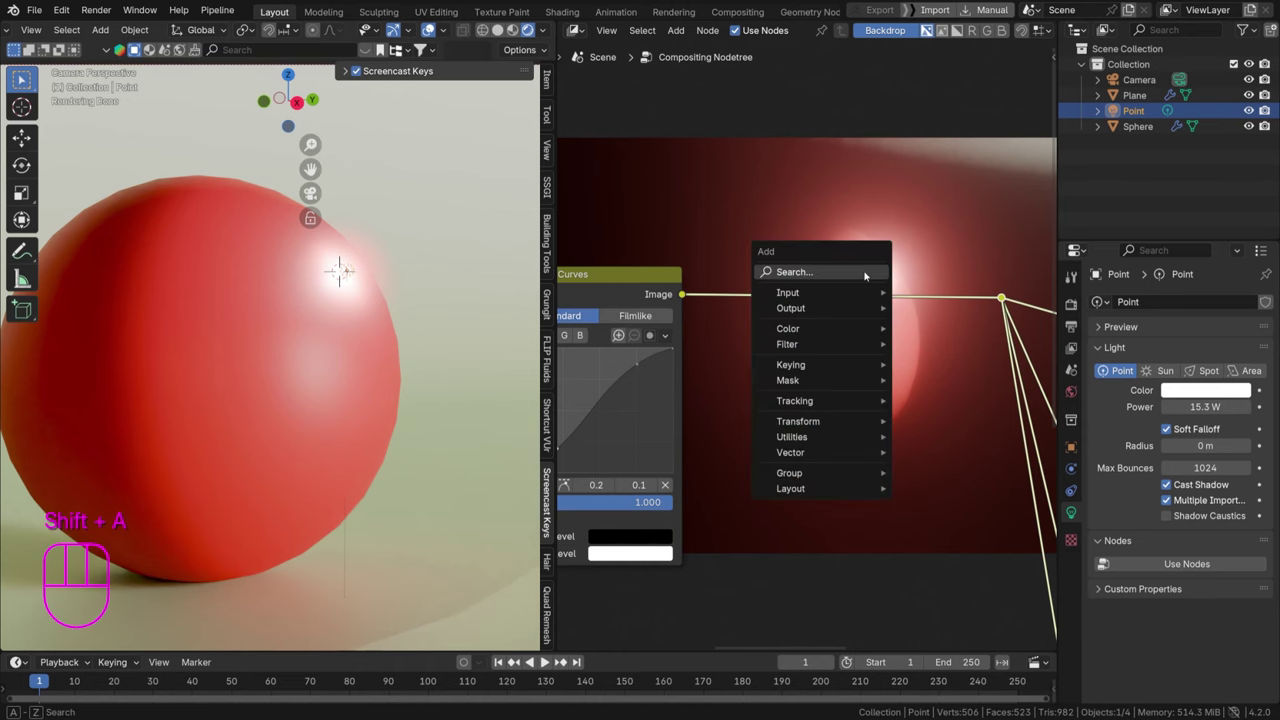
key(ctrl+x)
key(shift+a)
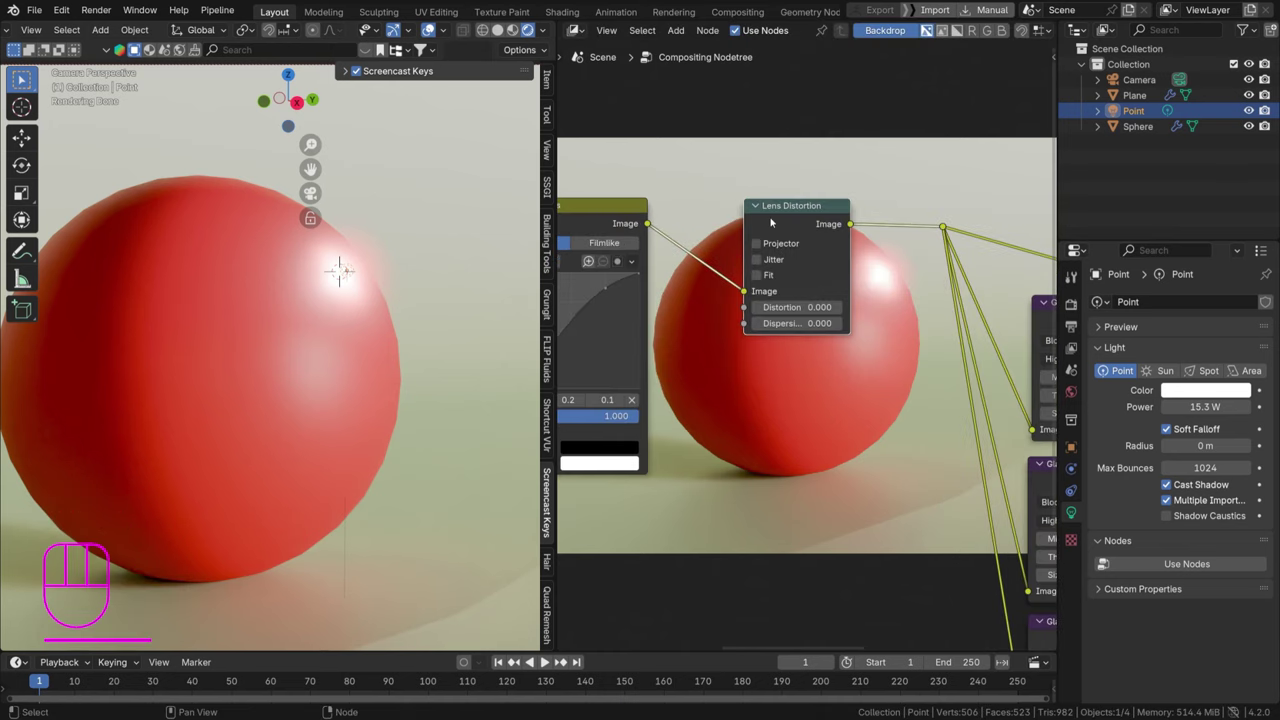
click(344, 259)
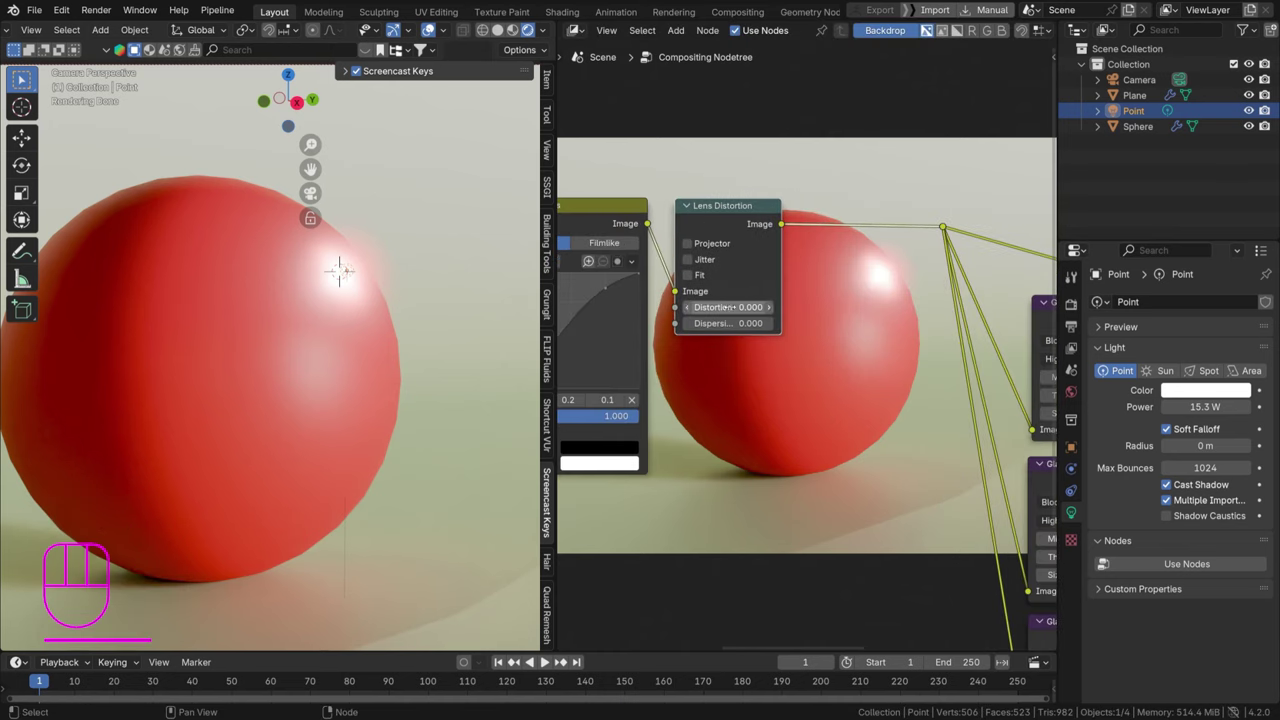
drag(344, 259, 344, 259)
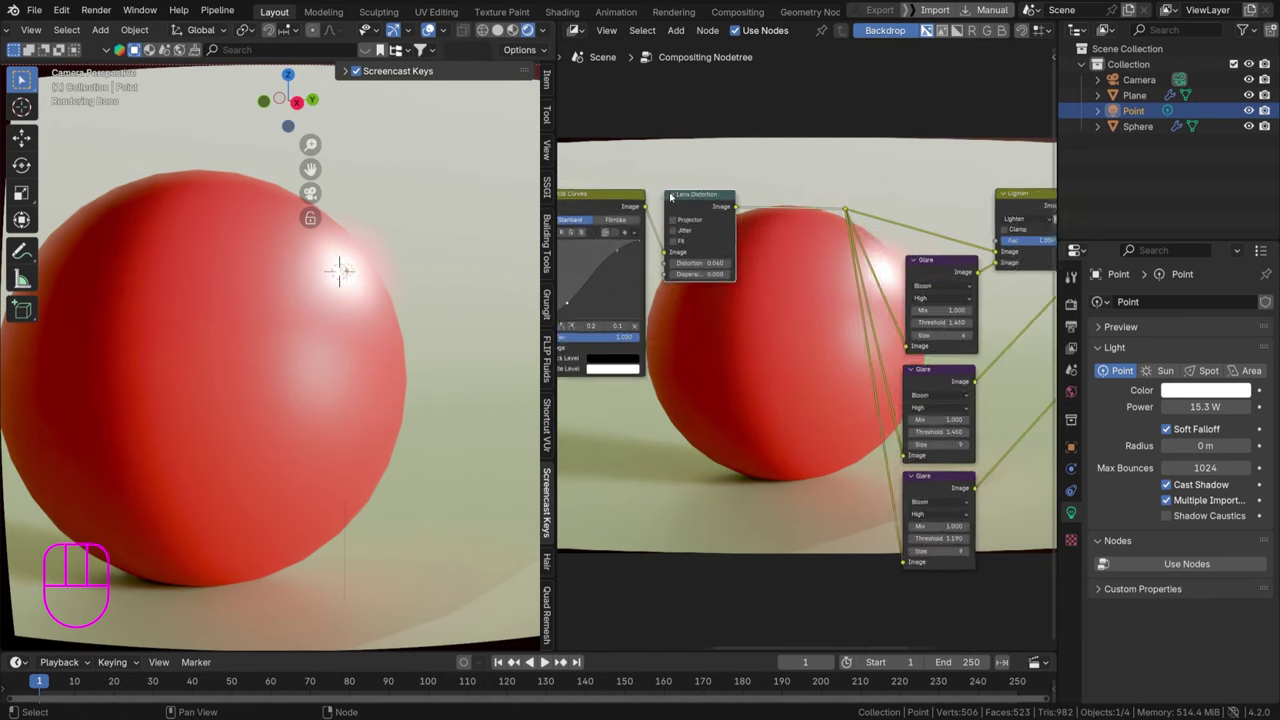
key(v)
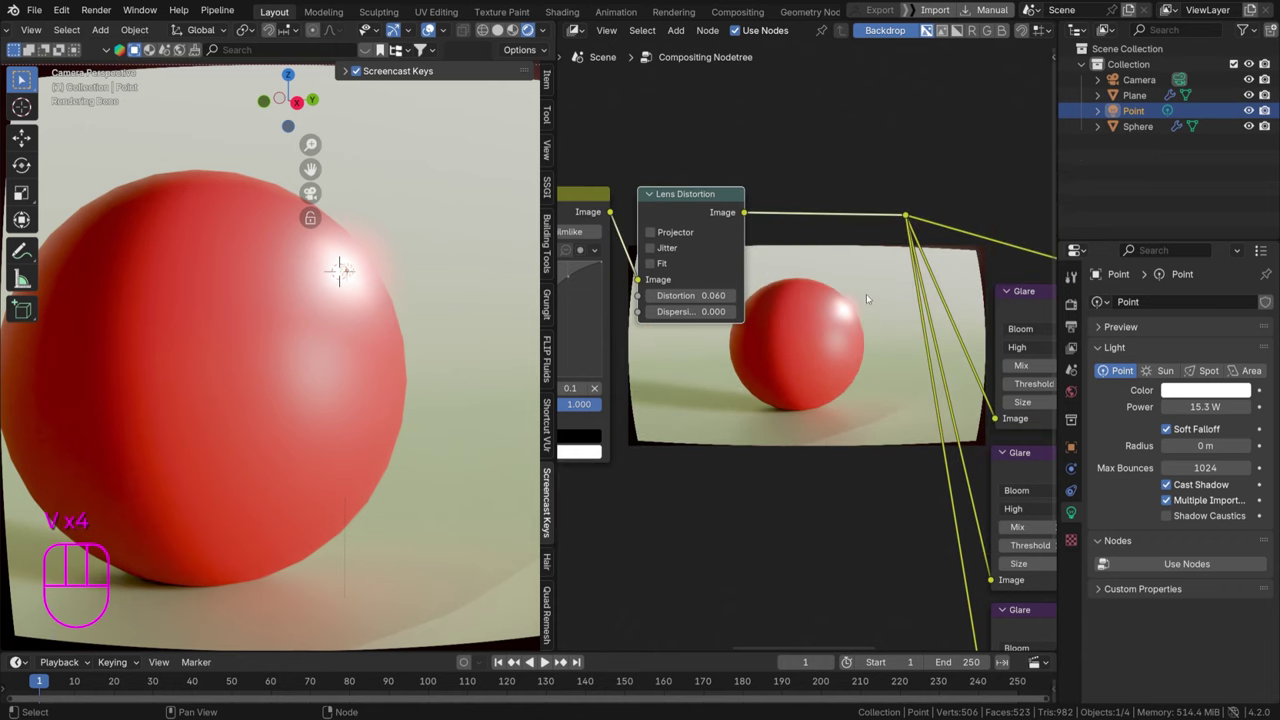
key(v)
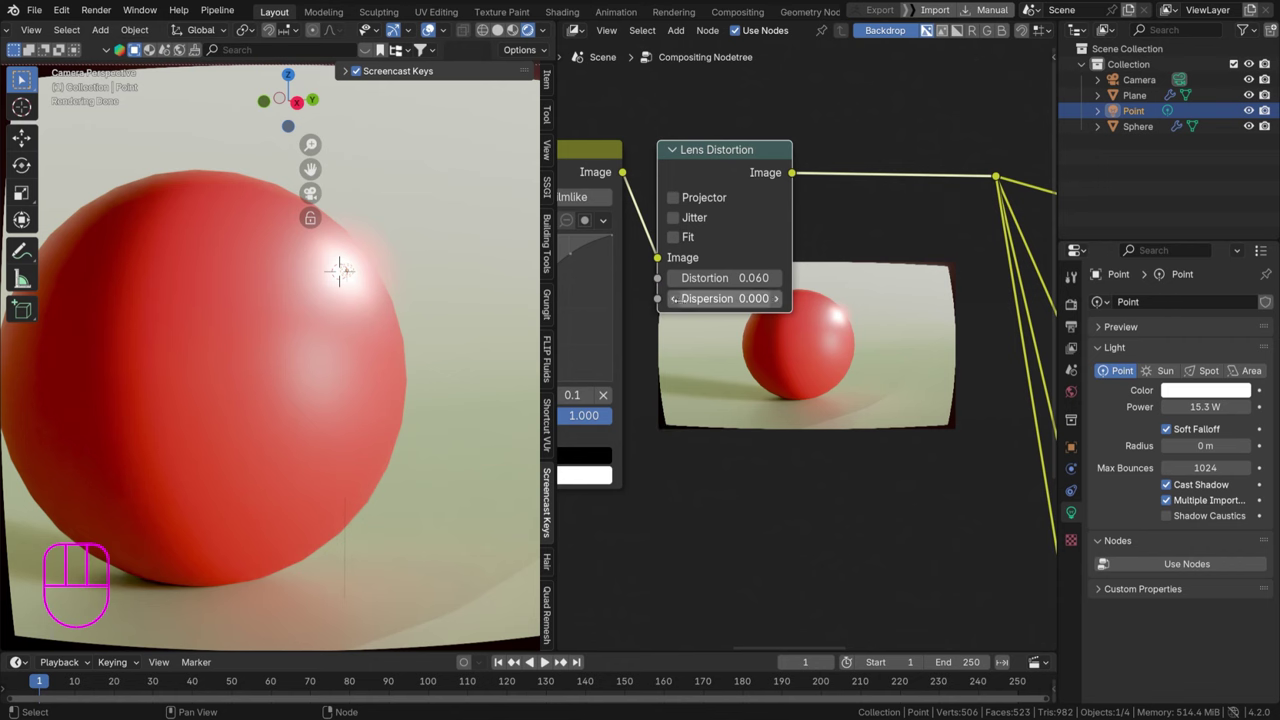
Enable Fit on Lens Distortion and raise dispersion to 0.190
click(680, 241)
click(680, 241)
click(680, 241)
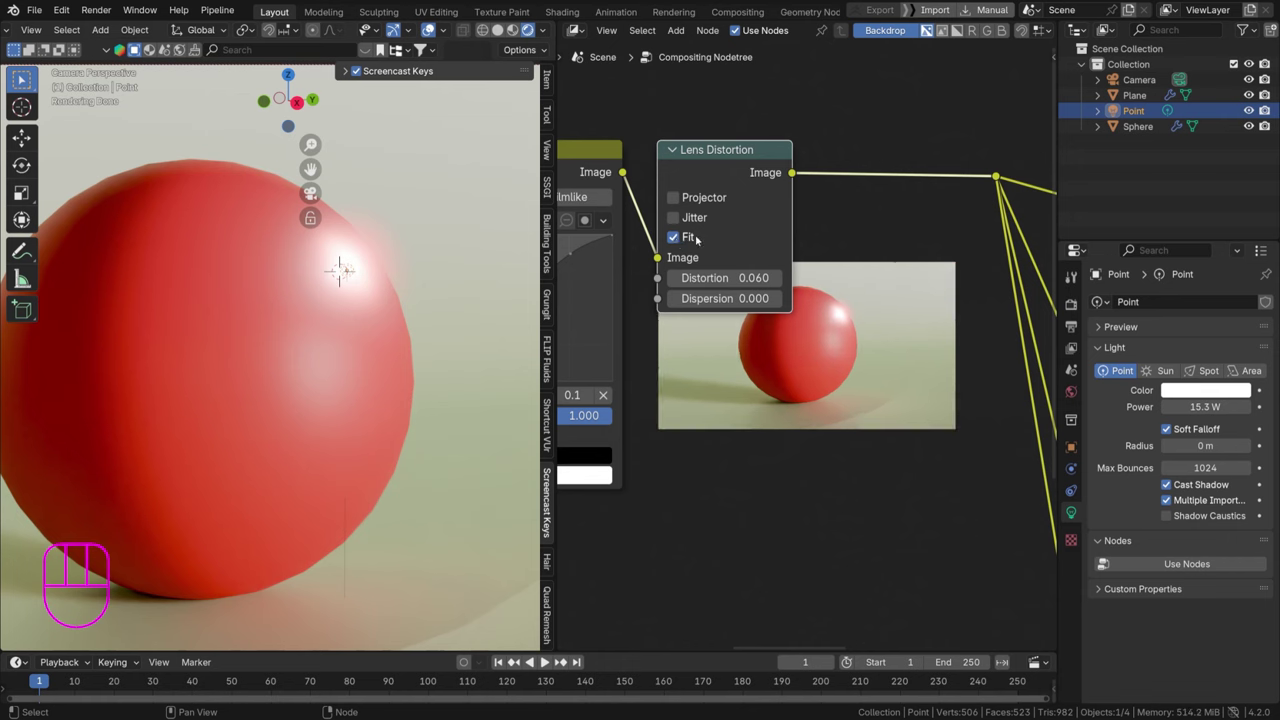
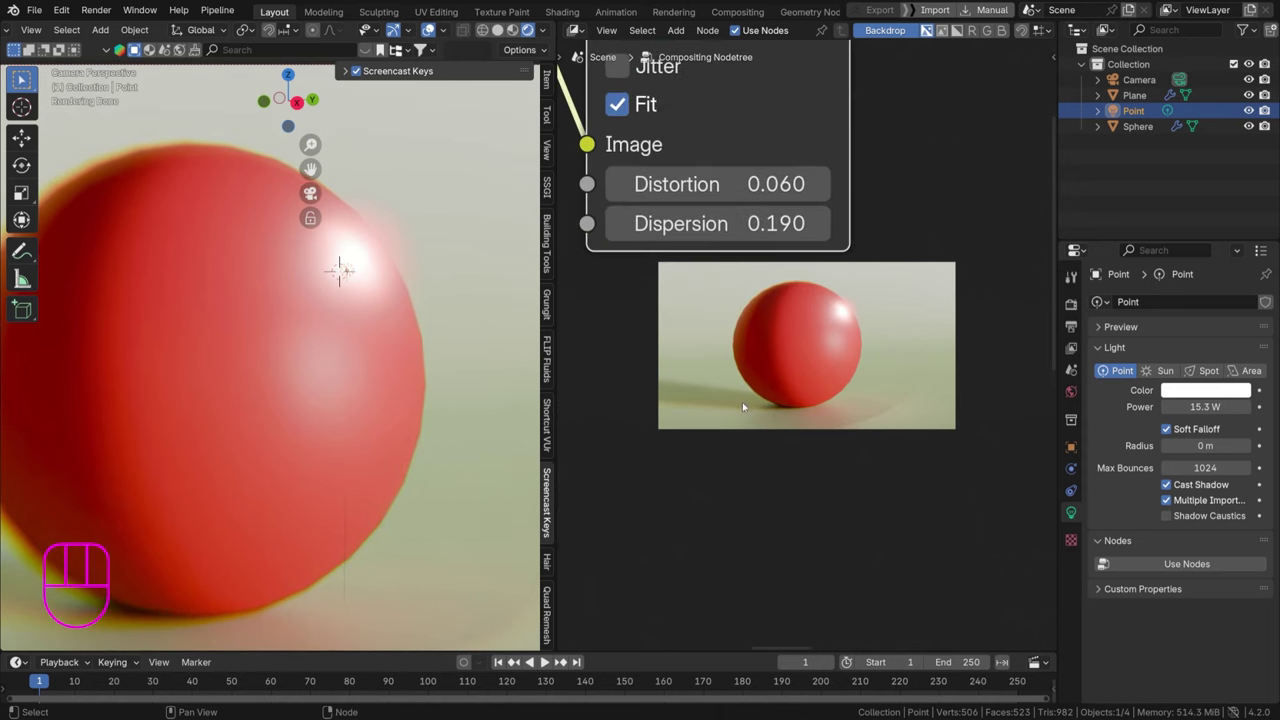
drag(352, 276, 344, 259)
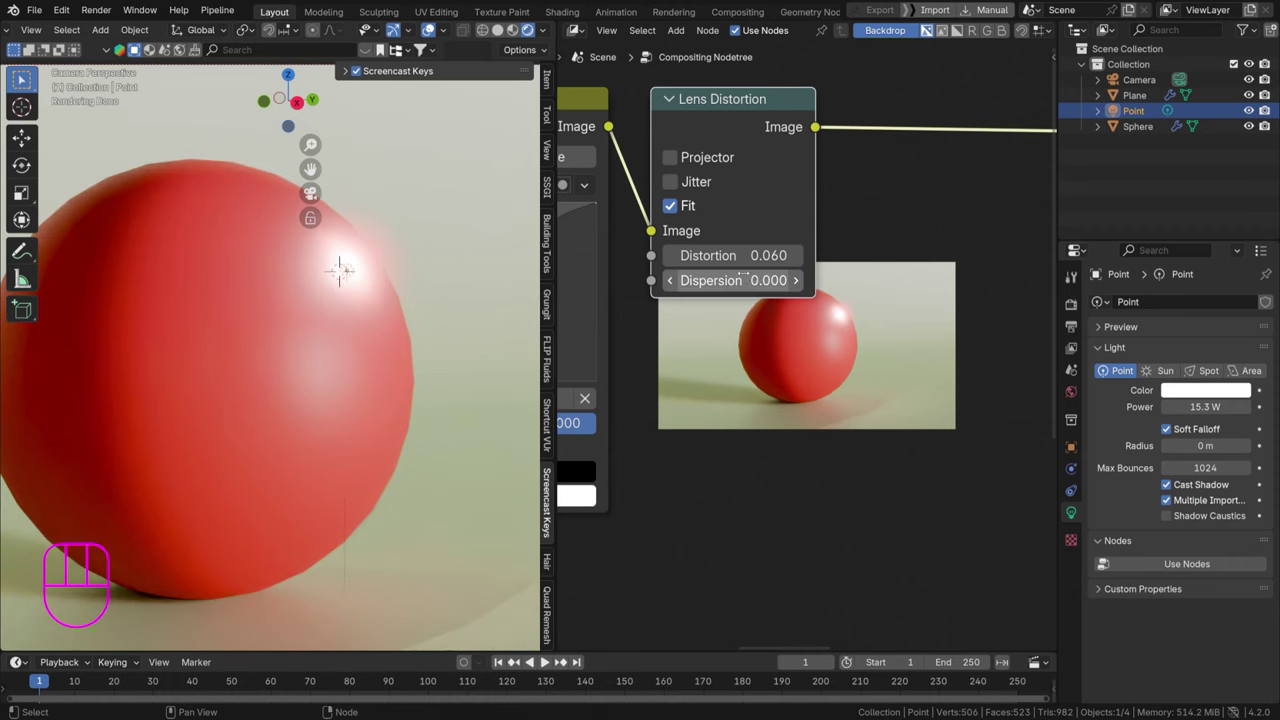
click(344, 259)
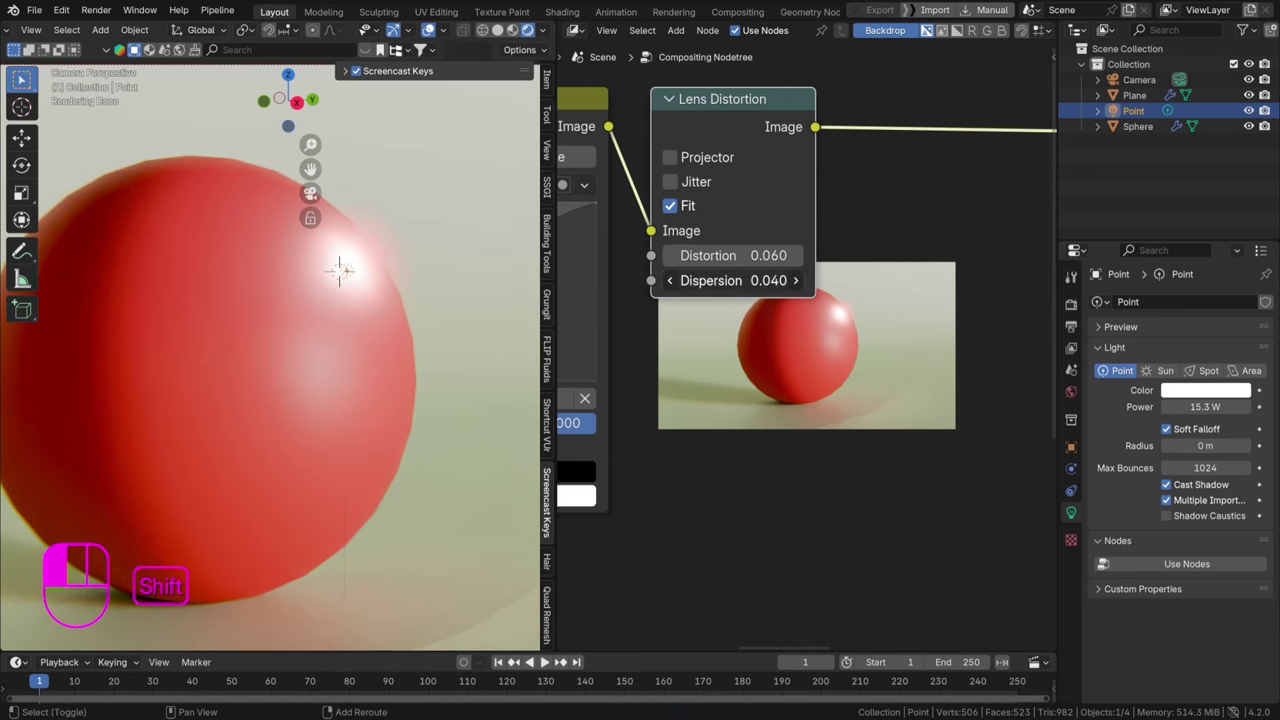
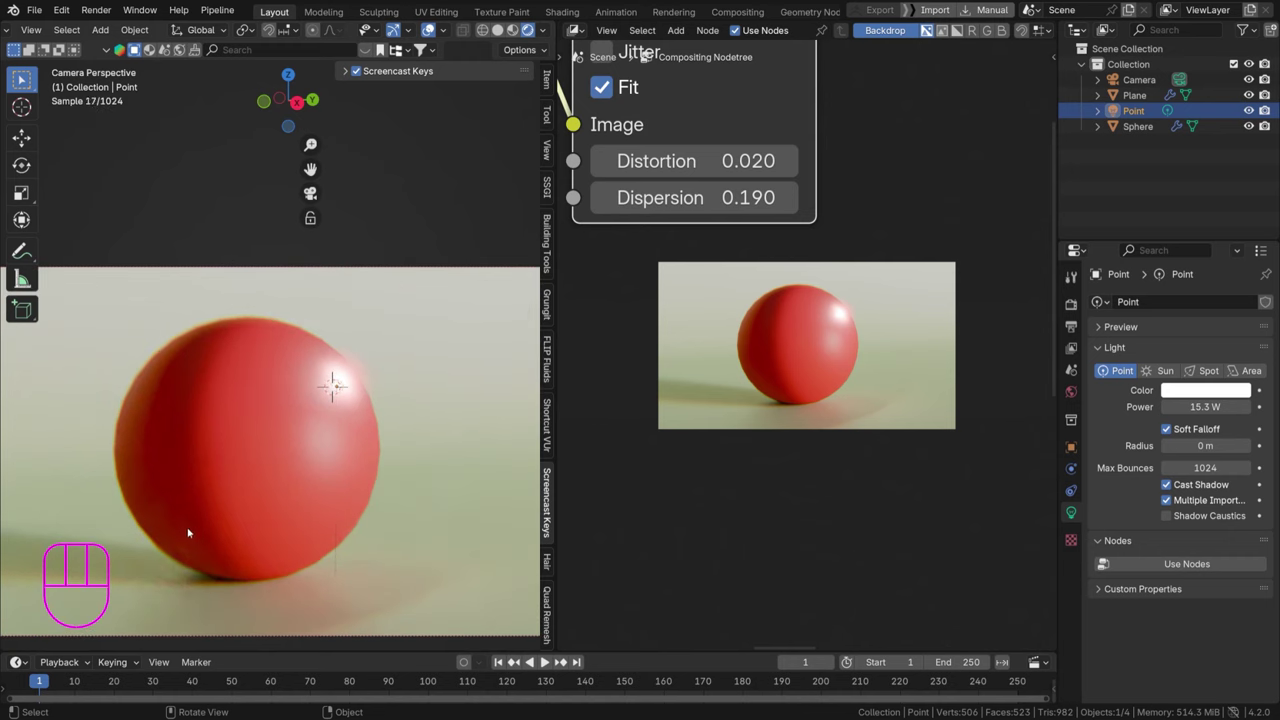
Lower distortion to 0.020 and save the blend file
drag(209, 518, 223, 495)
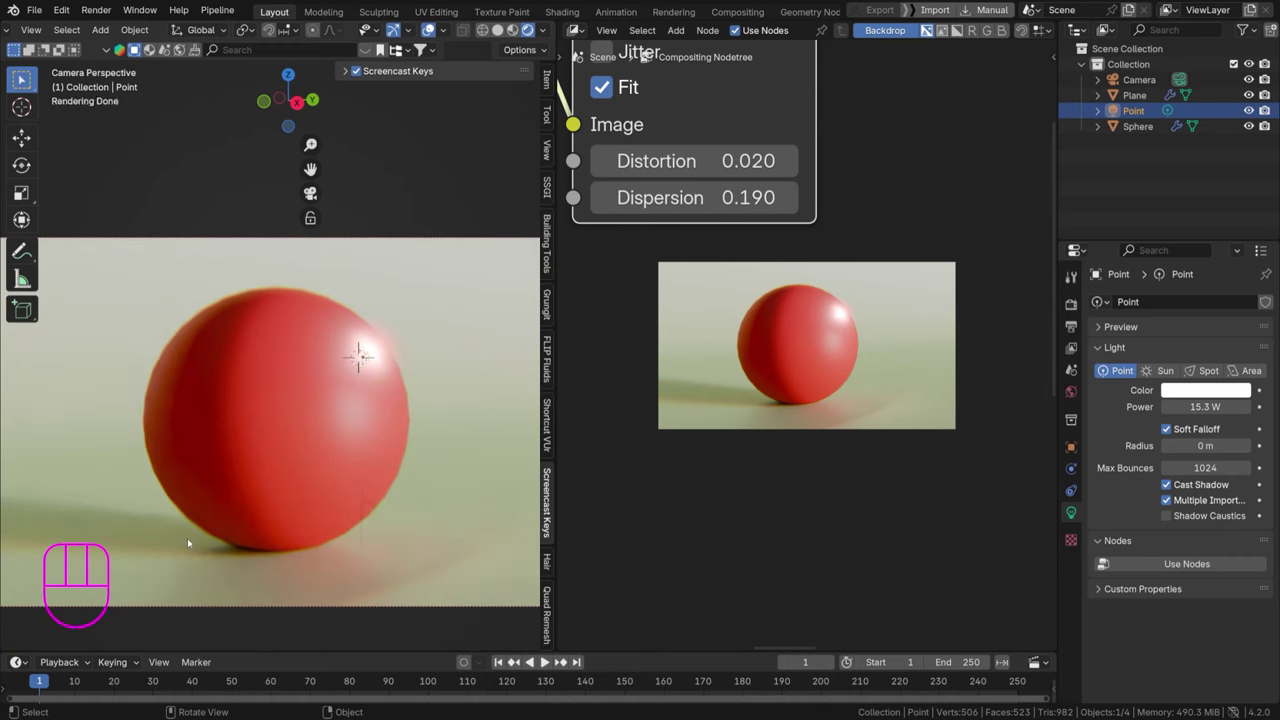
right_click(317, 506)
key(ctrl+s)
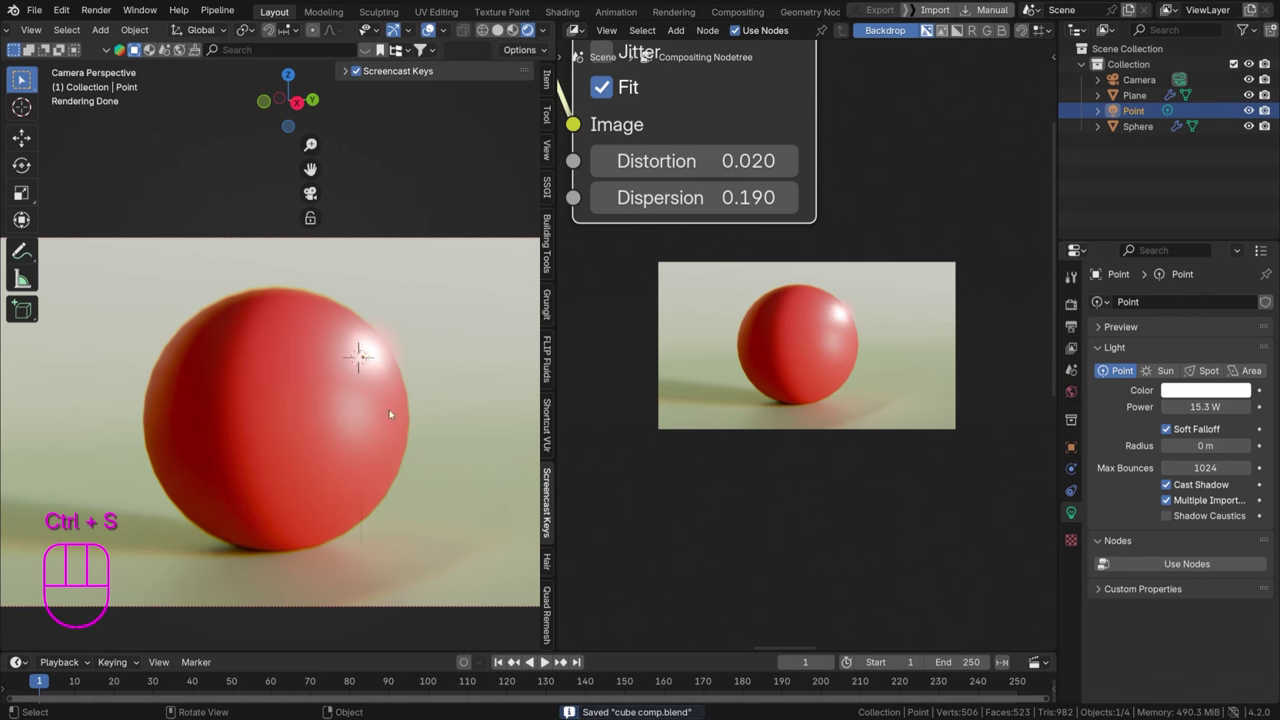
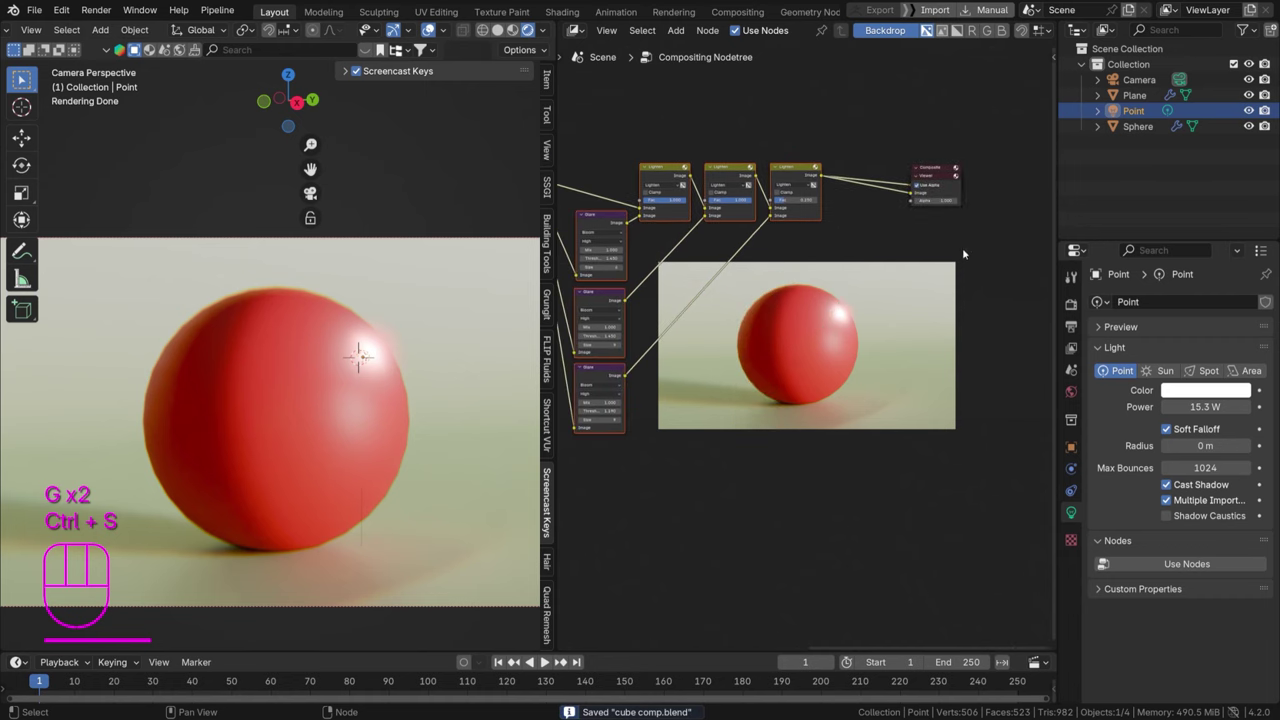
Preview the final Lighten node's blended output through a Viewer node
double_click(936, 179)
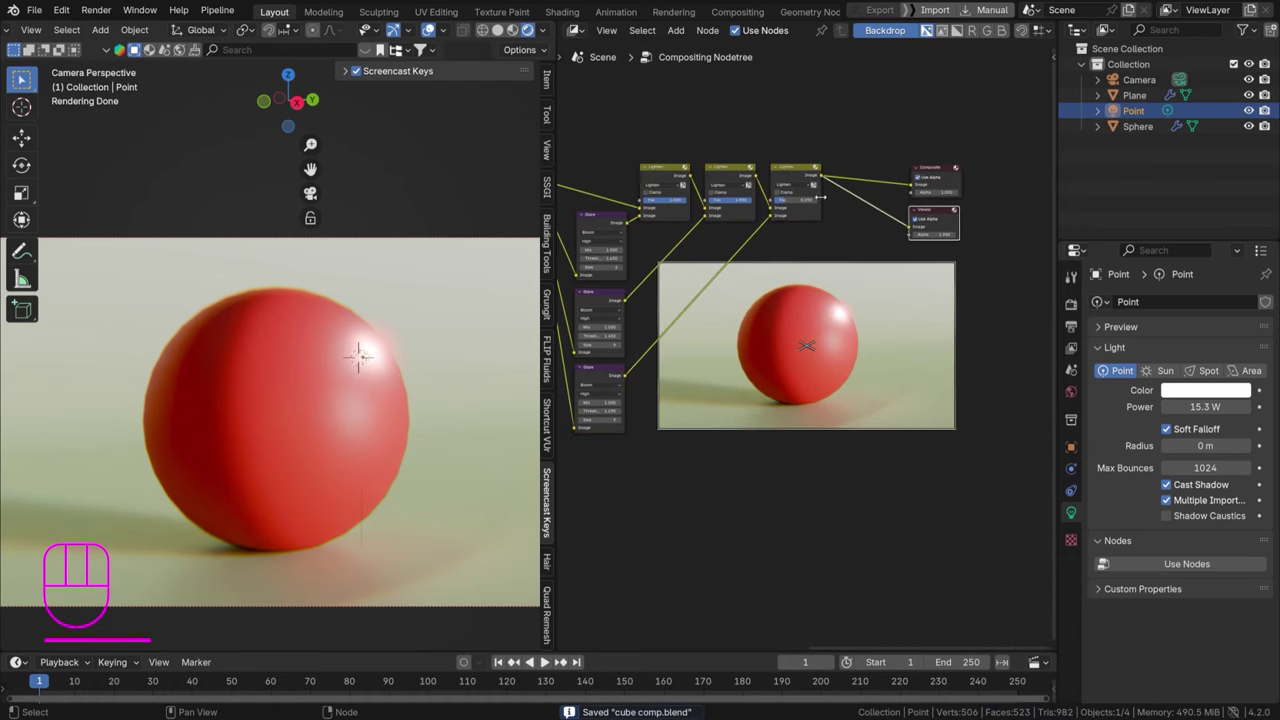
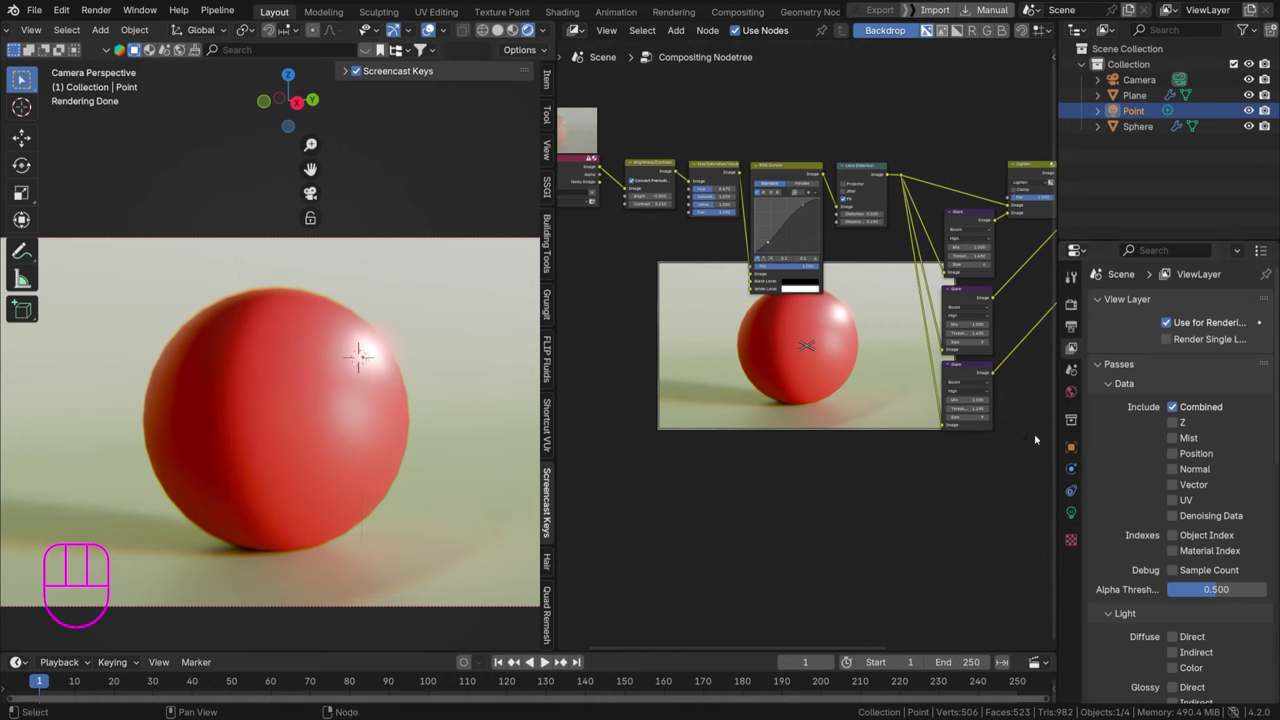
Enable the Mist render pass and wire it into the Mix node's first Image input, saving the file
click(1178, 444)
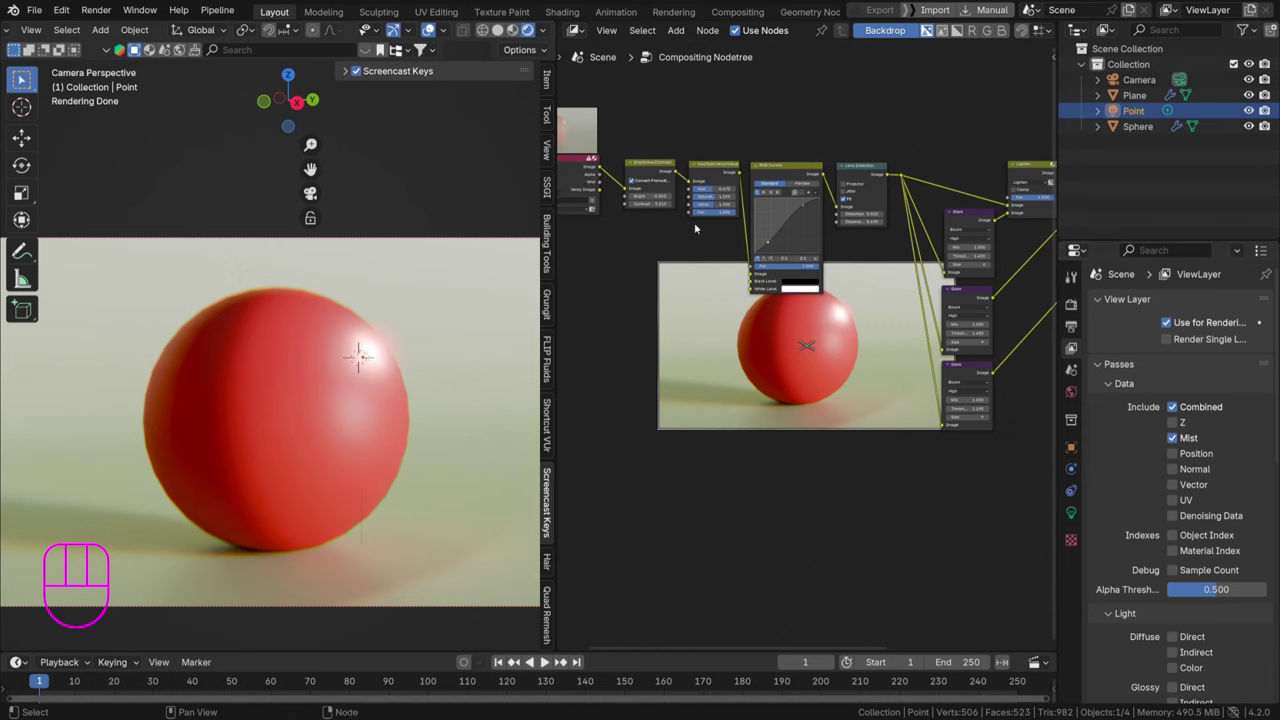
drag(766, 248, 788, 269)
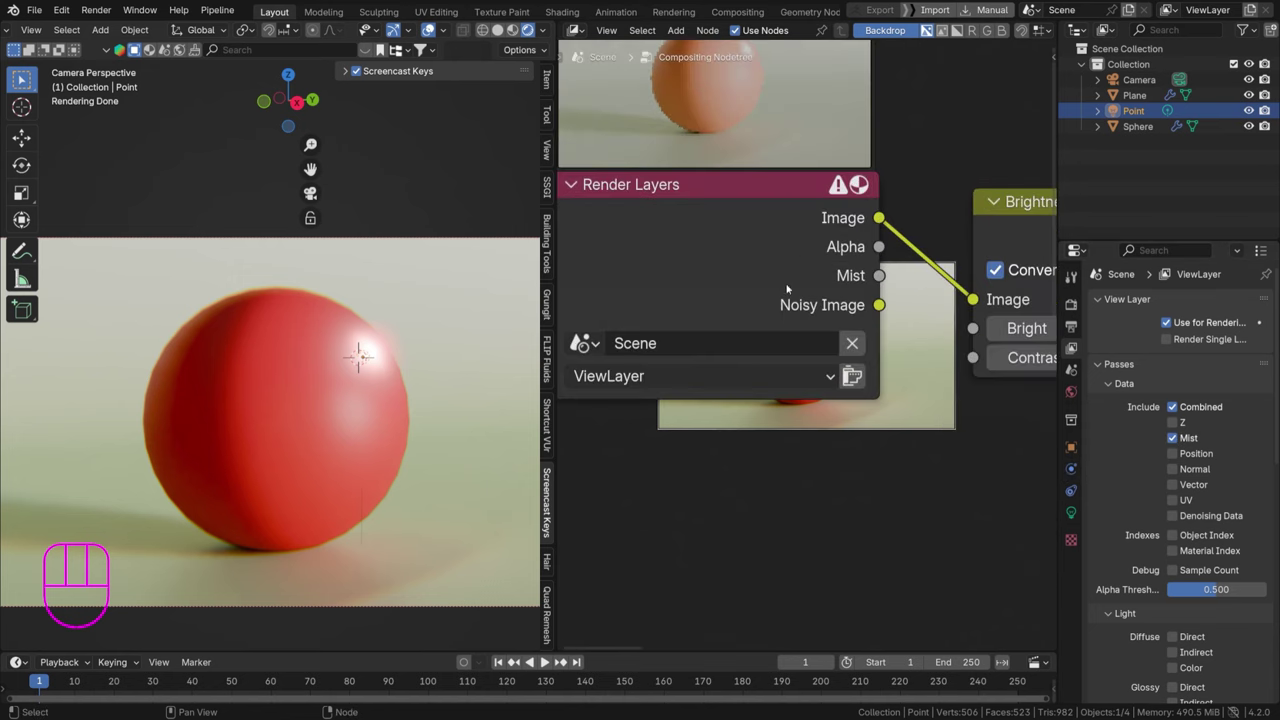
key(ctrl+s)
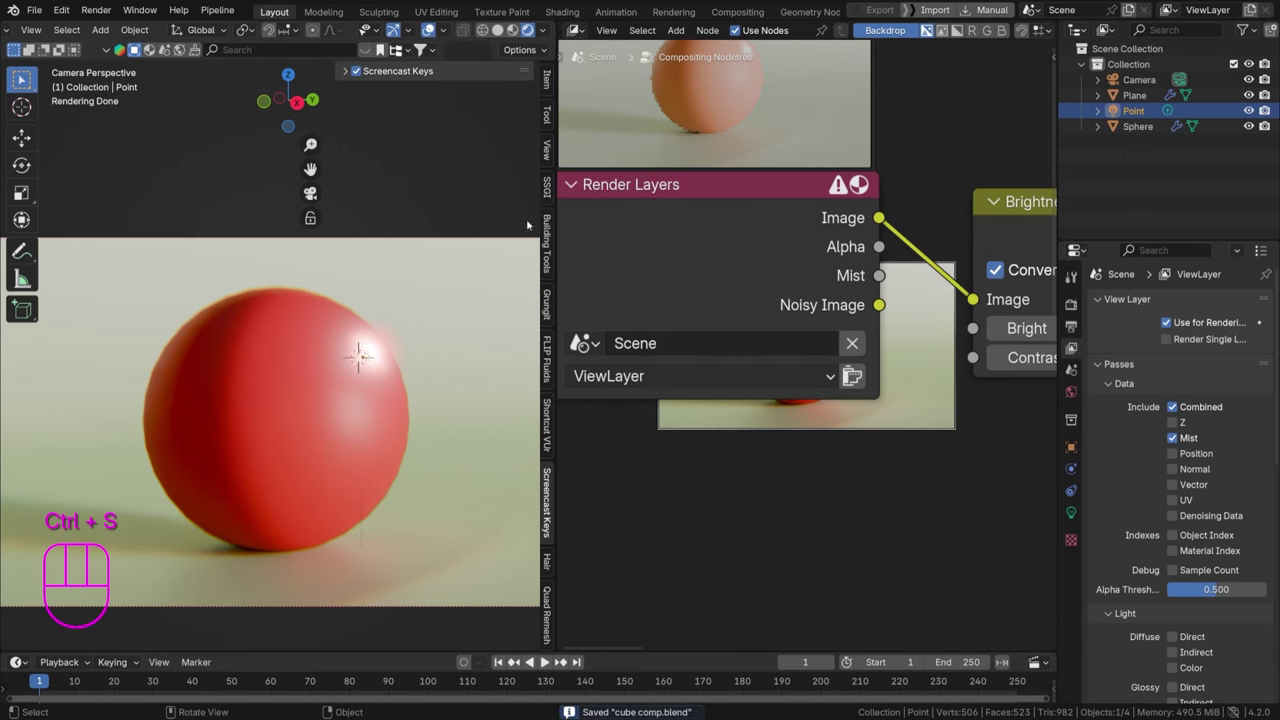
drag(836, 221, 857, 259)
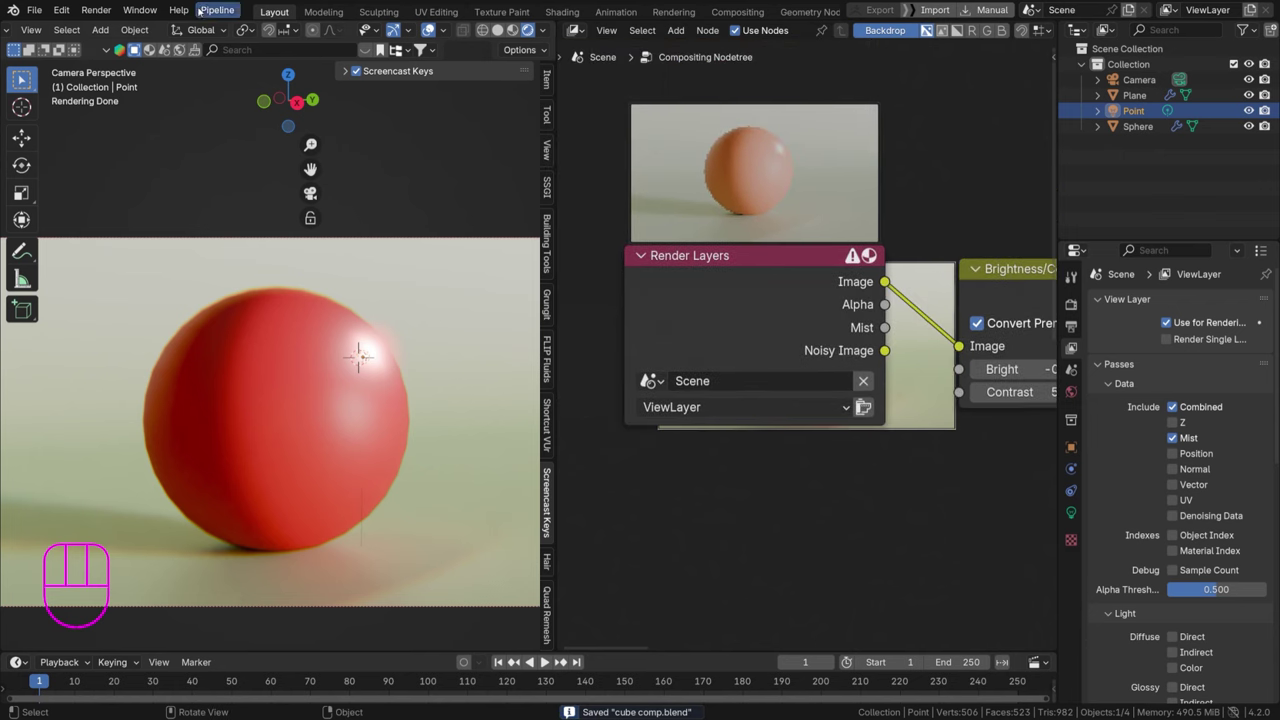
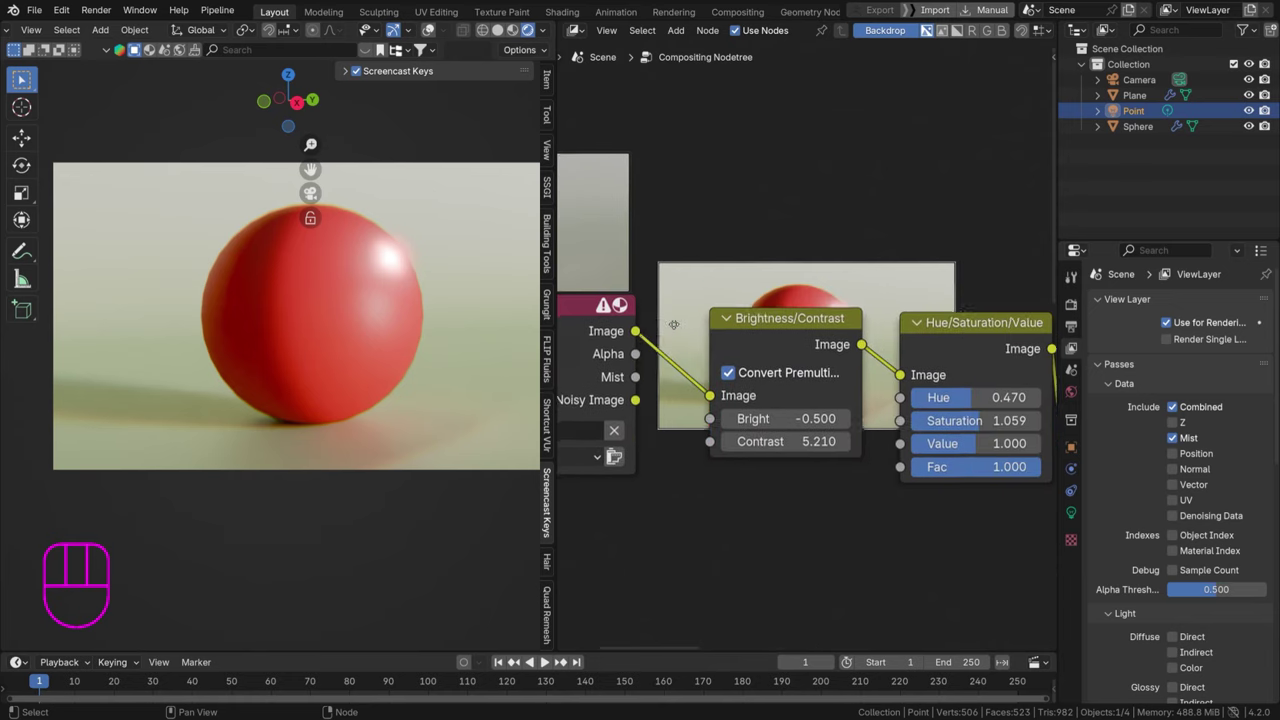
drag(636, 382, 790, 119)
click(604, 310)
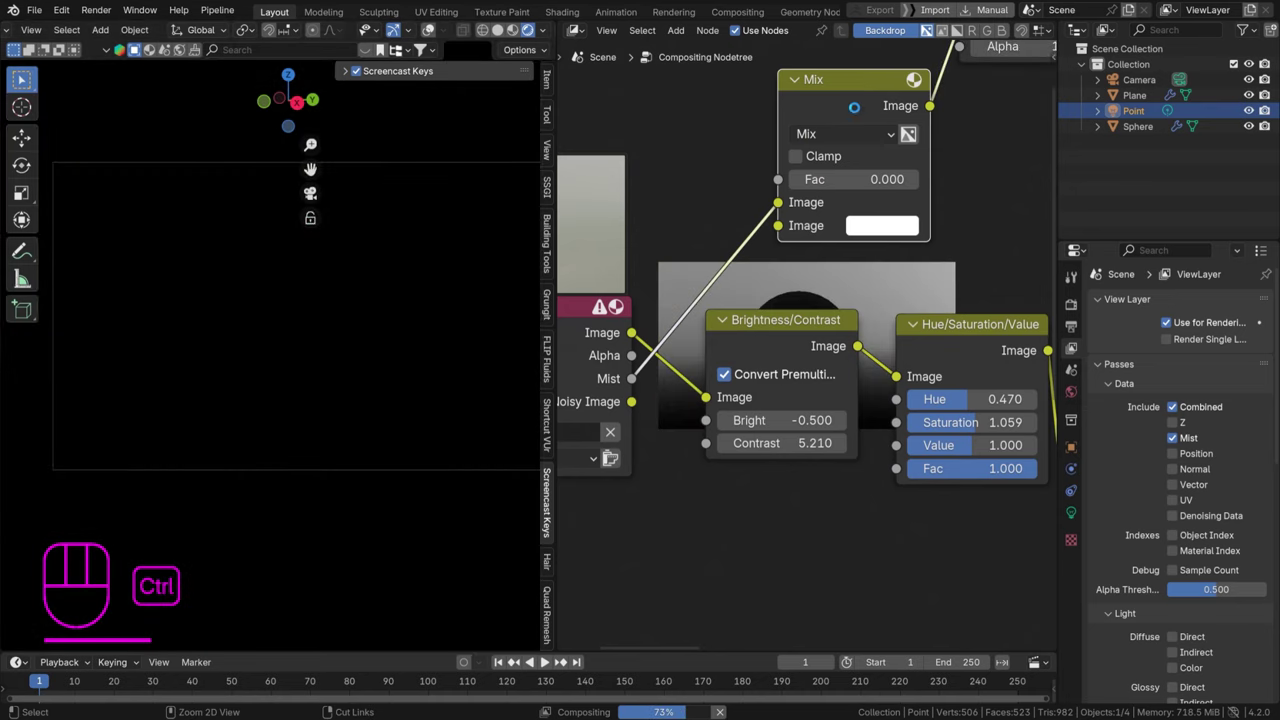
Save the file and move the Mix node over beside the Viewer node
key(ctrl+s)
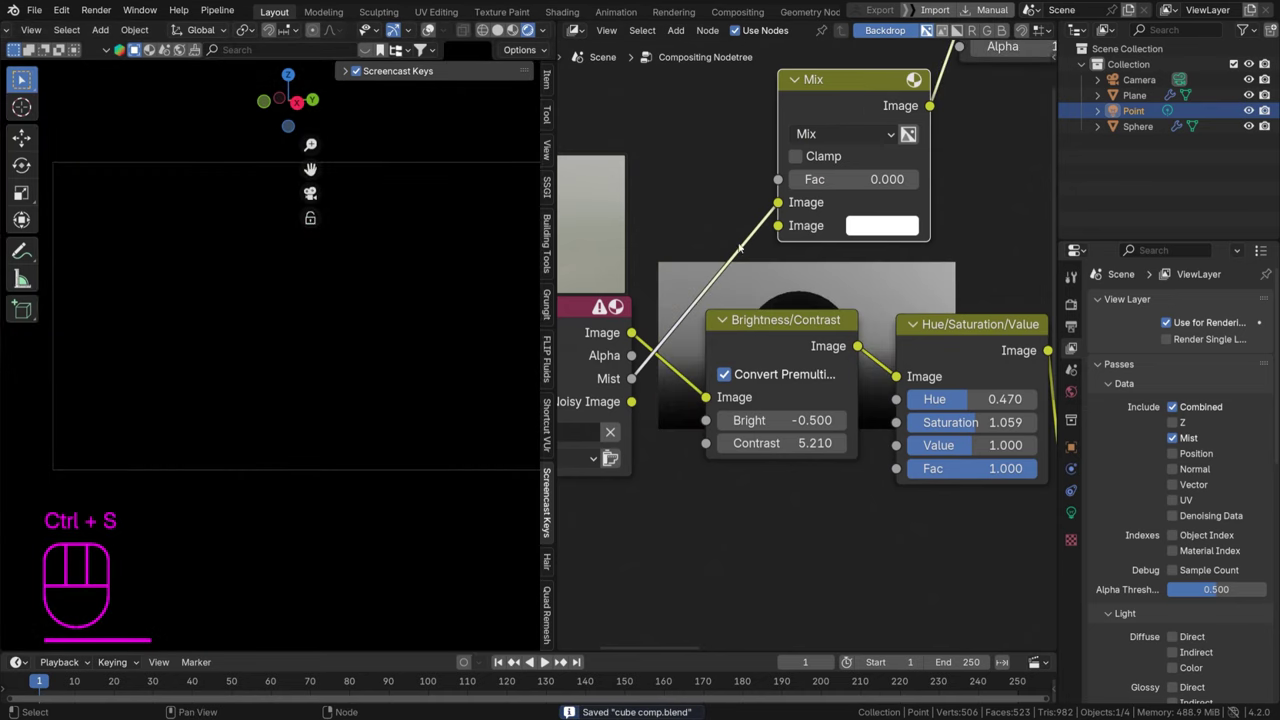
drag(777, 289, 792, 297)
click(938, 348)
drag(856, 215, 674, 291)
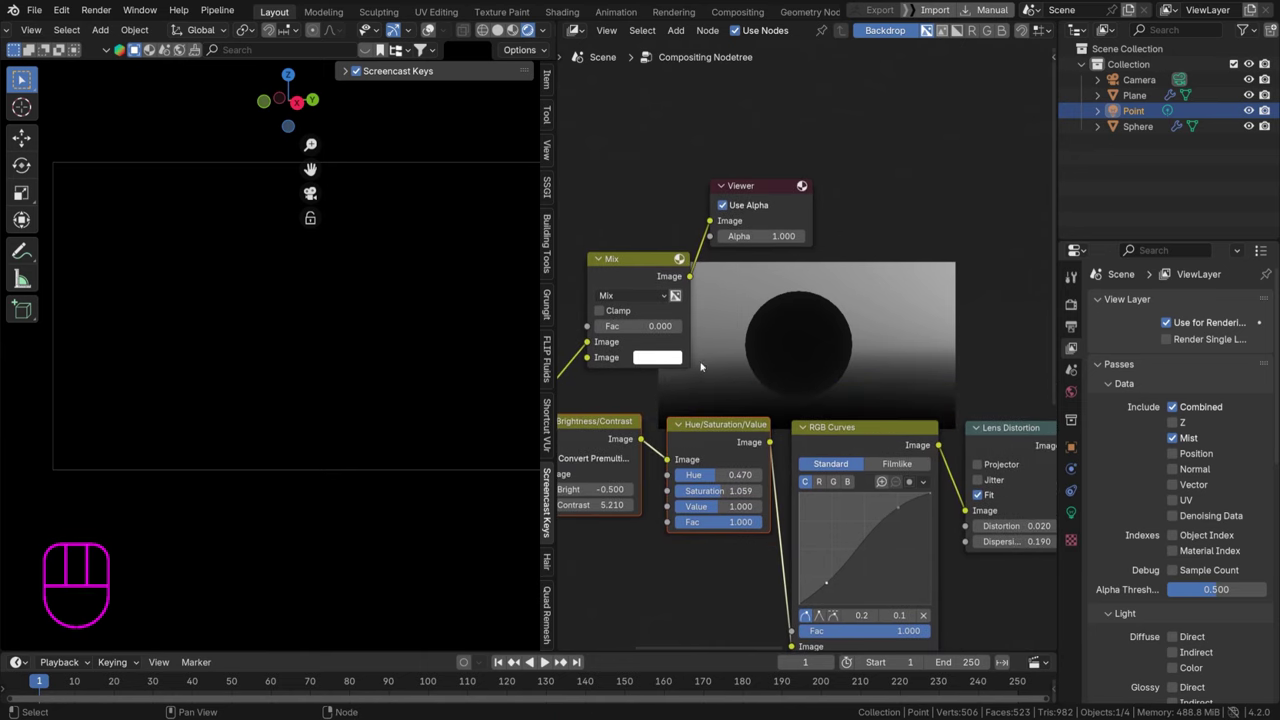
right_click(674, 291)
Add a Color Ramp node (Shift+A) onto the link between the Mist pass and the Mix node
key(ctrl+s)
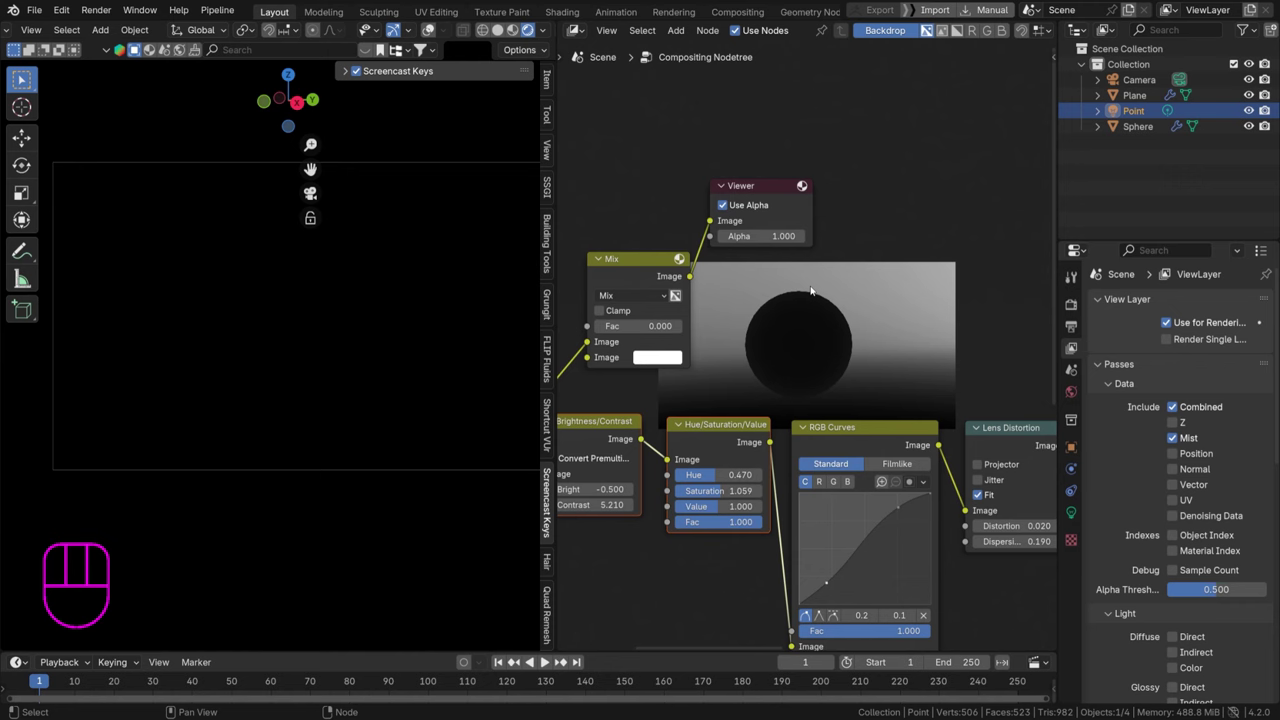
drag(674, 291, 652, 183)
drag(617, 169, 810, 213)
key(g)
key(shift+a)
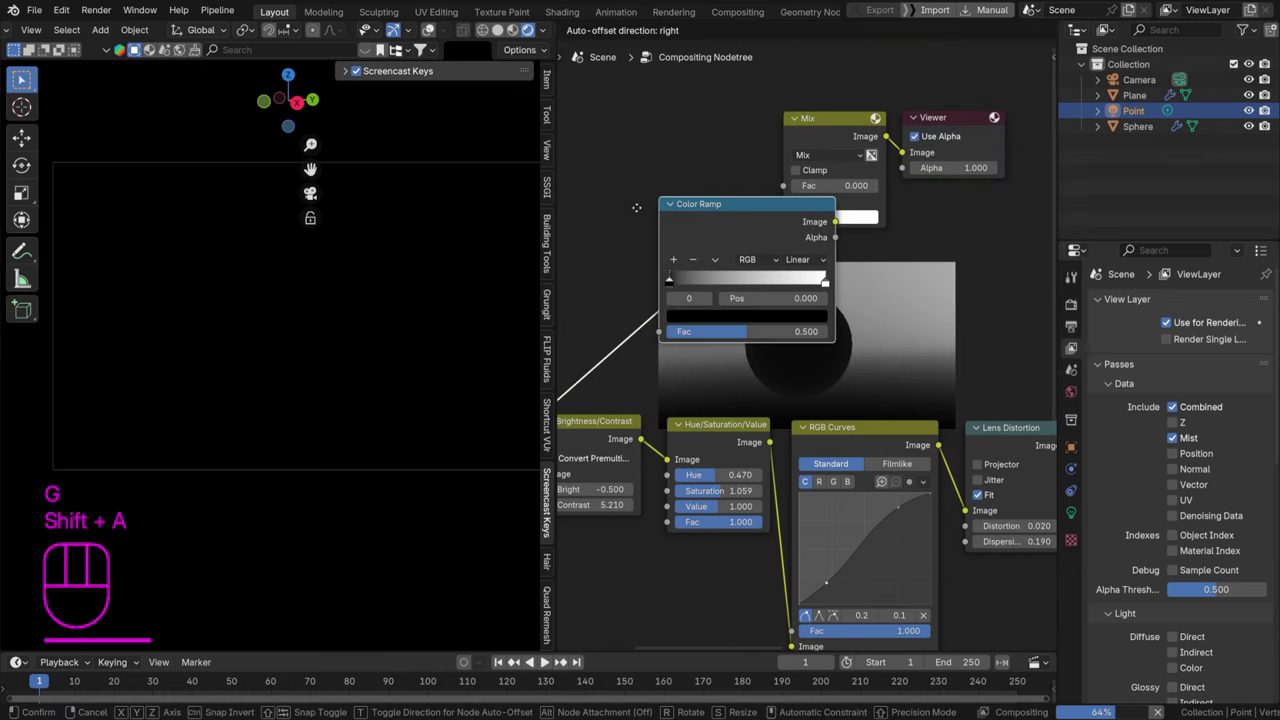
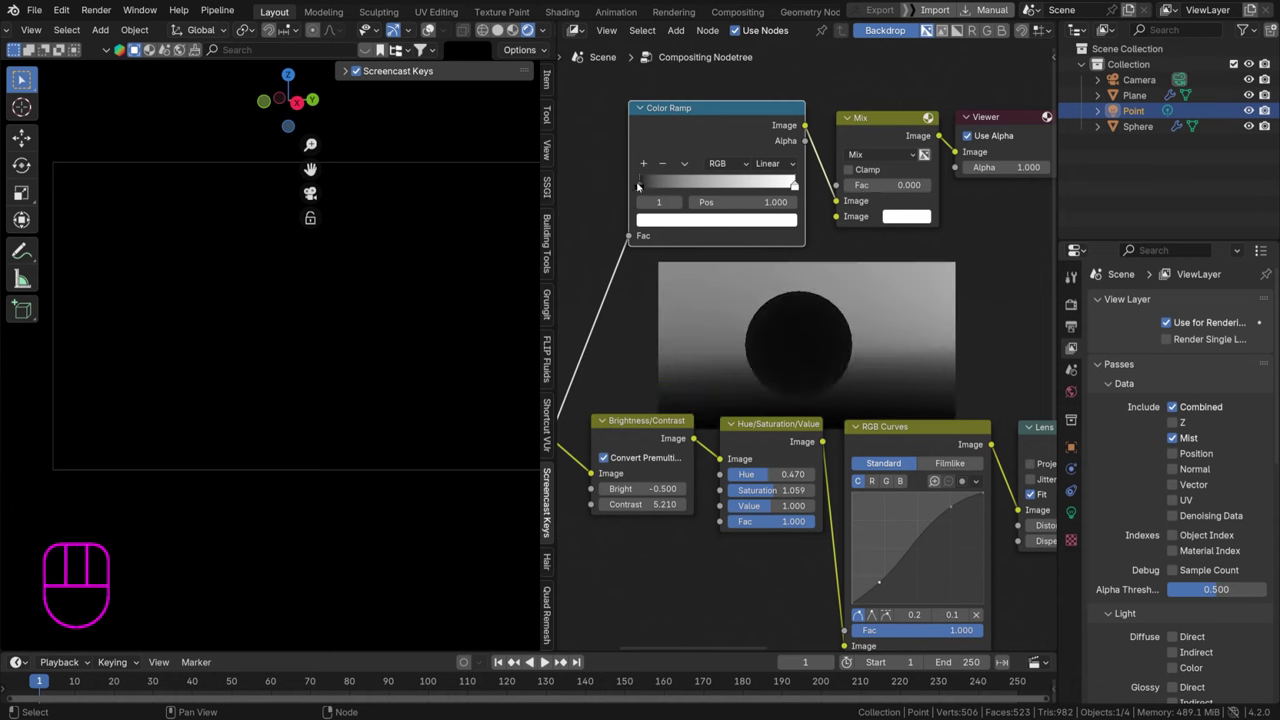
Rework the Color Ramp's gradient stops and try a different interpolation mode for the mist mask
drag(645, 185, 773, 183)
drag(769, 185, 598, 178)
drag(766, 168, 783, 236)
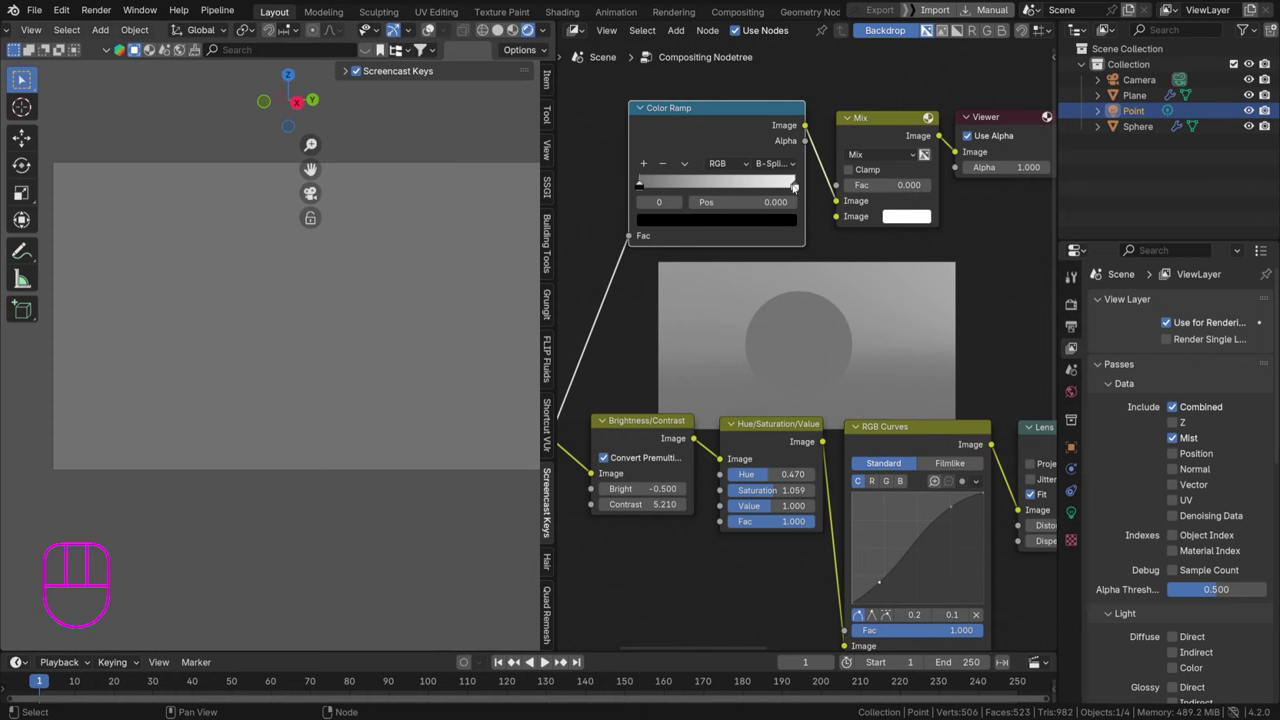
drag(794, 187, 674, 188)
drag(666, 185, 749, 177)
click(782, 181)
drag(660, 181, 618, 180)
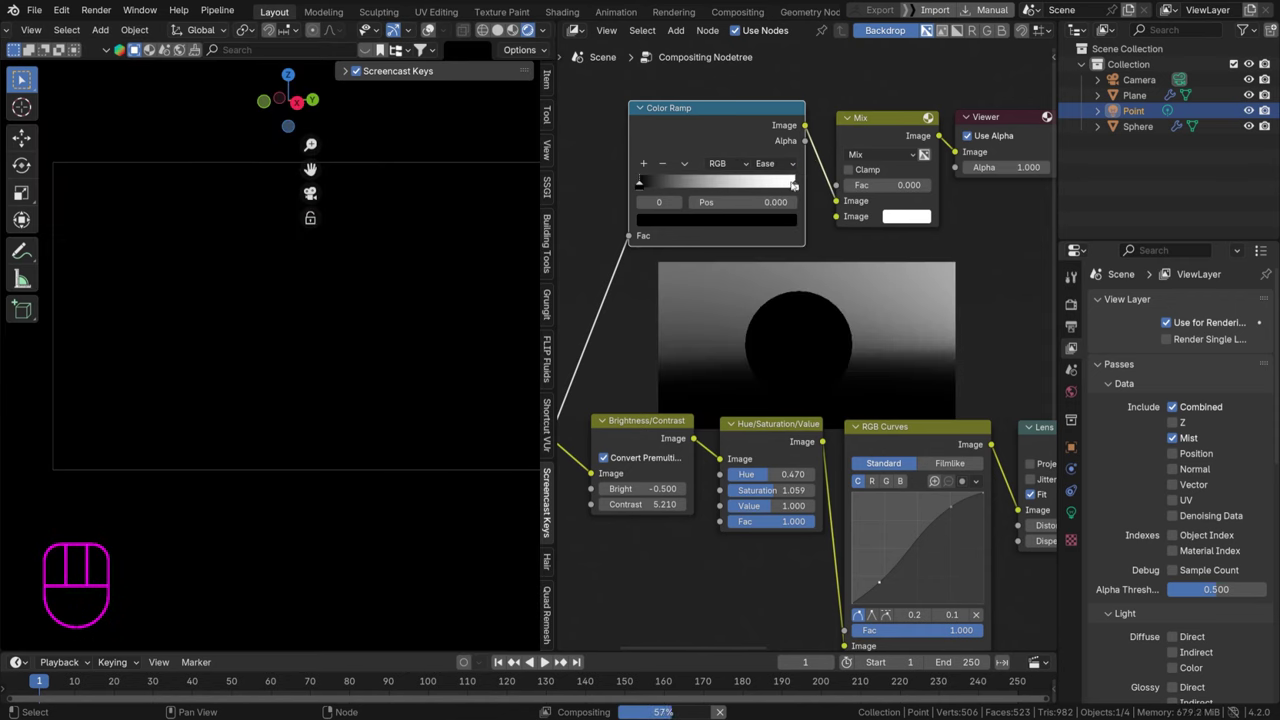
drag(756, 188, 688, 182)
drag(784, 168, 775, 244)
Set the ramp to B-Spline interpolation with the white stop pulled inward and the black stop near 0.022
click(693, 186)
drag(649, 185, 687, 184)
drag(691, 183, 744, 192)
drag(651, 188, 615, 189)
click(643, 186)
middle_click(229, 415)
click(437, 31)
click(503, 32)
drag(250, 331, 326, 312)
Navigate the 3D viewport, undoing stray edits, and switch to the camera view
middle_click(195, 317)
drag(179, 325, 292, 321)
key(d)
drag(34, 353, 131, 423)
key(d)
key(ctrl+z)
key(d)
drag(170, 191, 198, 198)
key(d)
key(ctrl+z)
key(KP_0)
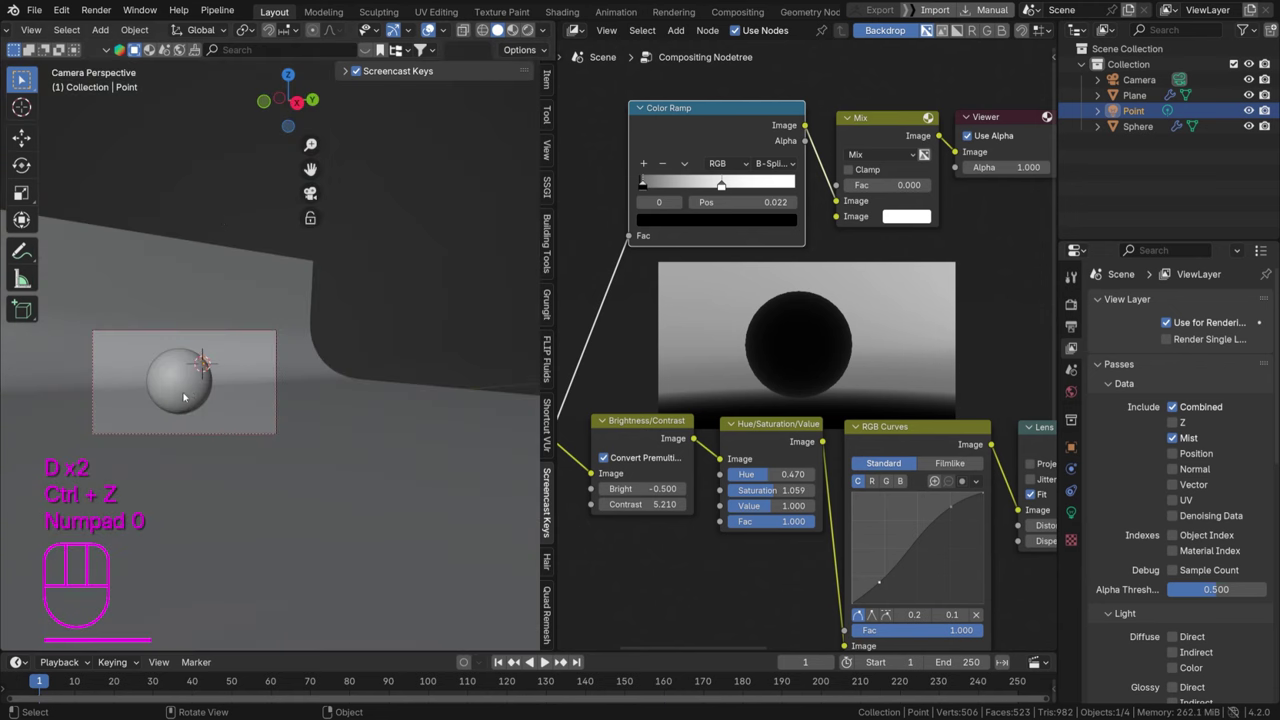
Frame the sphere and curved backdrop through the camera in the solid-shaded viewport
drag(206, 379, 283, 338)
middle_click(356, 305)
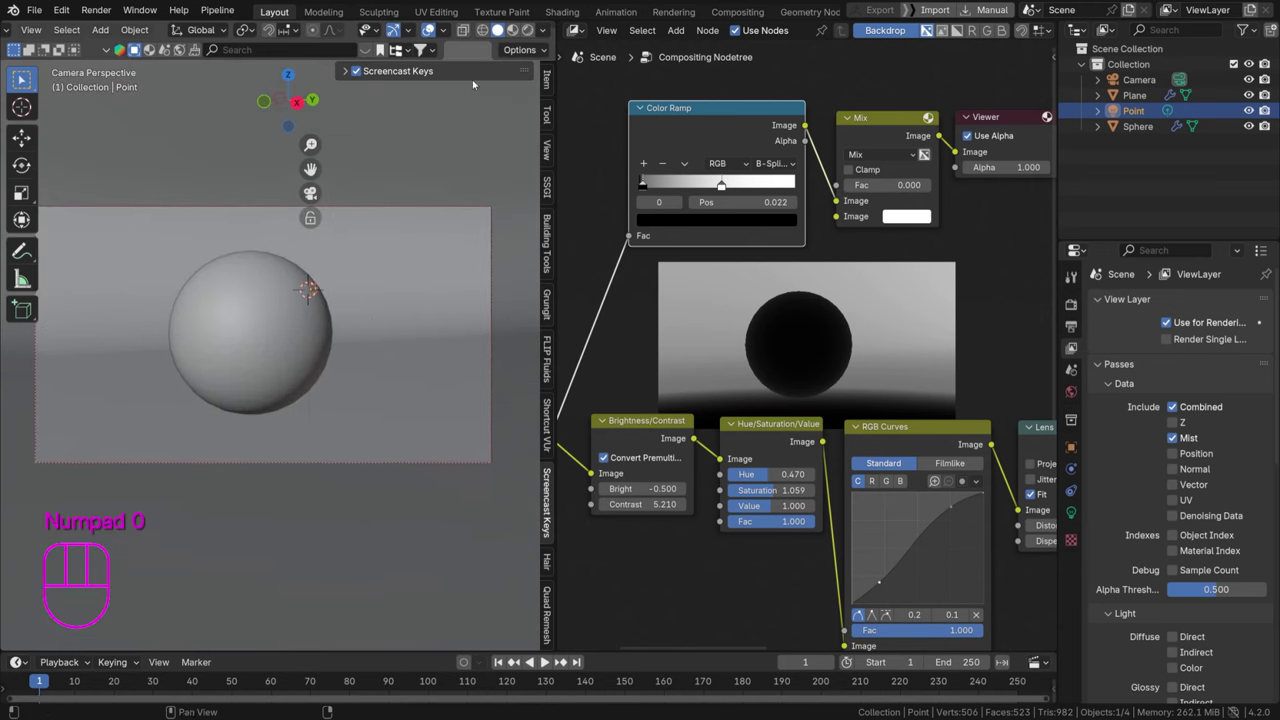
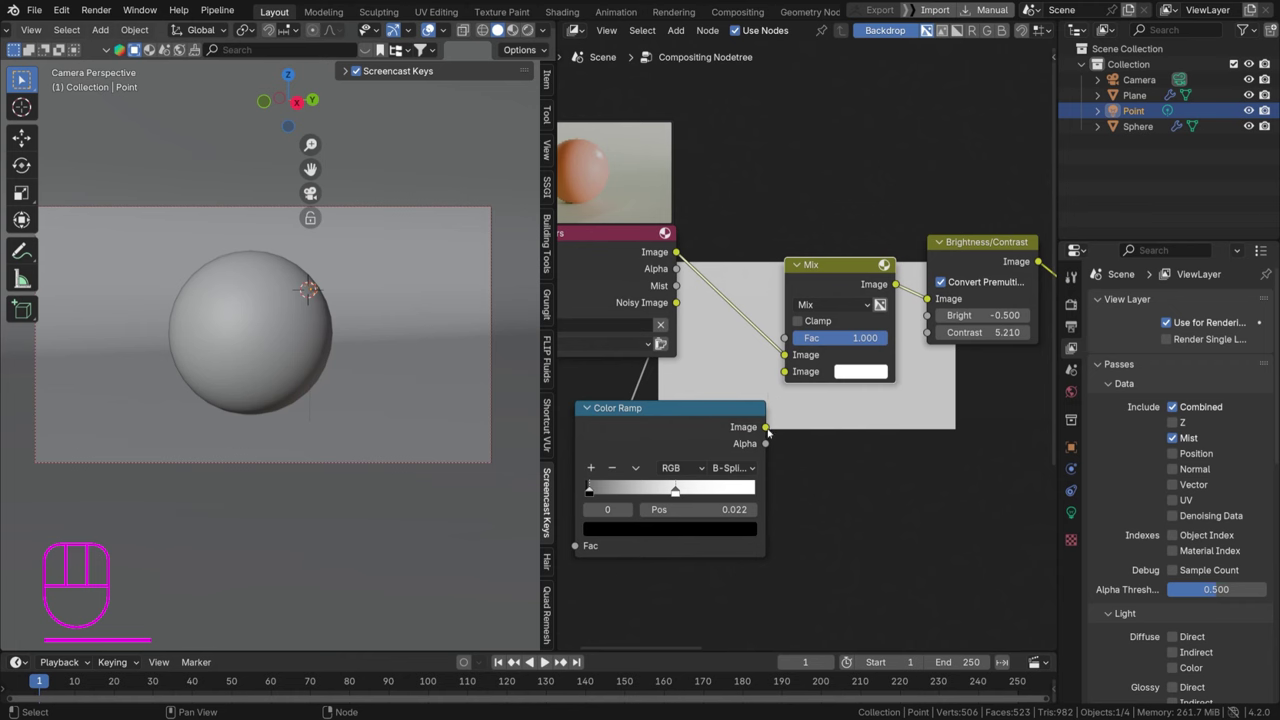
Link the Color Ramp into the Mix node and preview the ramp's mist mask in the Viewer backdrop
click(769, 432)
drag(790, 383, 796, 327)
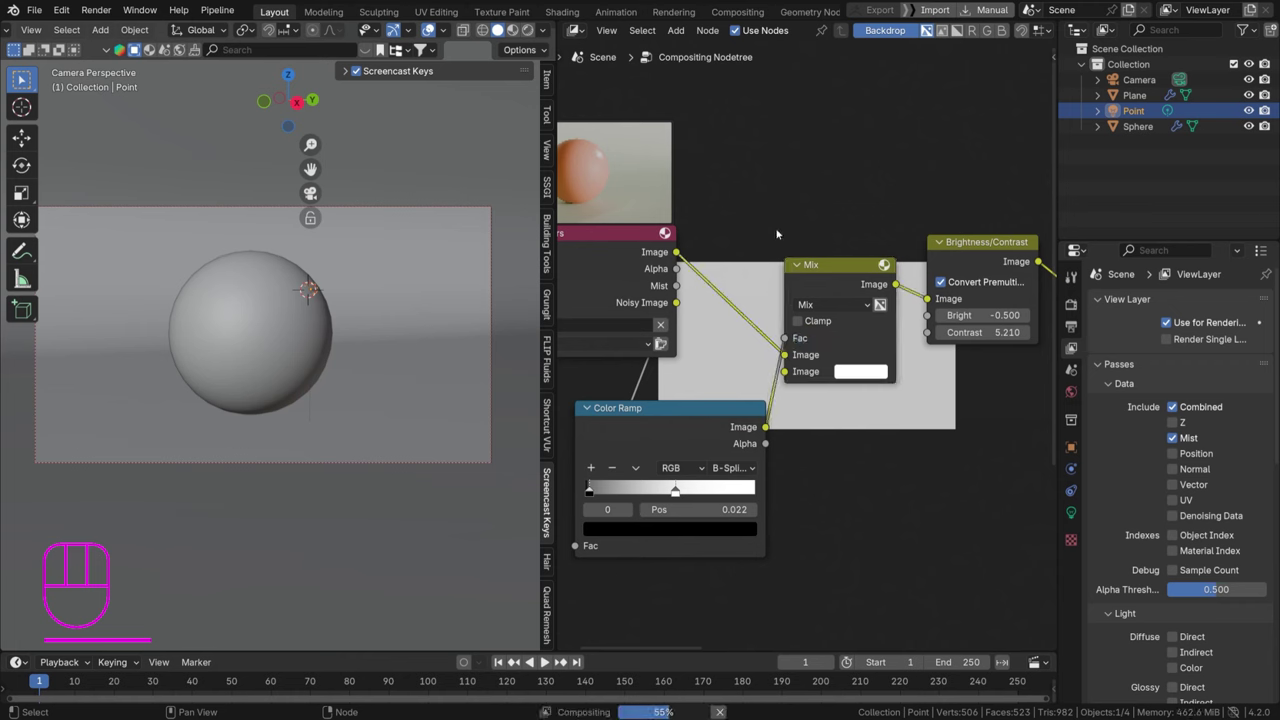
drag(830, 301, 828, 427)
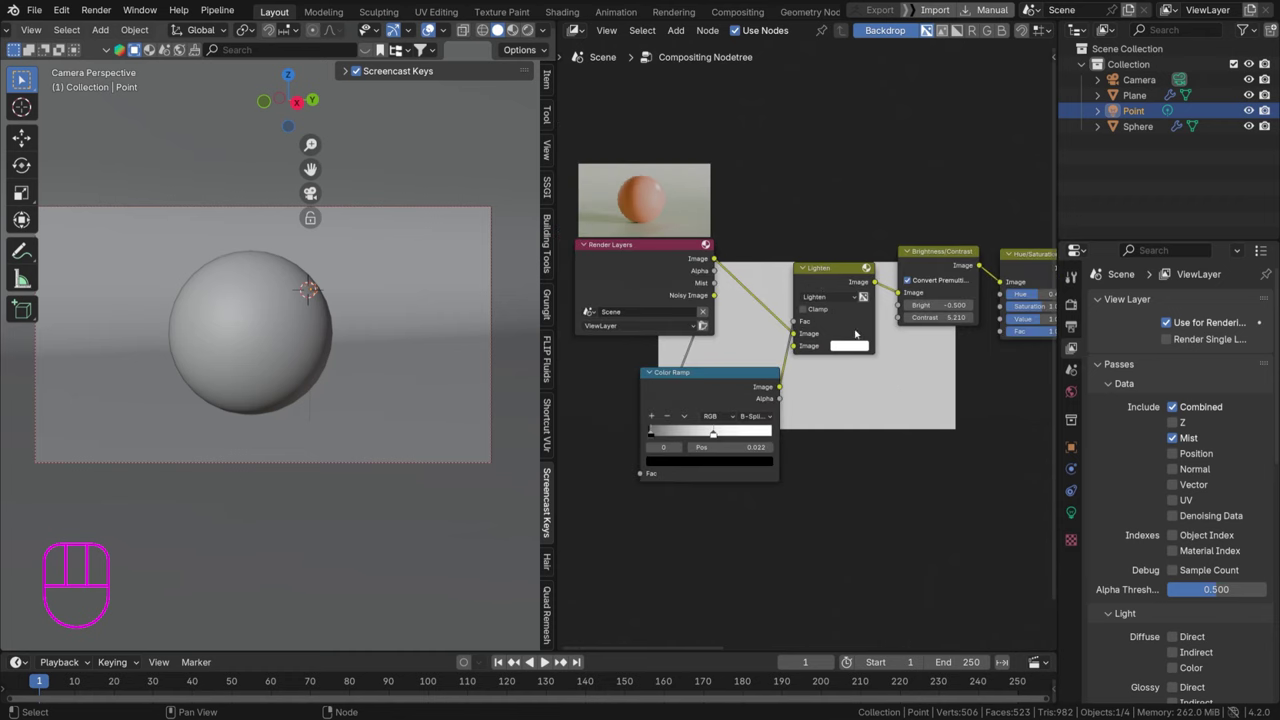
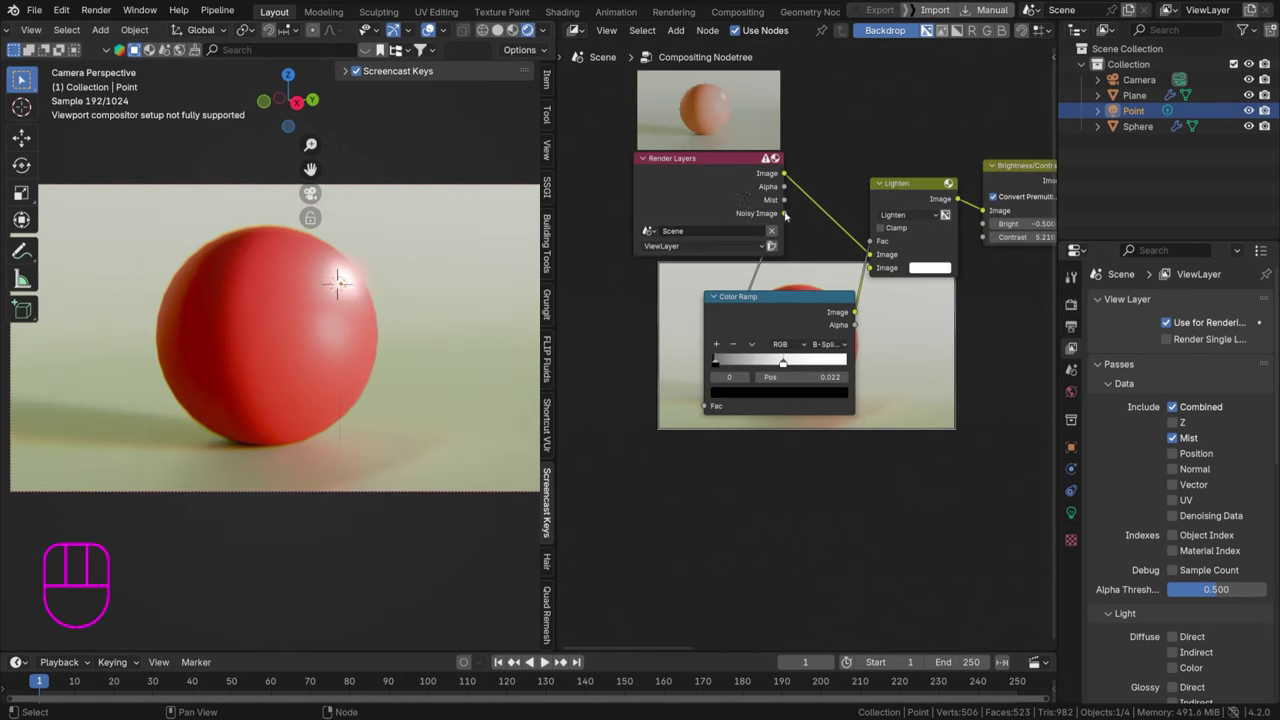
click(342, 271)
click(785, 311)
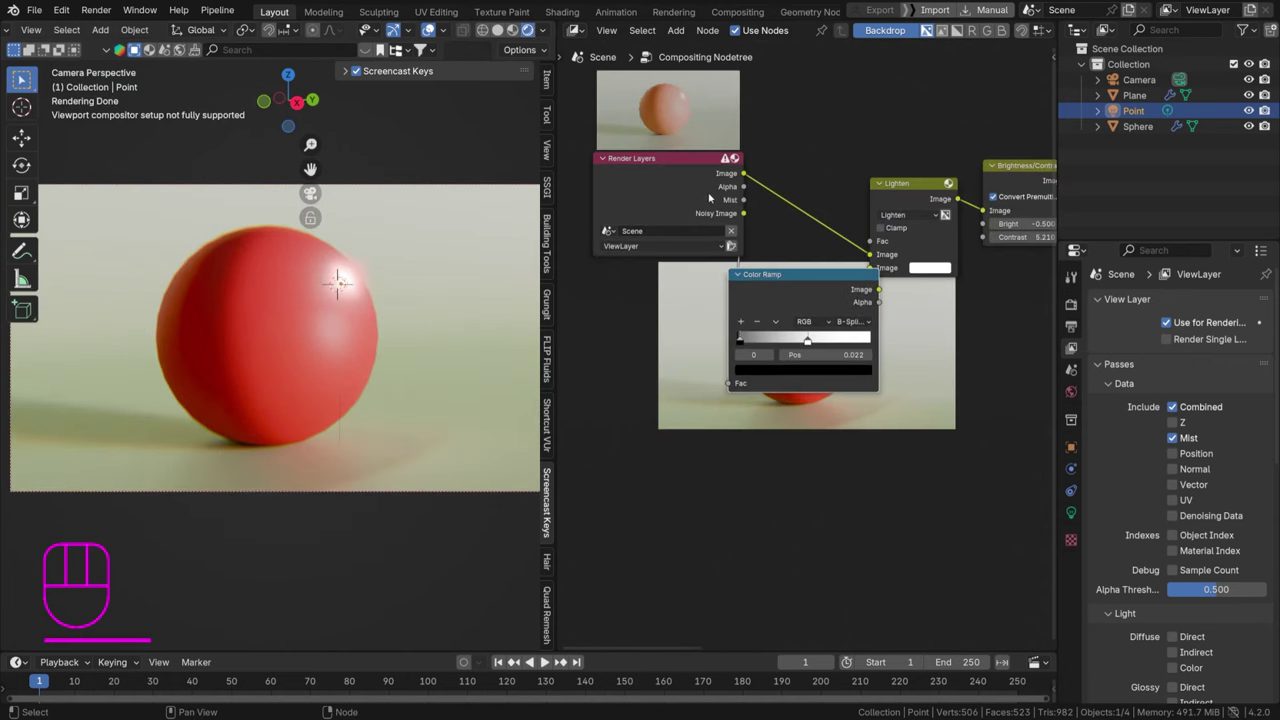
click(342, 271)
click(799, 283)
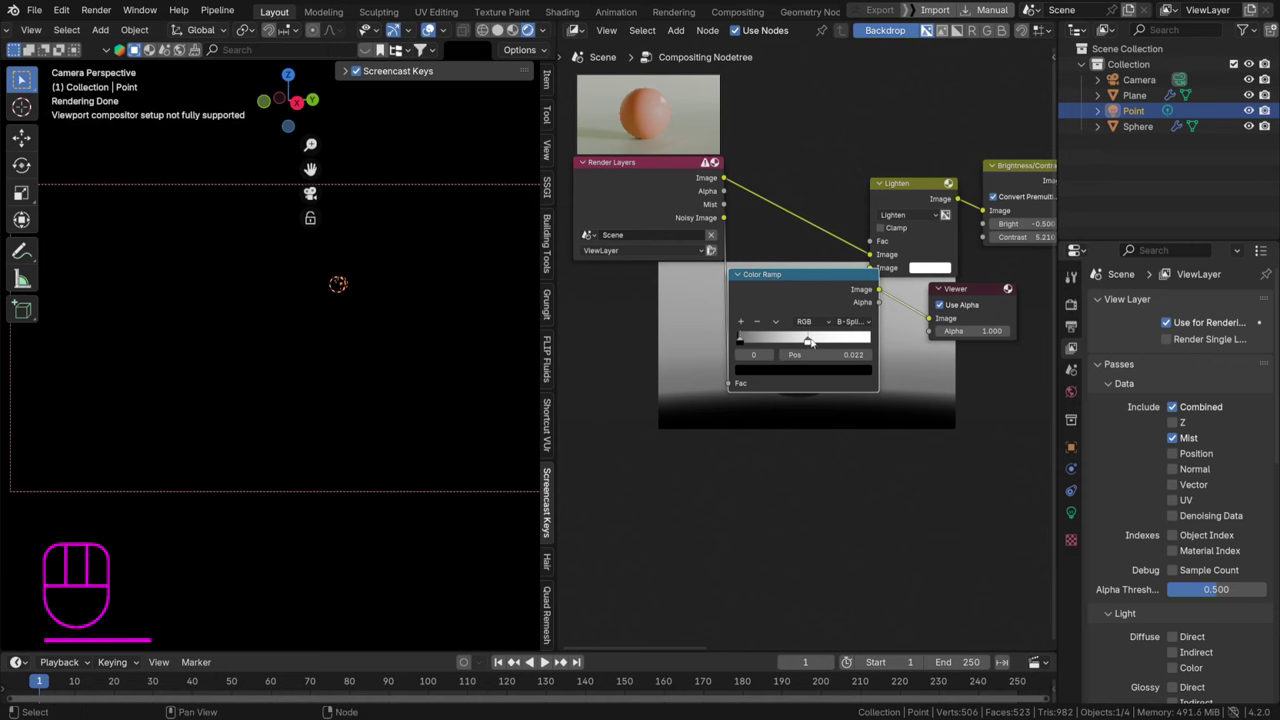
drag(812, 342, 772, 342)
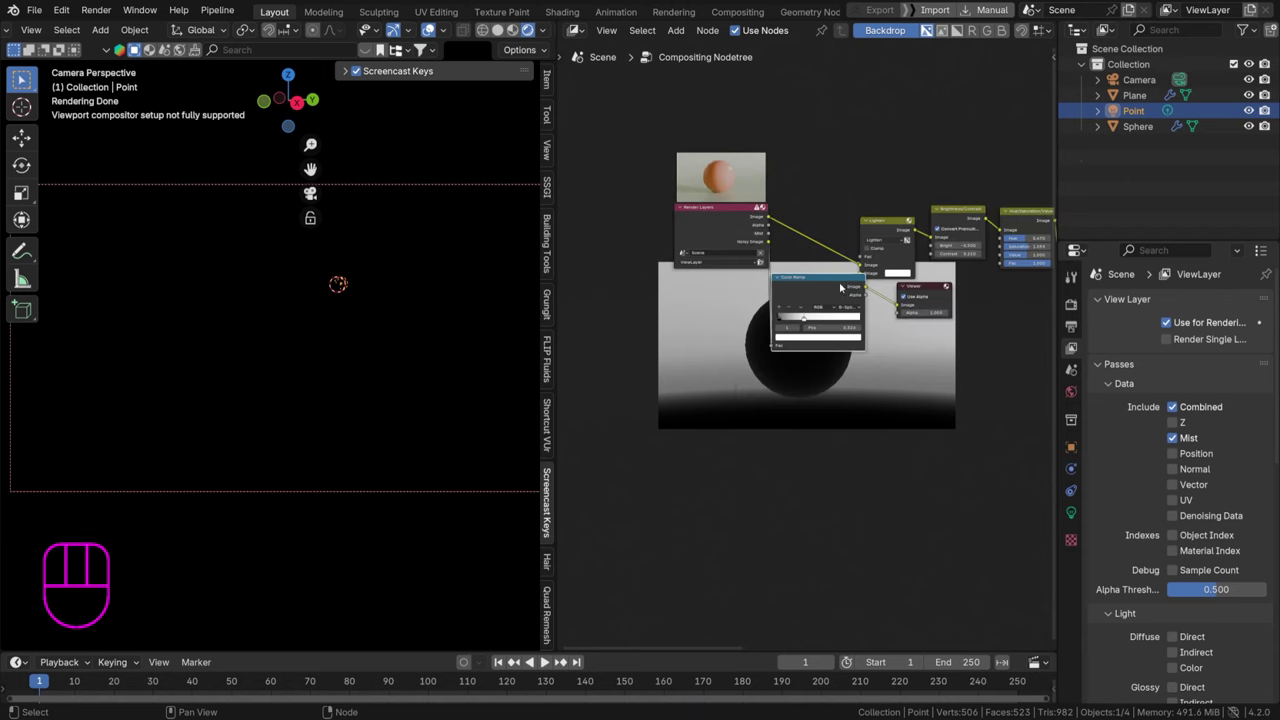
Move the ramp's white stop to 0.326 and drive the Mix node's Fac from the Color Ramp output
click(736, 215)
drag(805, 280, 792, 275)
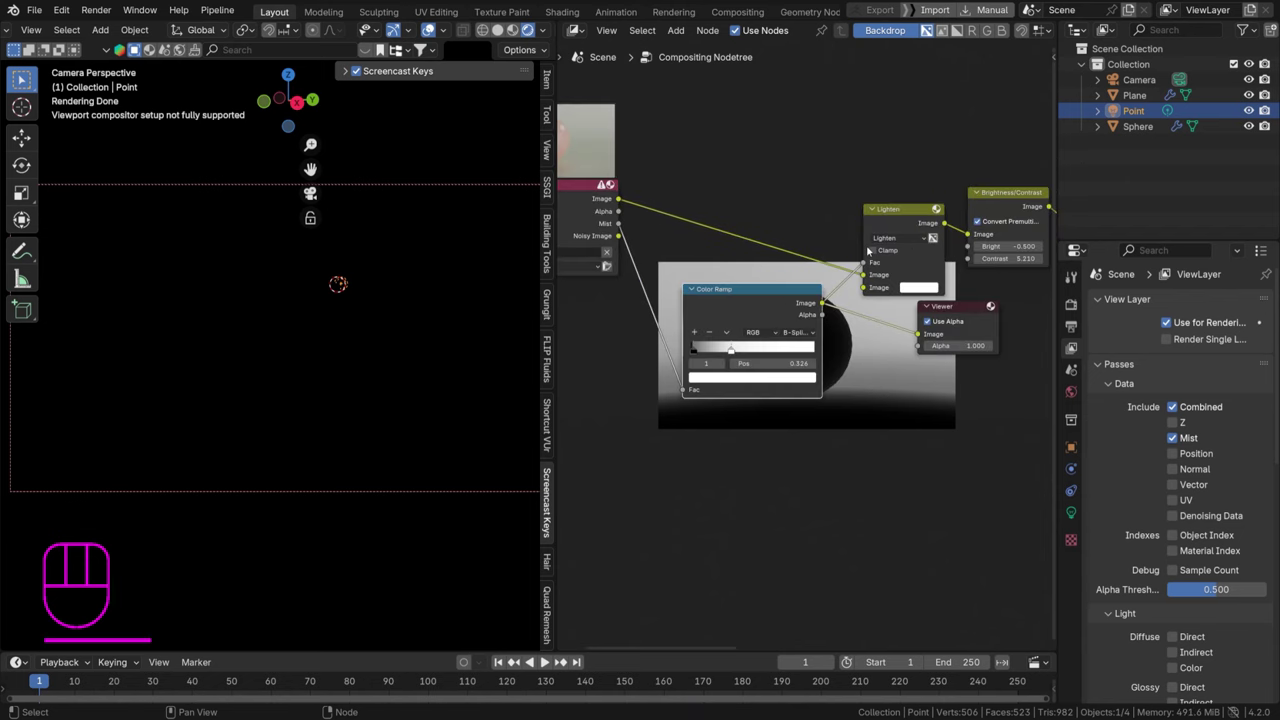
drag(882, 241, 898, 267)
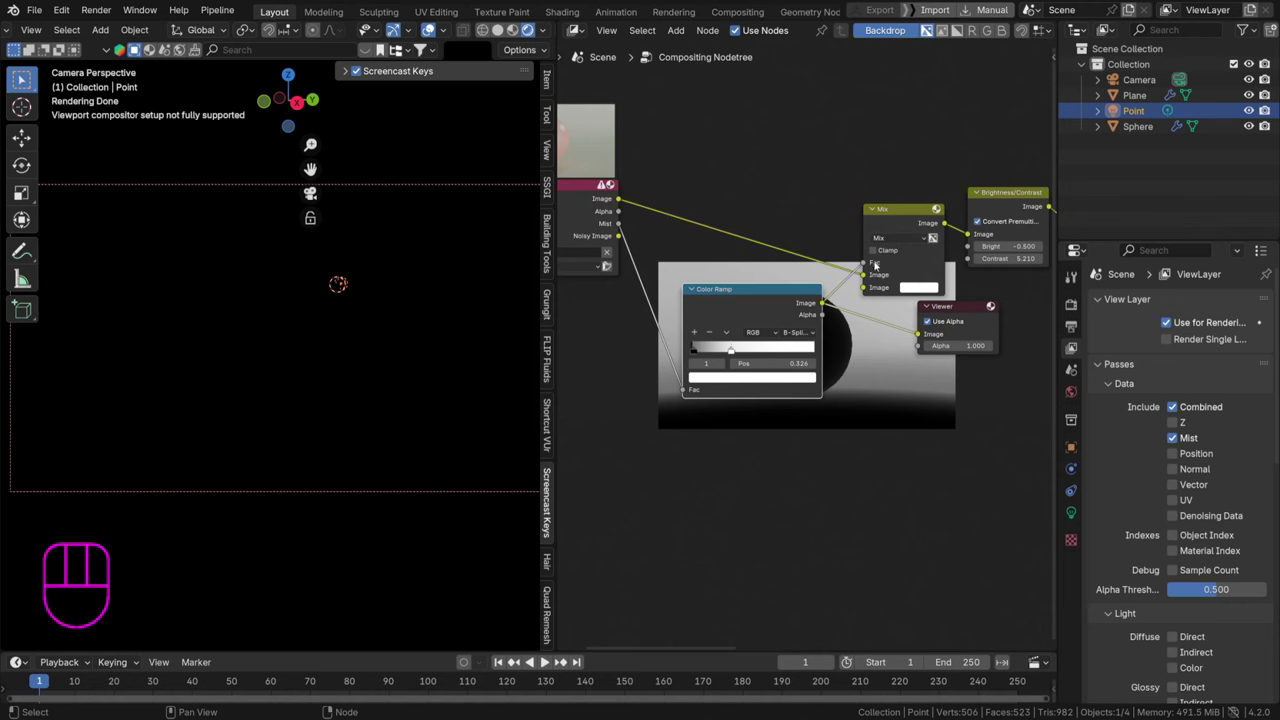
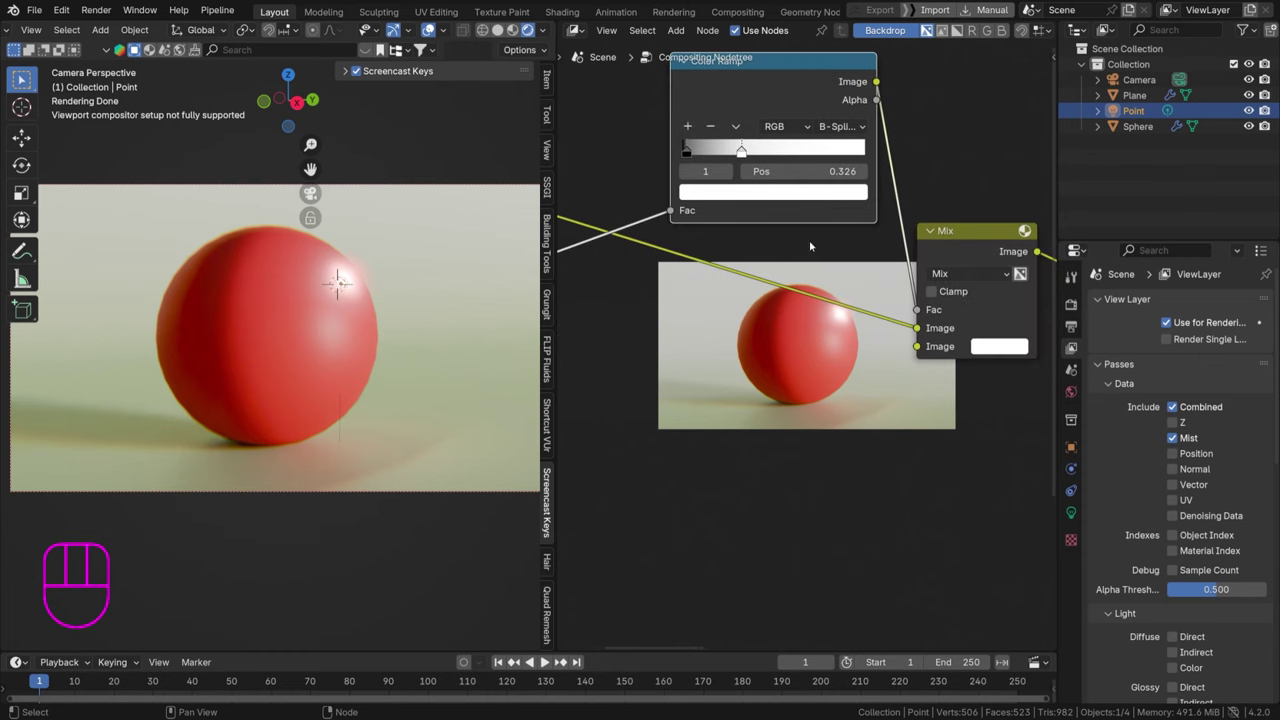
Drag the Color Ramp's black stop down to about 0.009 so the mist washes the backdrop
drag(743, 156, 701, 155)
drag(691, 154, 673, 154)
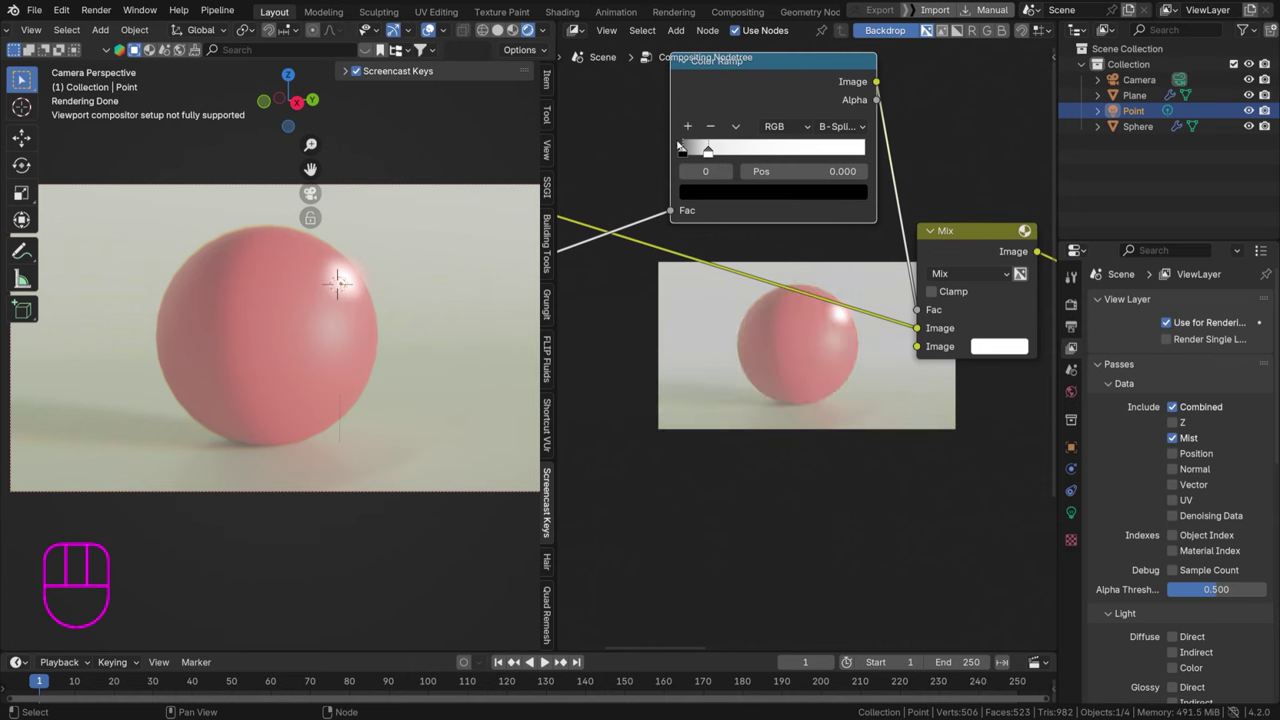
click(685, 148)
click(686, 151)
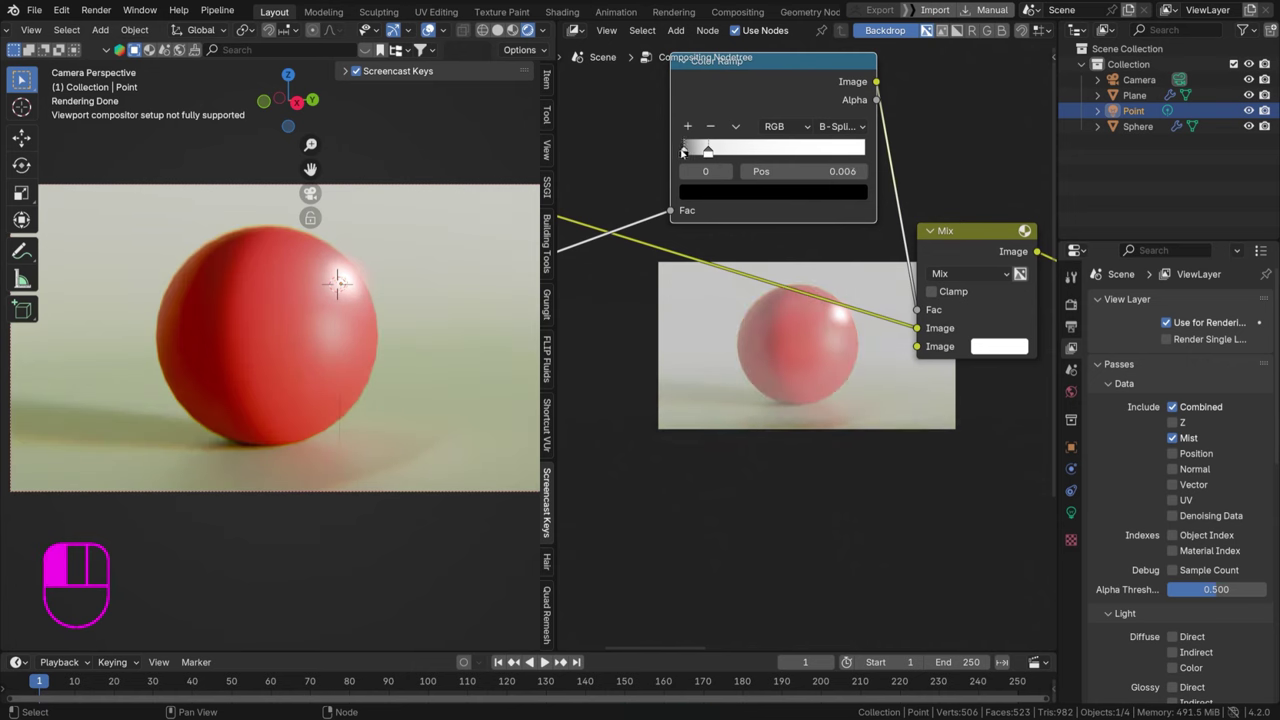
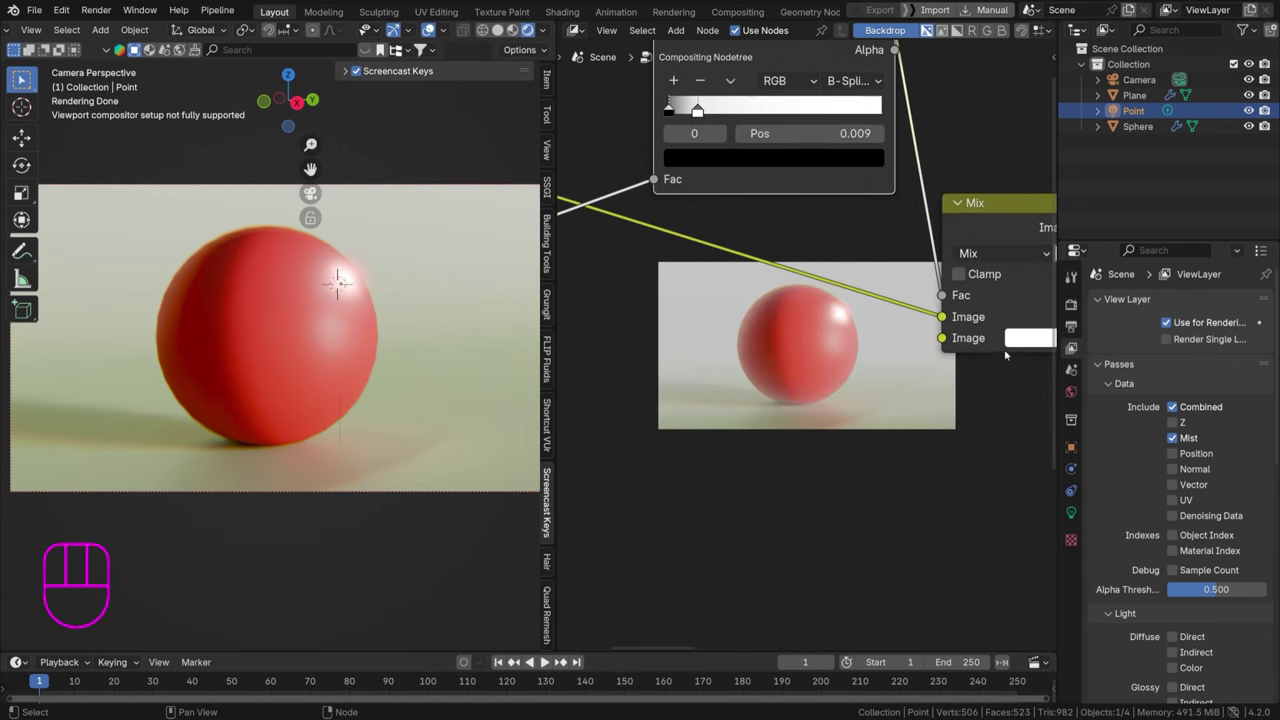
Confirm the pale yellow fog colour on the Mix node and save the blend file
click(1020, 344)
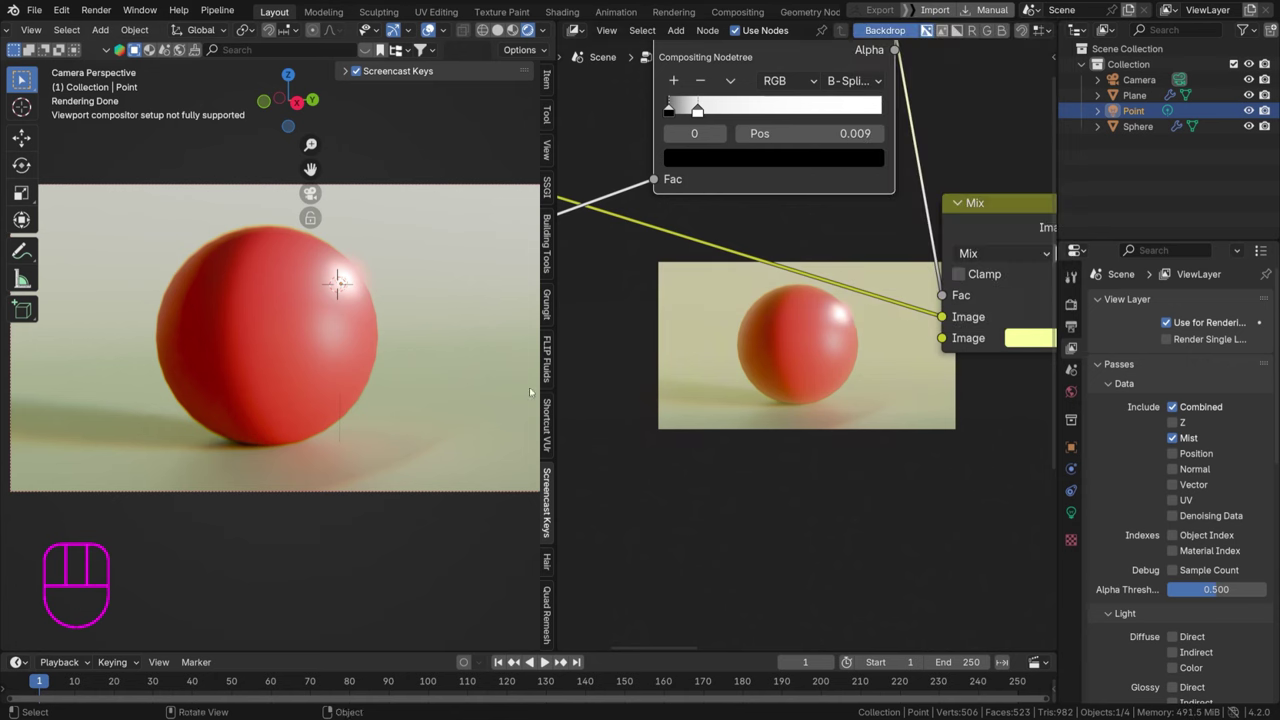
drag(827, 321, 774, 329)
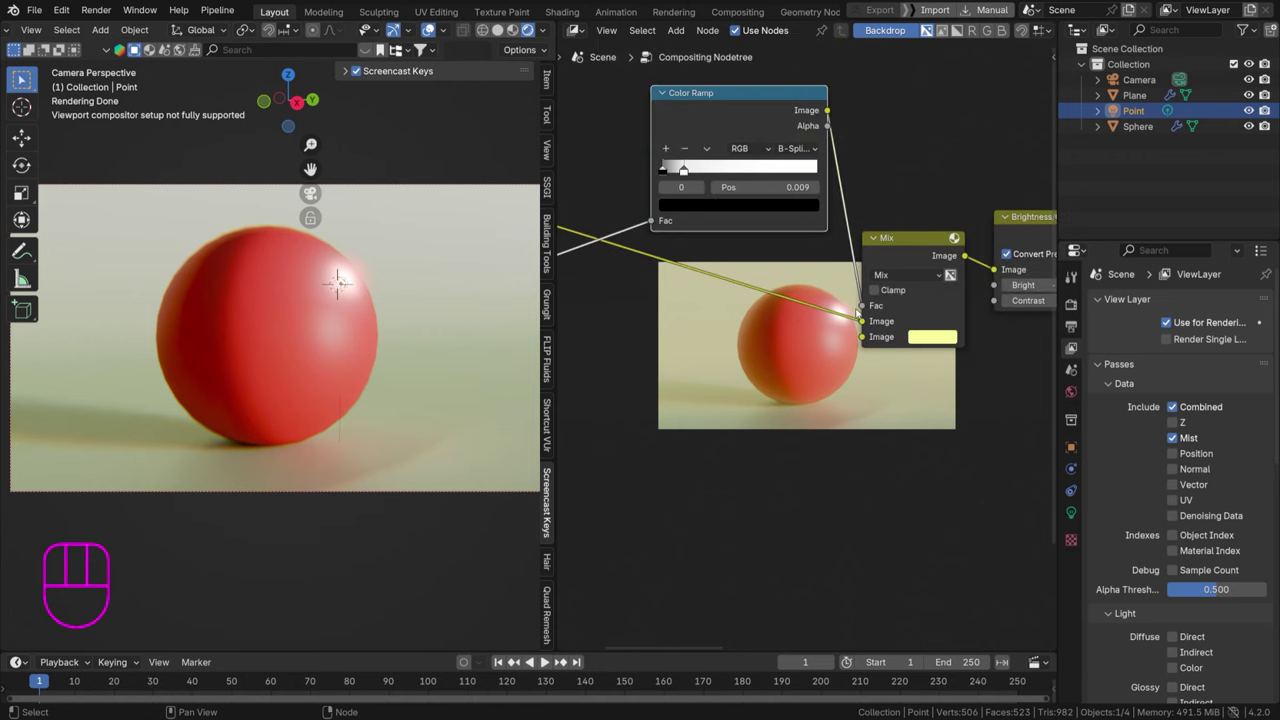
click(728, 113)
key(ctrl+z)
key(ctrl+s)
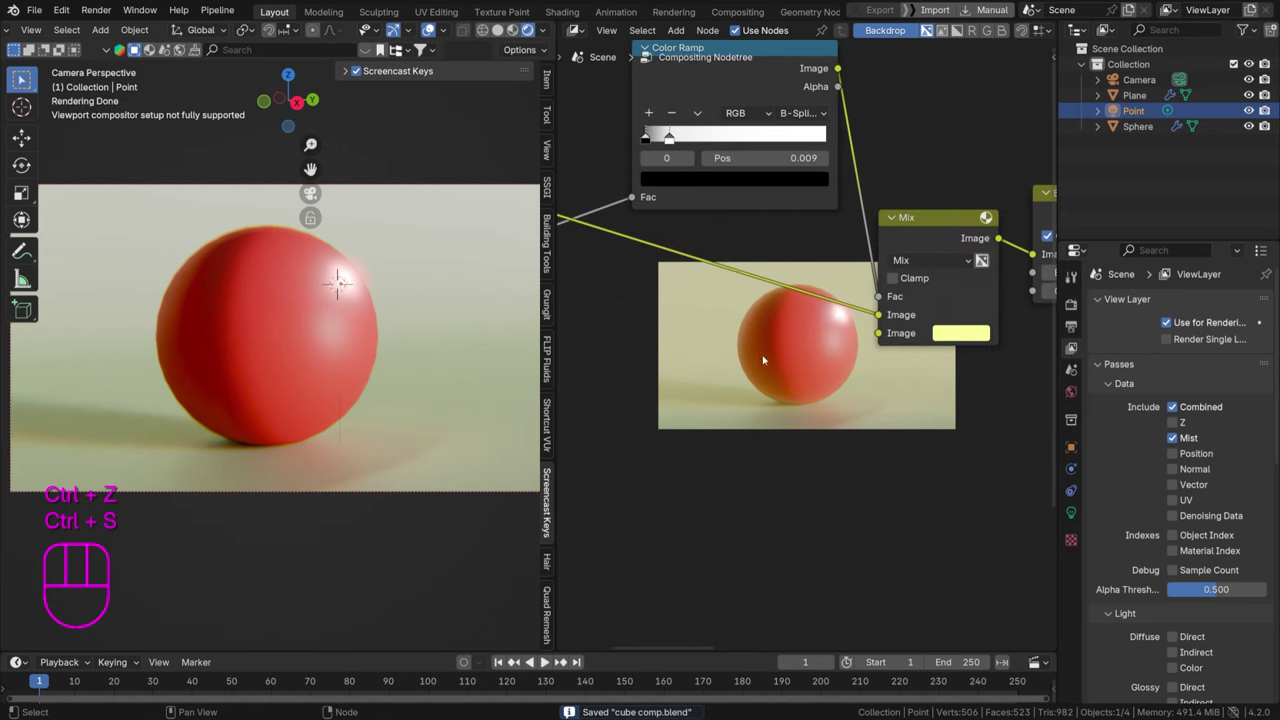
Pull the ramp's white stop down to 0.028 for a strong yellow haze and save again
middle_click(755, 184)
drag(759, 173, 729, 172)
key(ctrl+s)
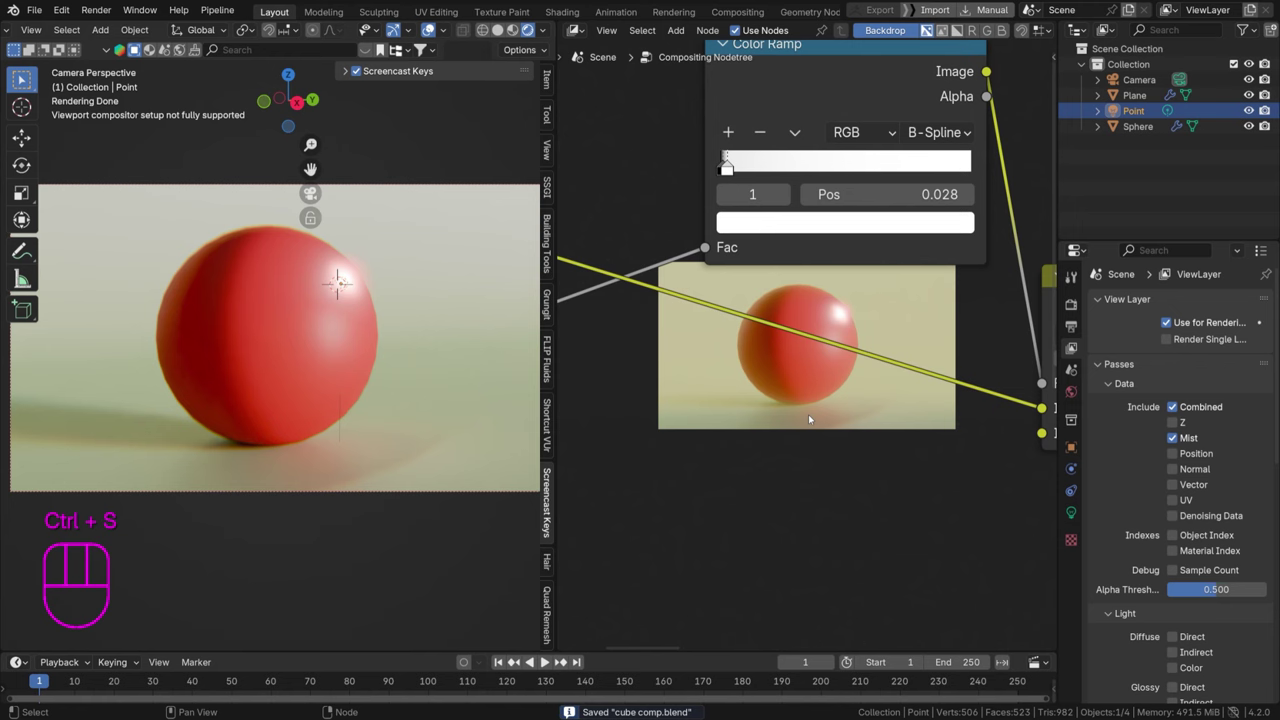